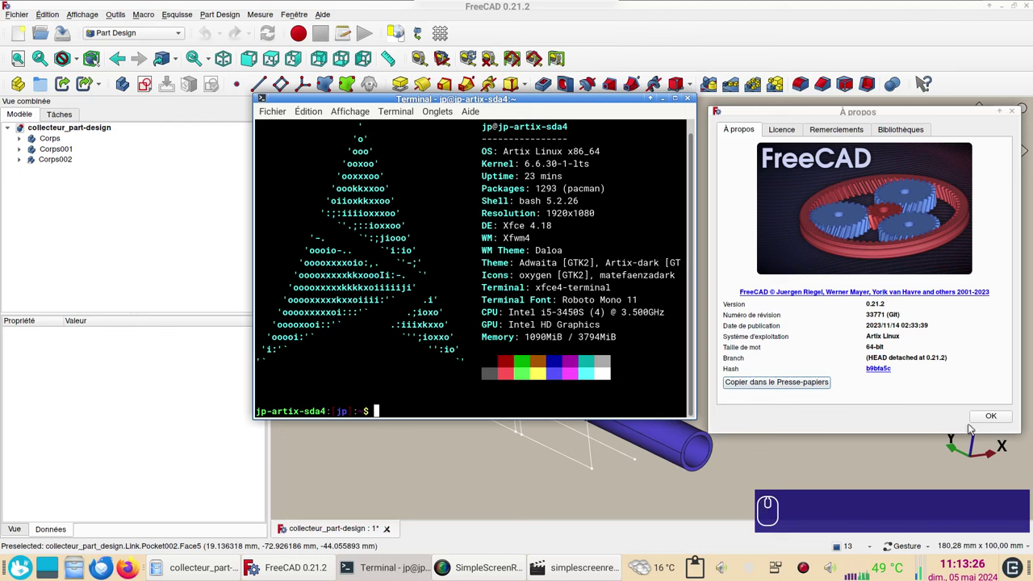
Step: Dismiss the About dialog and orbit the finished manifold to view it from the side
click(993, 416)
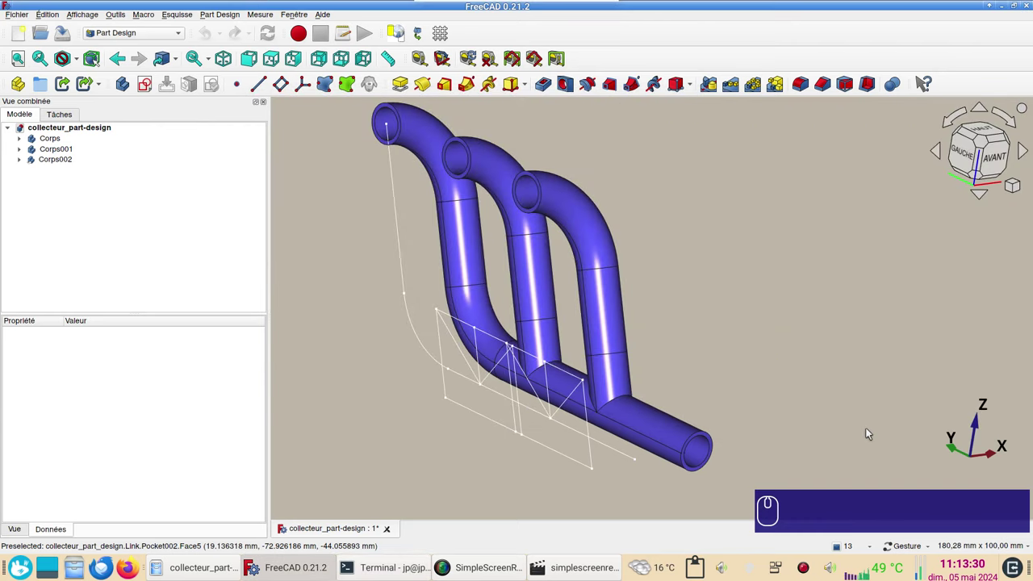
drag(872, 441, 839, 422)
drag(820, 412, 969, 201)
right_click(944, 350)
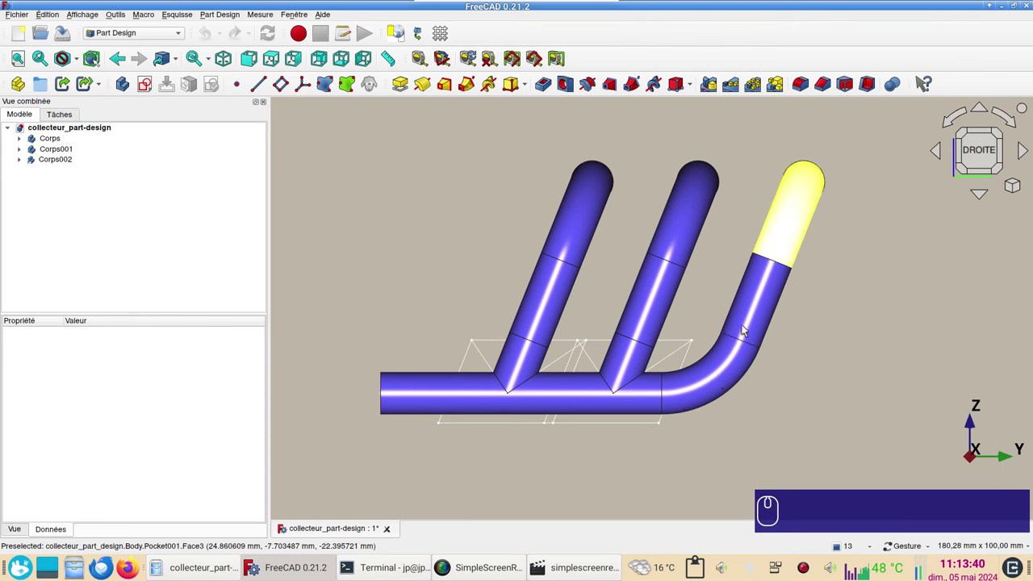
Step: Hide the original bodies, inspect the linked copy Corps002, and return to the side view
click(74, 154)
click(70, 159)
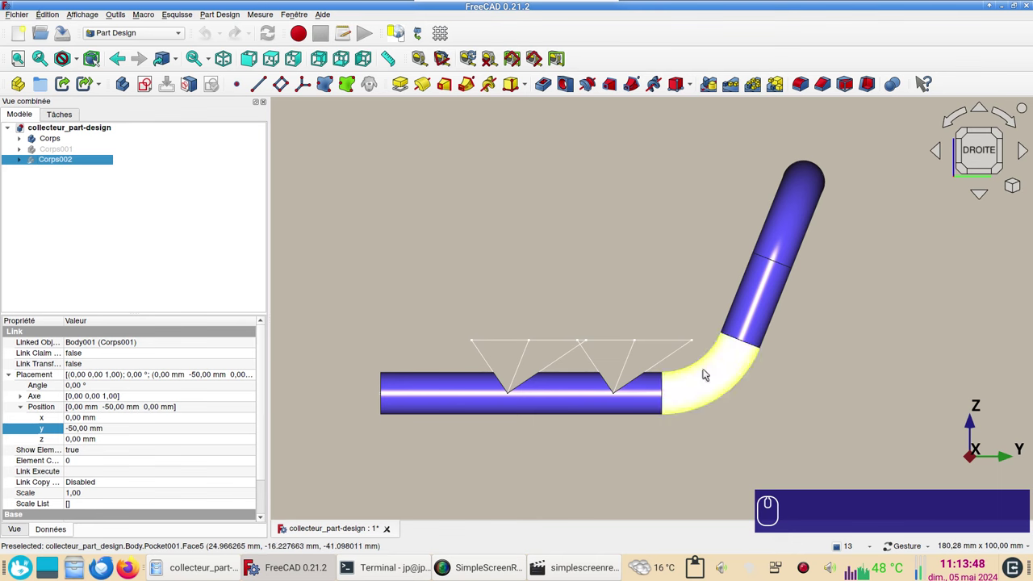
click(751, 456)
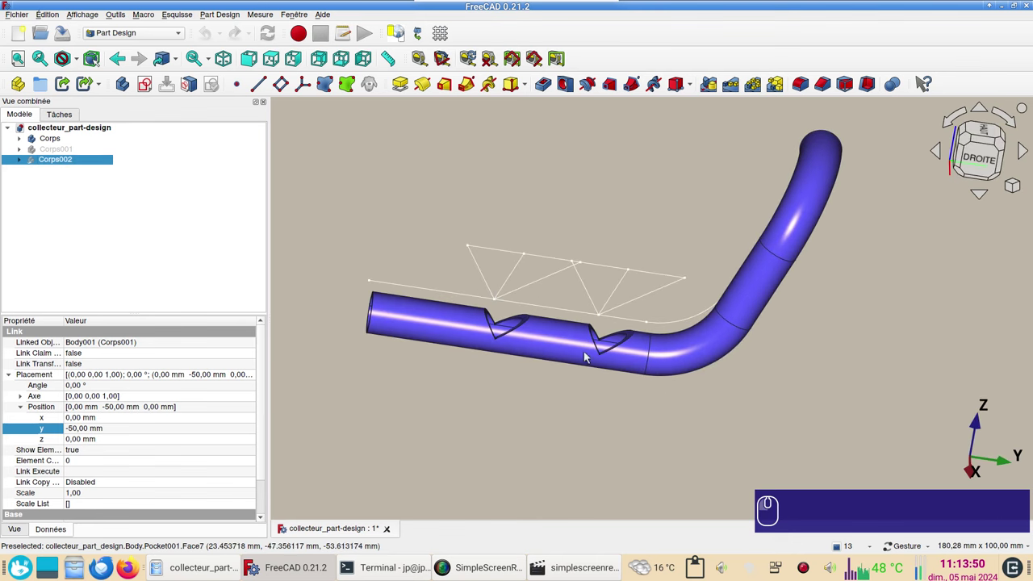
click(988, 165)
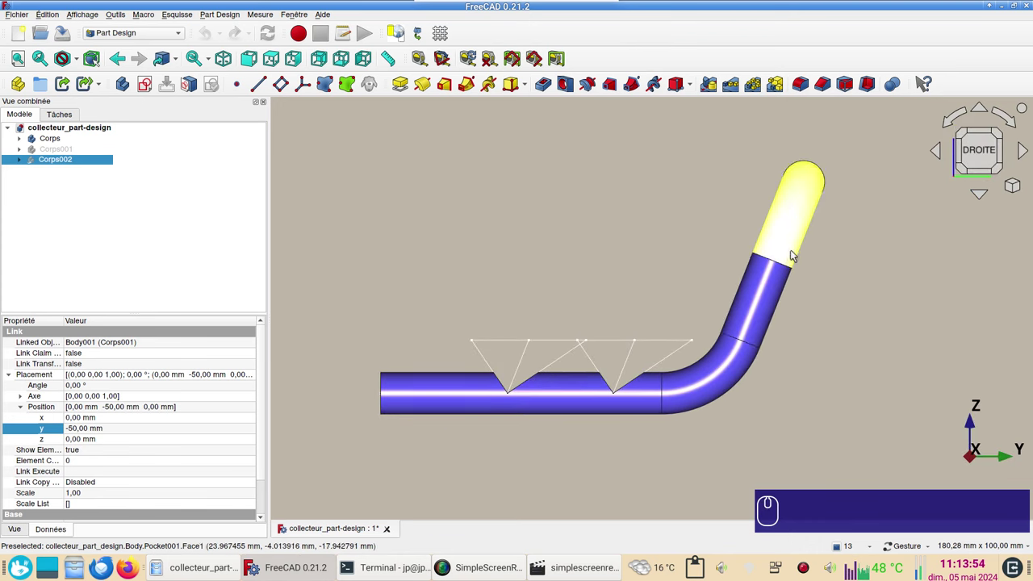
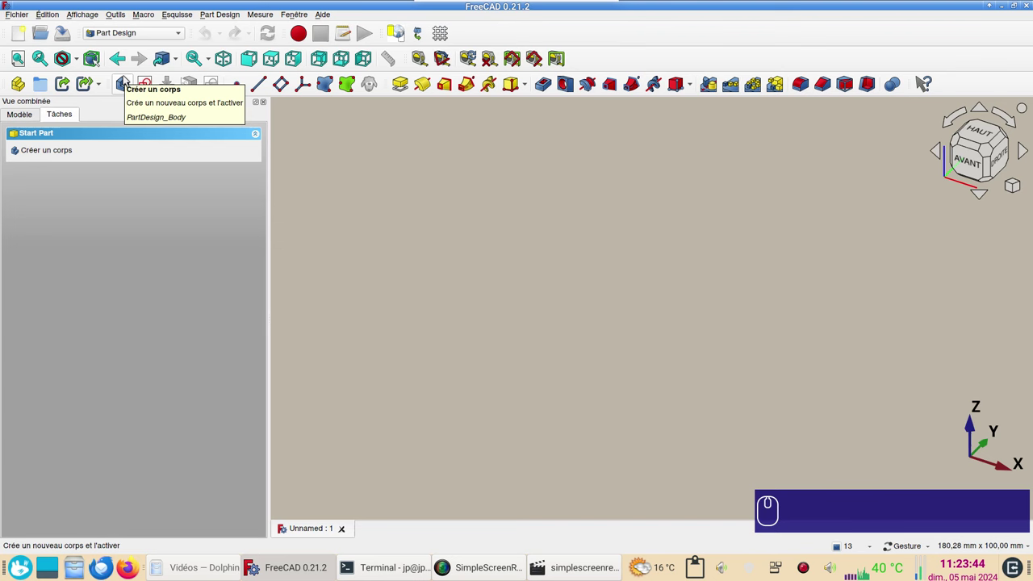
Step: Create a new body and start an empty sketch on its YZ plane
click(128, 80)
click(26, 122)
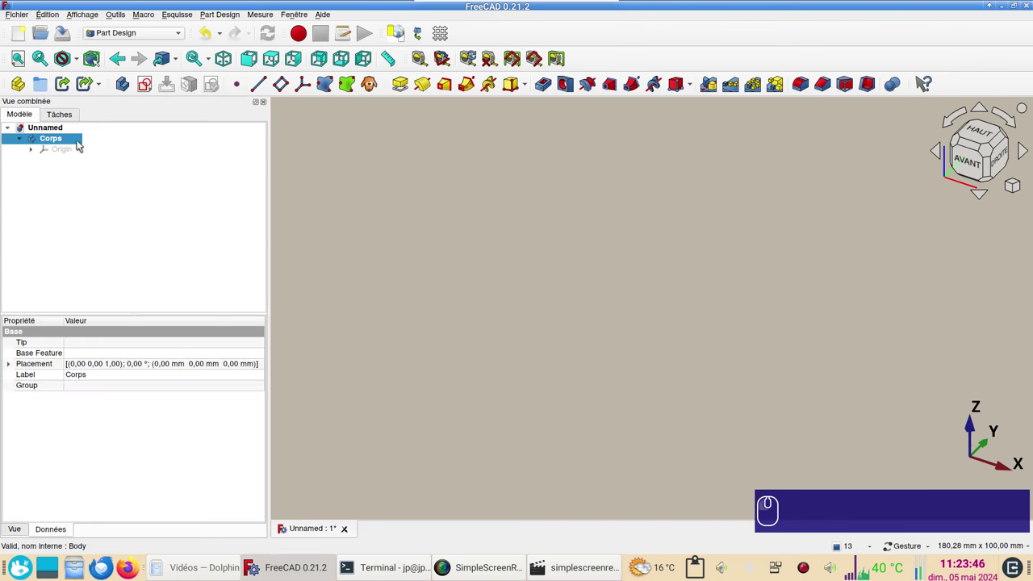
click(151, 84)
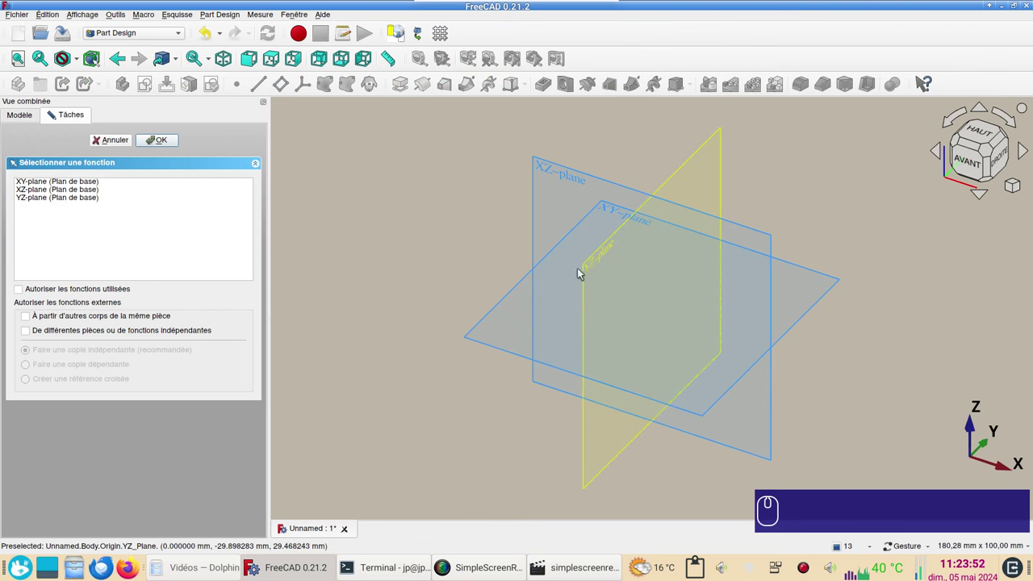
click(50, 202)
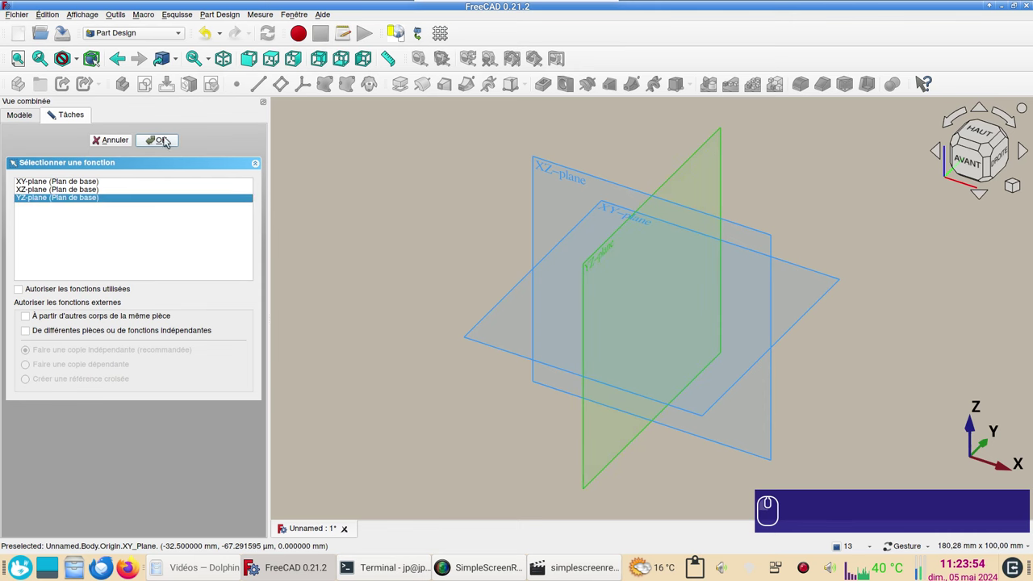
click(167, 147)
right_click(508, 375)
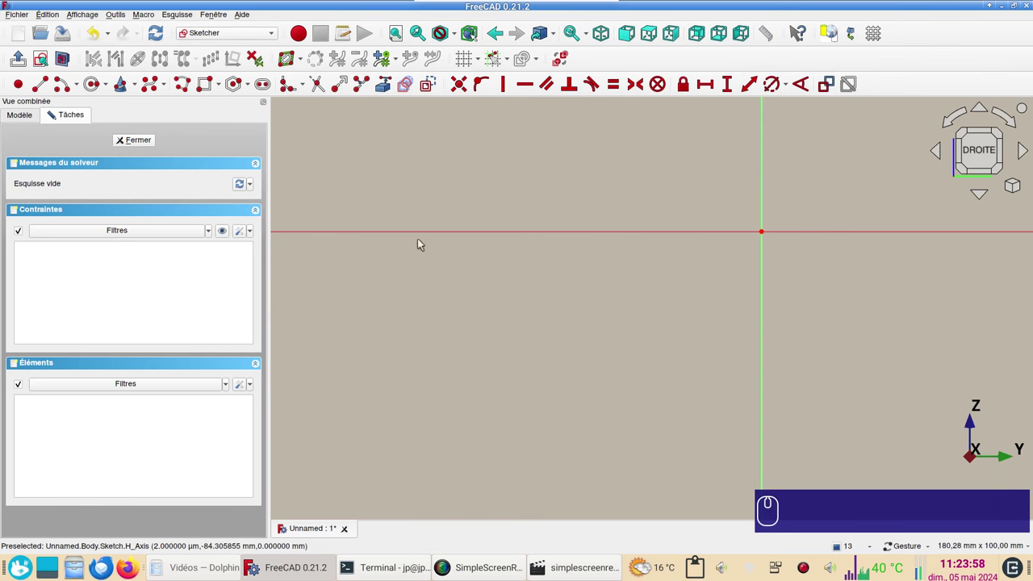
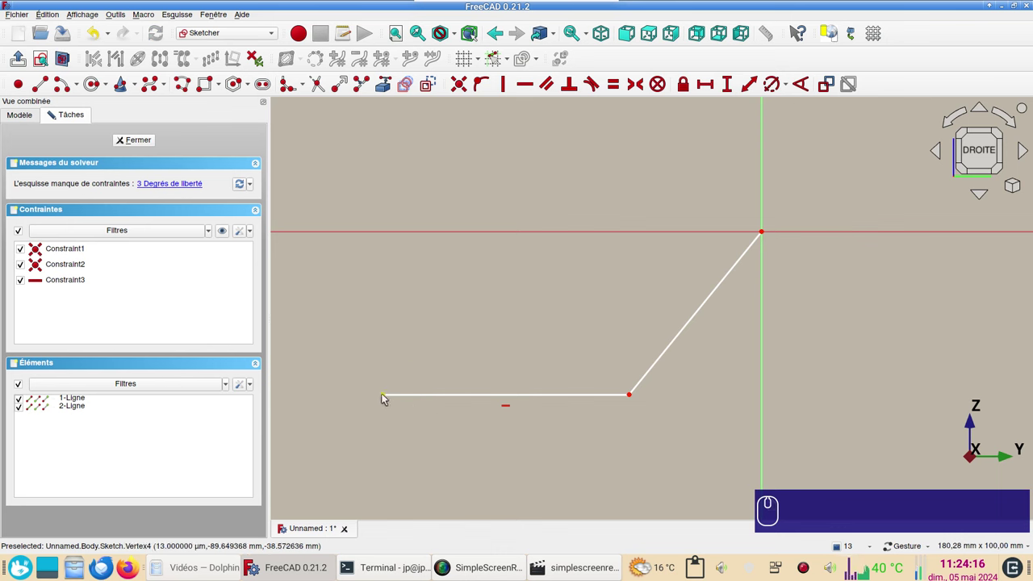
Step: Constrain the horizontal line's far end 100 mm horizontally from the origin
click(387, 399)
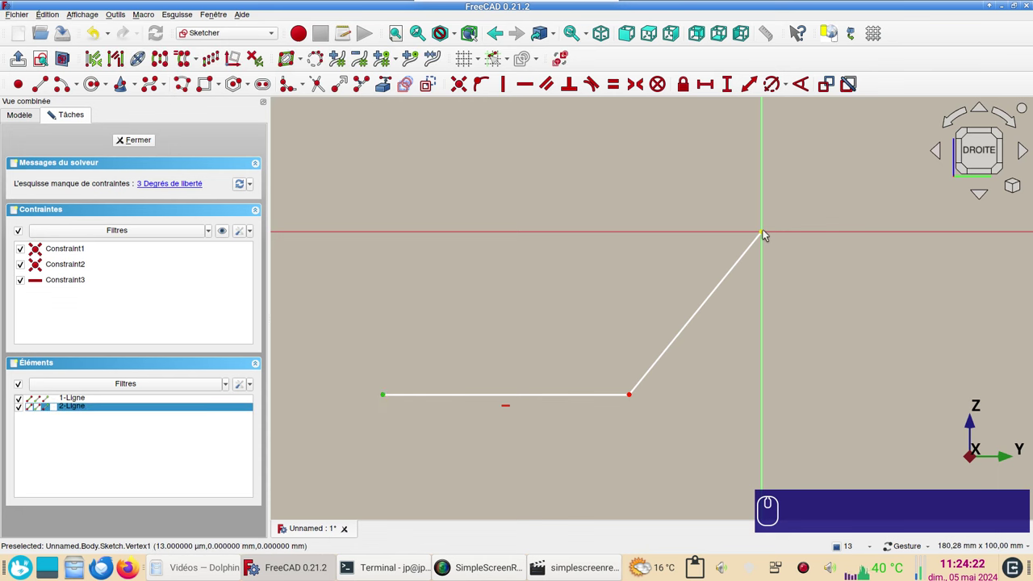
click(767, 232)
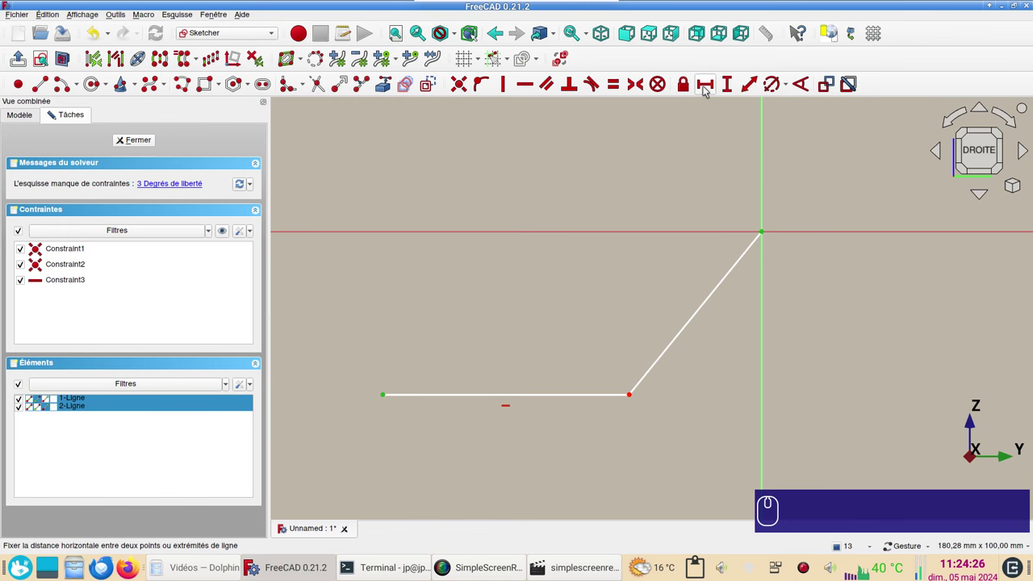
key(KP_1)
key(KP_0)
key(KP_0)
key(Return)
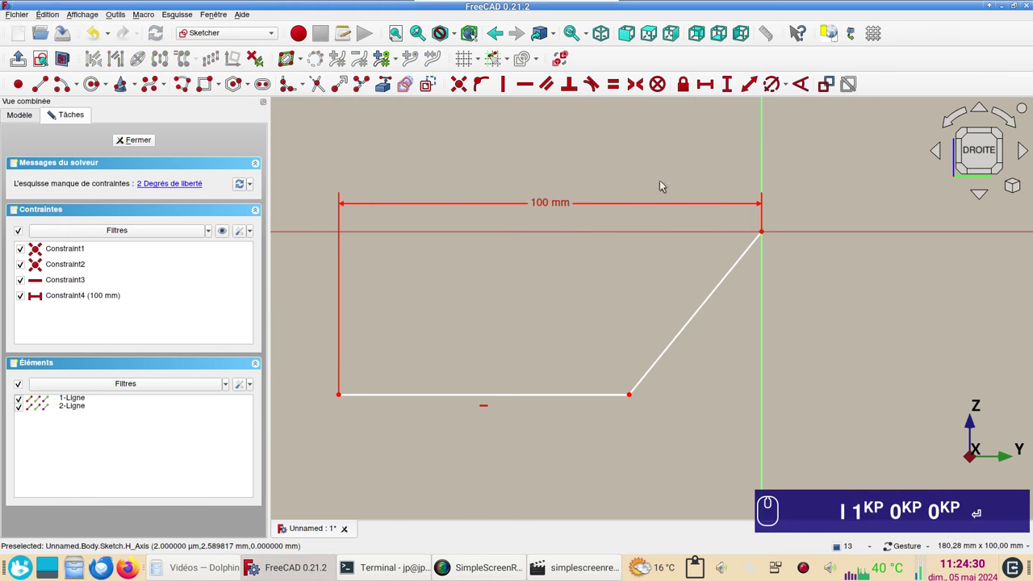
Step: Constrain the horizontal line's far end 50 mm vertically from the origin
click(346, 397)
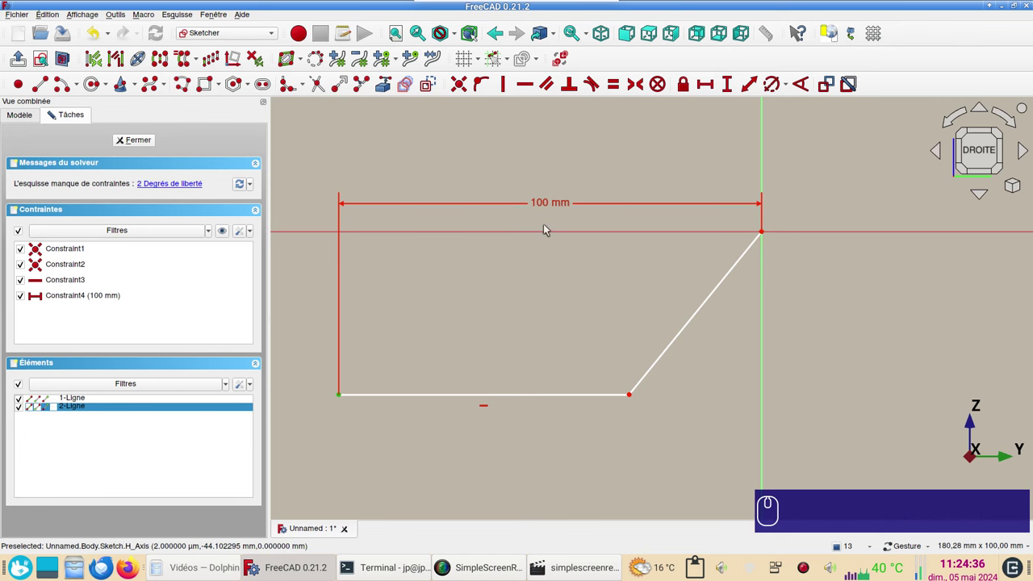
click(548, 232)
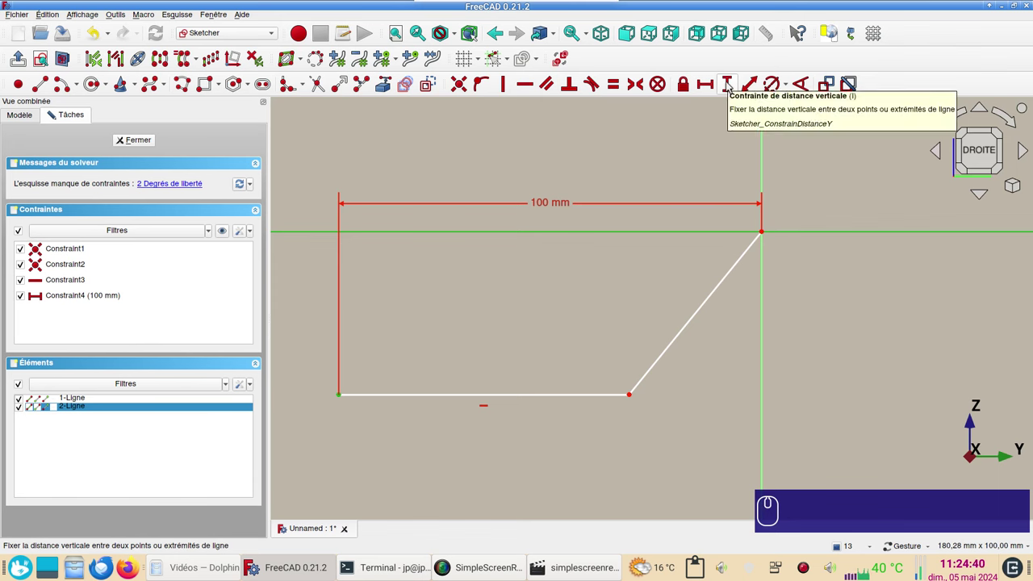
key(KP_5)
key(KP_0)
key(Return)
click(629, 331)
drag(730, 303, 839, 329)
drag(838, 330, 732, 419)
Step: Constrain the bend point 20 mm horizontally from the angled line's origin end
click(732, 419)
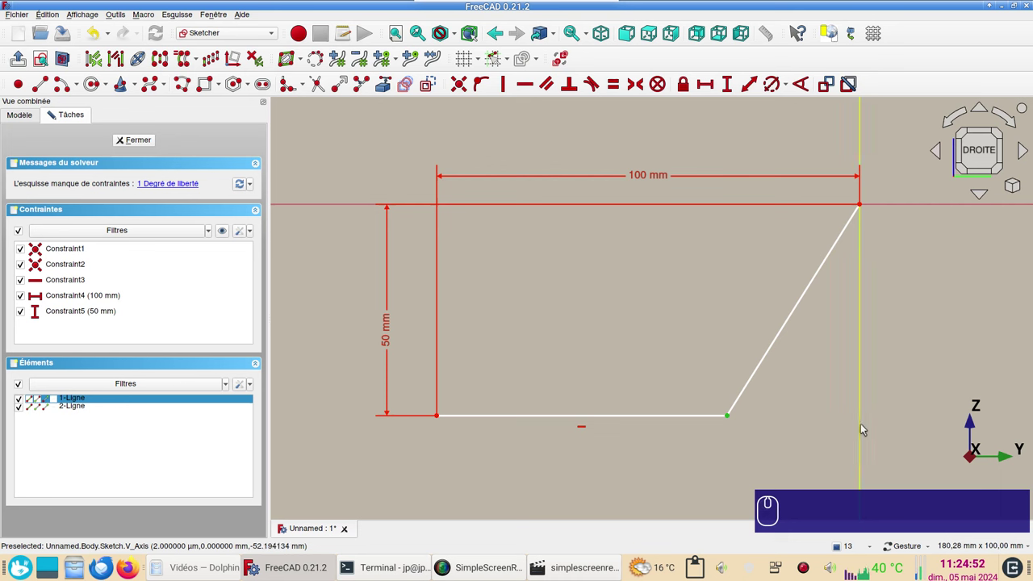
click(864, 427)
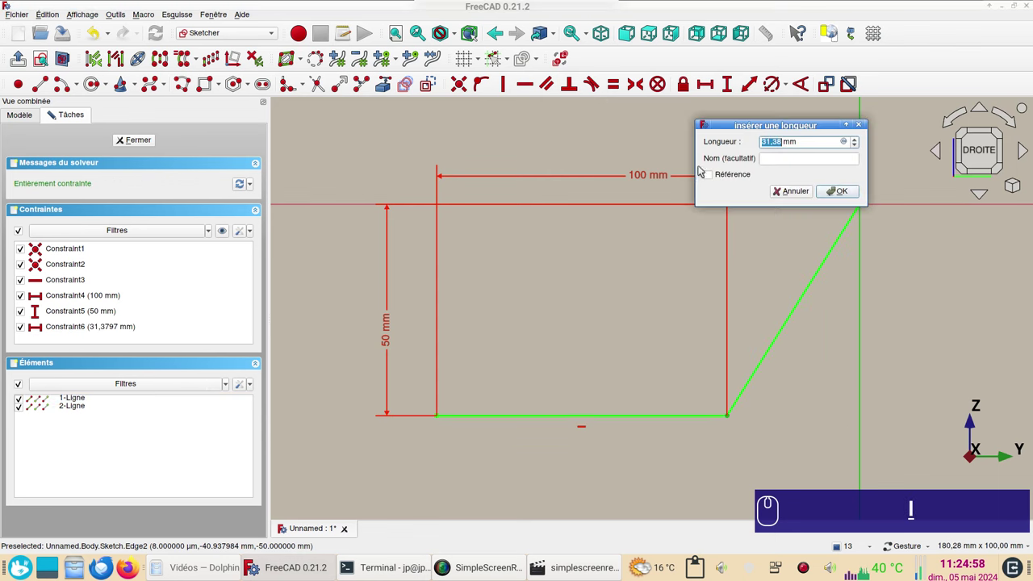
key(KP_2)
key(KP_0)
key(Return)
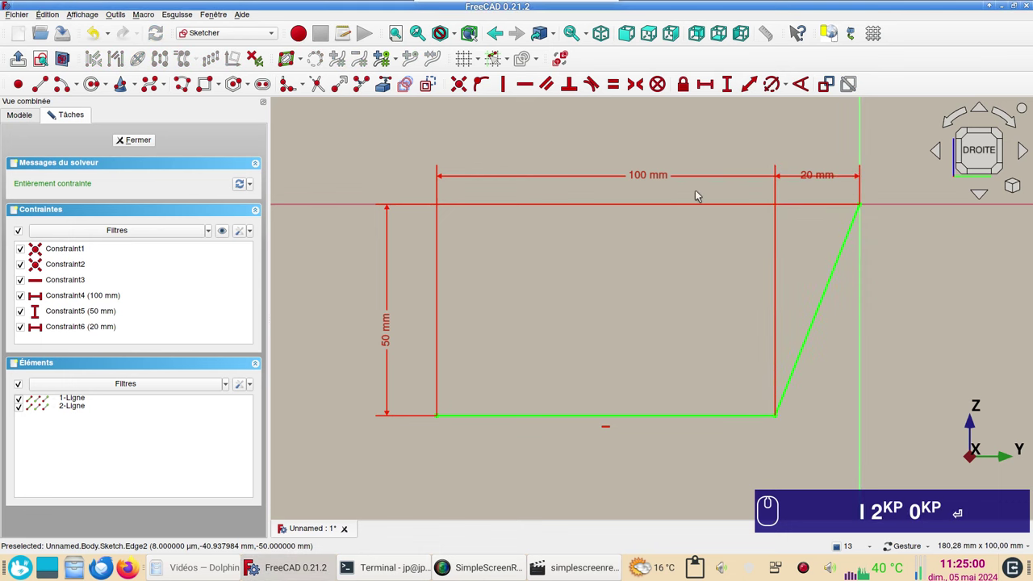
Step: Round the corner with the constraint-preserving fillet and set its radius to 20 mm
click(676, 354)
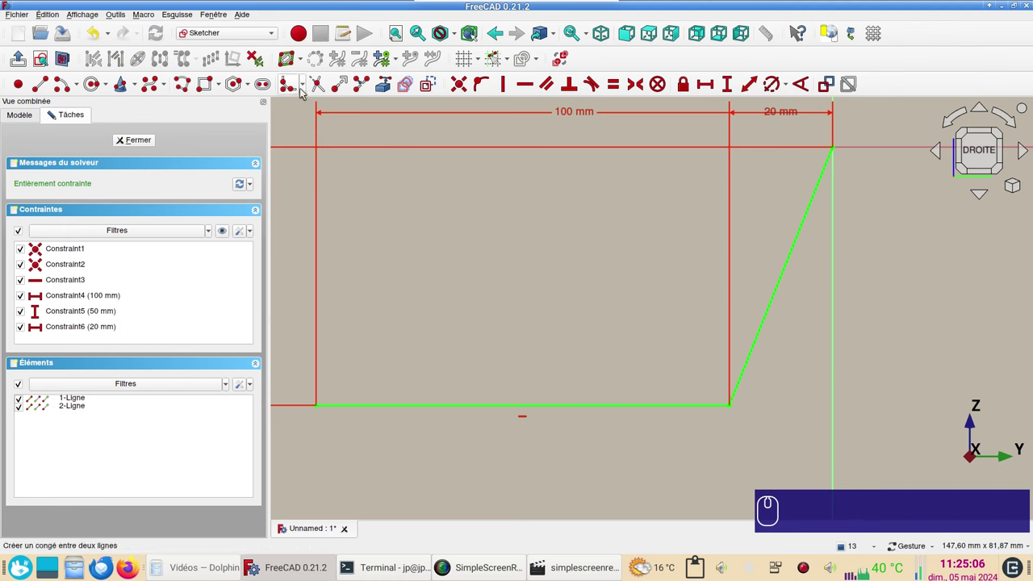
click(307, 91)
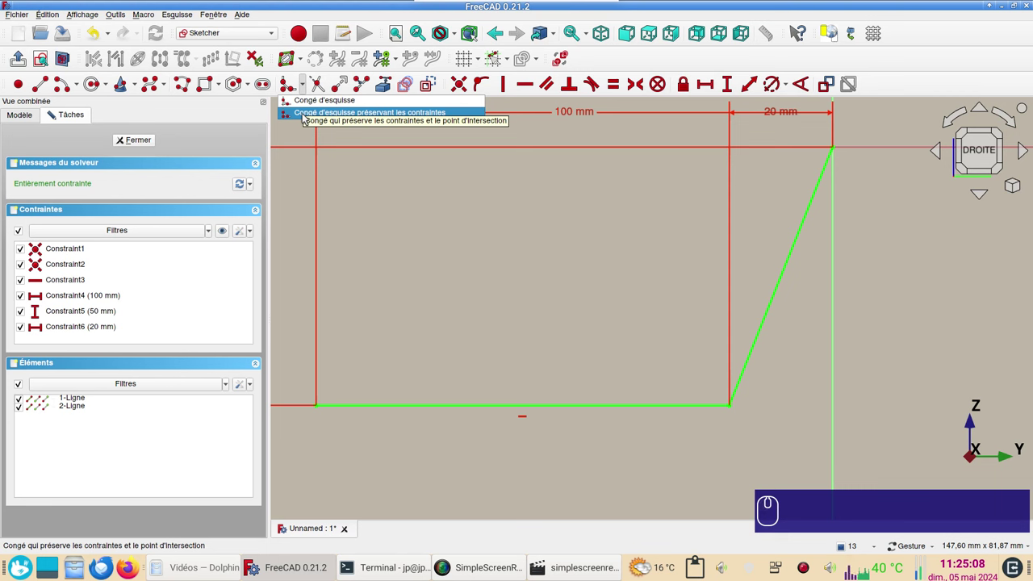
click(305, 116)
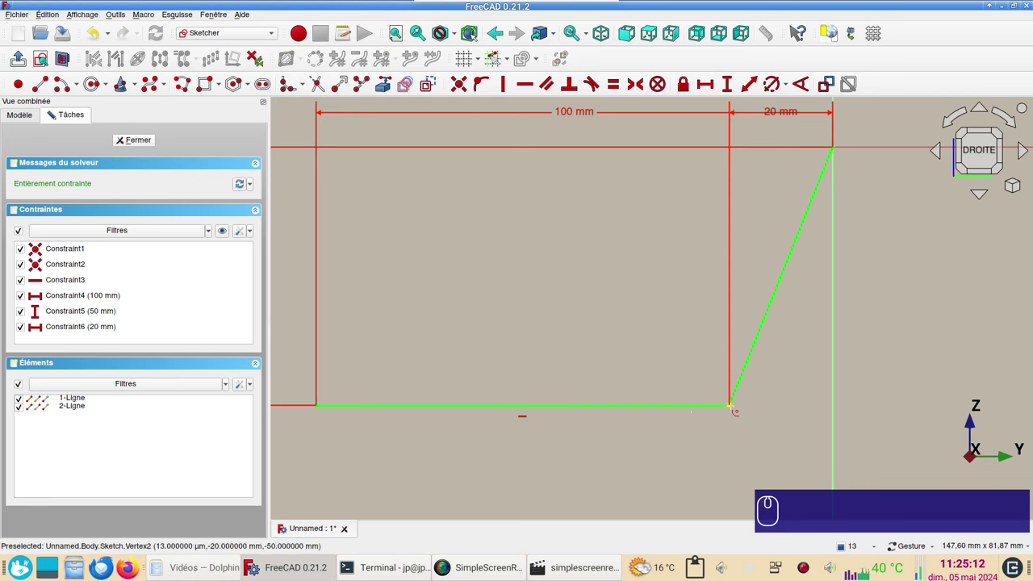
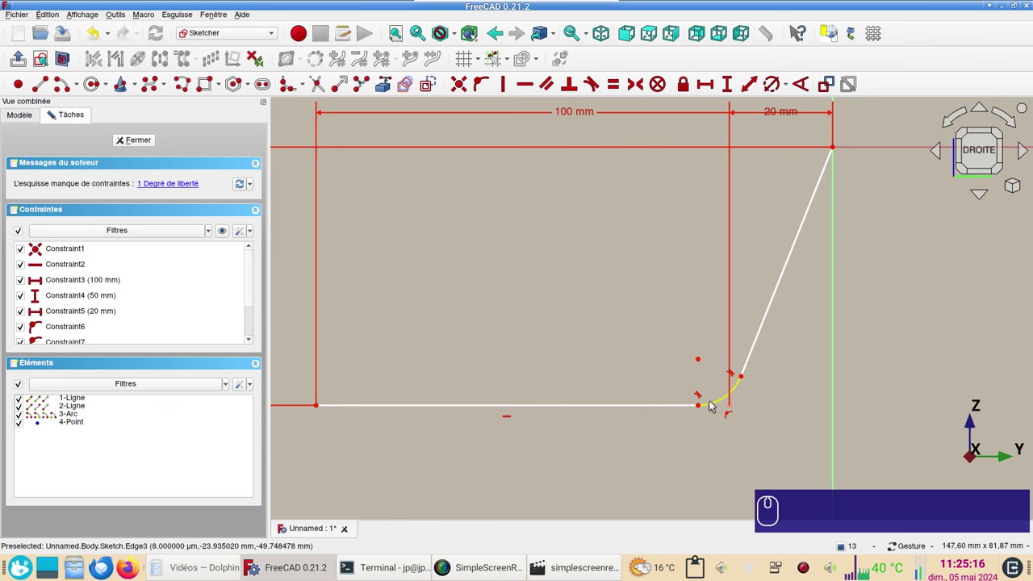
drag(714, 404, 635, 222)
key(KP_2)
key(KP_0)
key(Return)
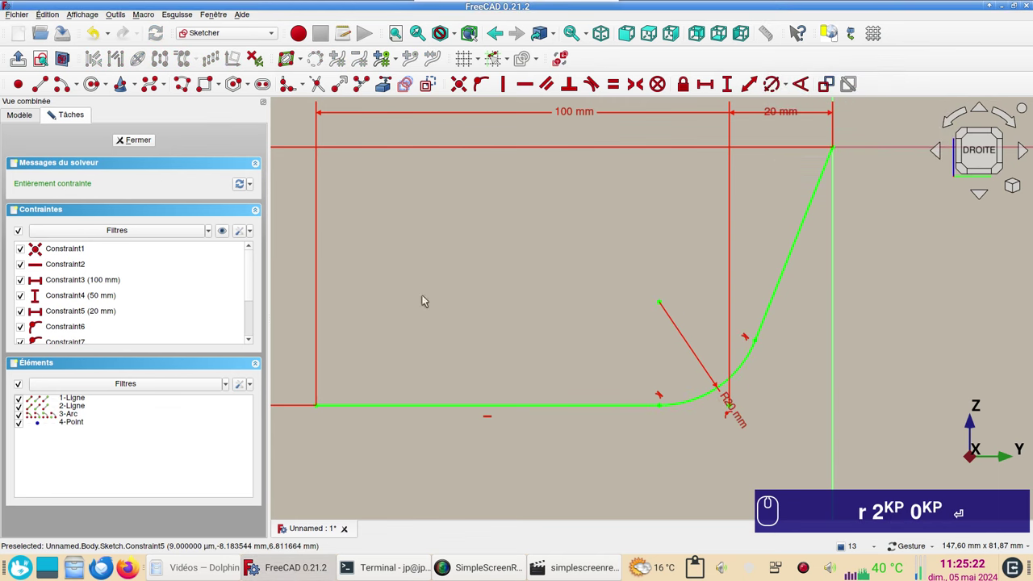
Step: Toggle automatic constraint creation in the constraints options
click(244, 234)
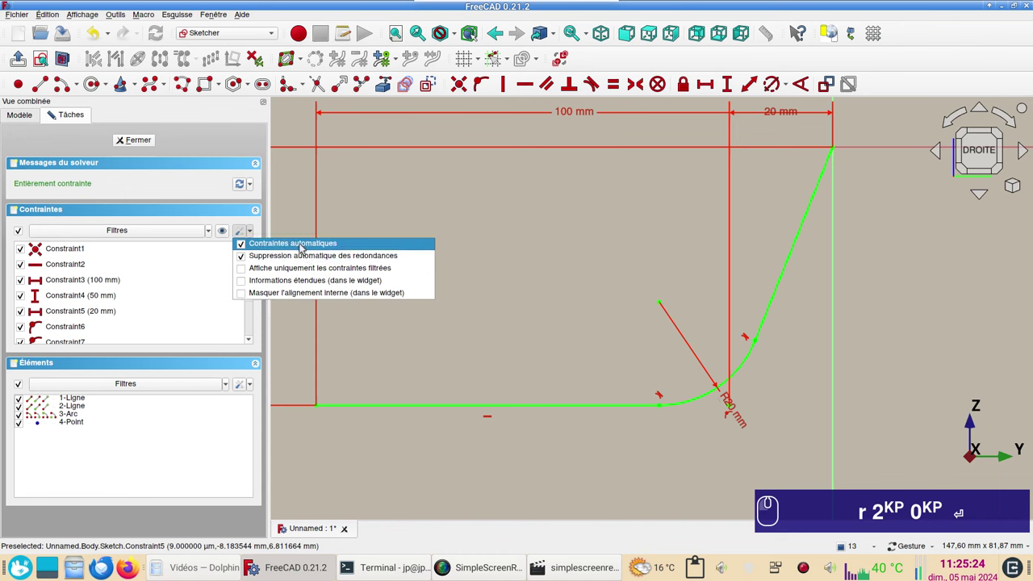
click(514, 257)
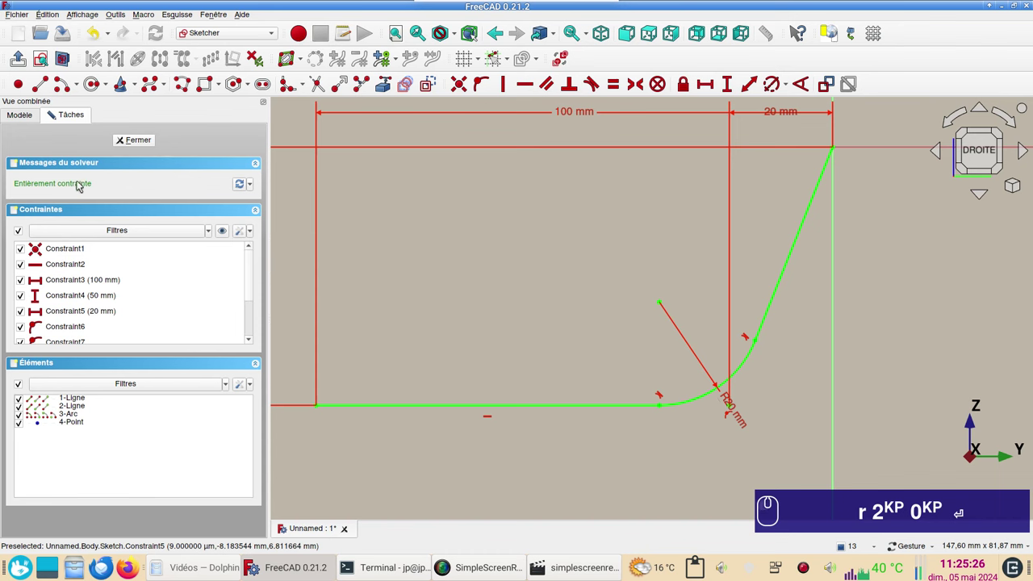
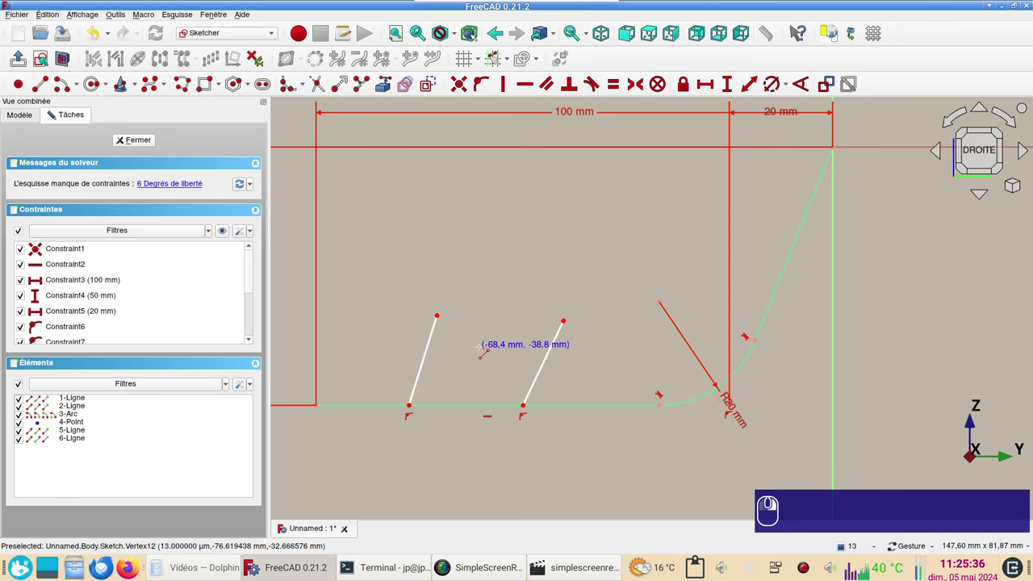
Step: Make both branch lines parallel to the angled path line
click(429, 360)
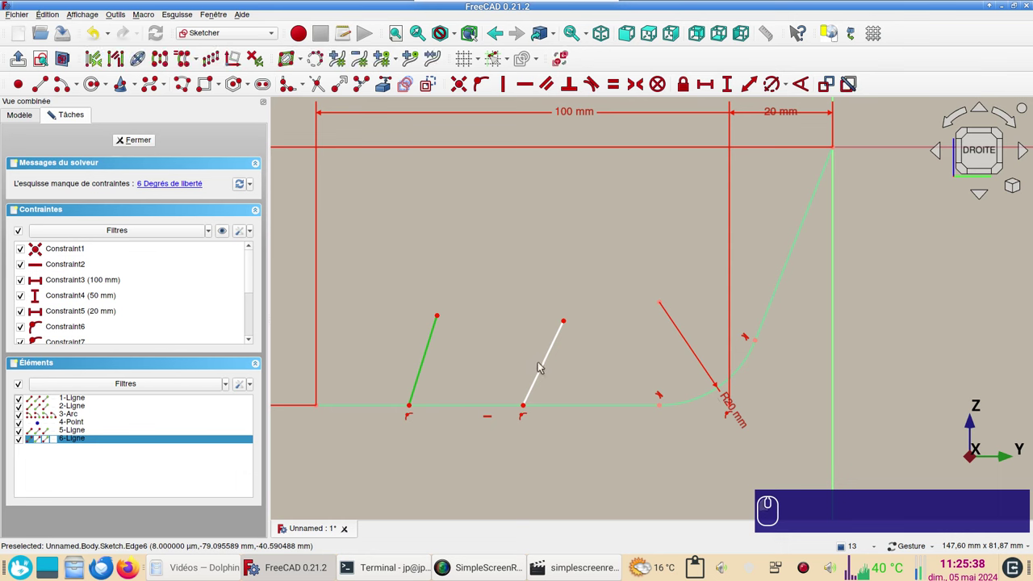
click(546, 368)
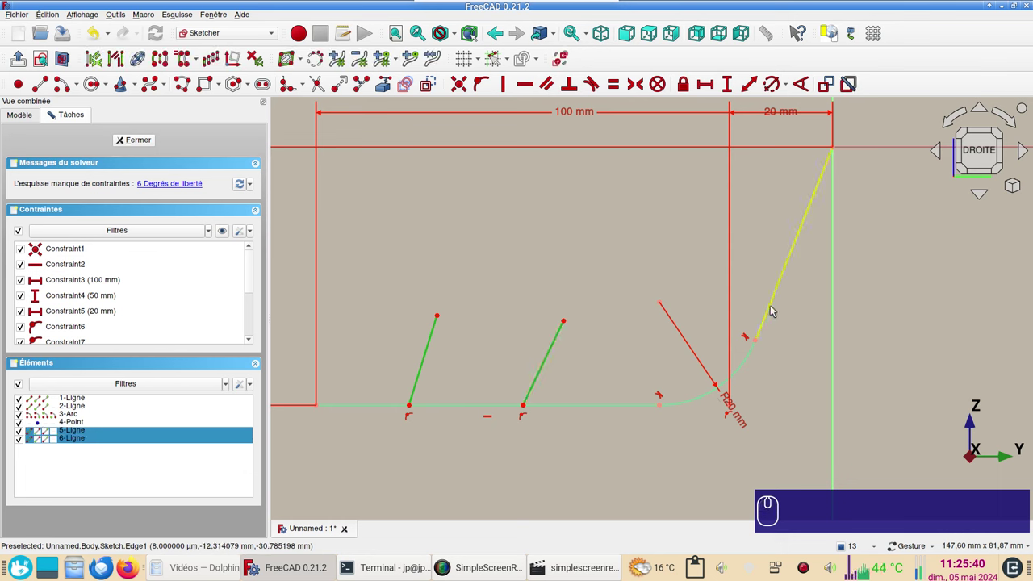
click(775, 309)
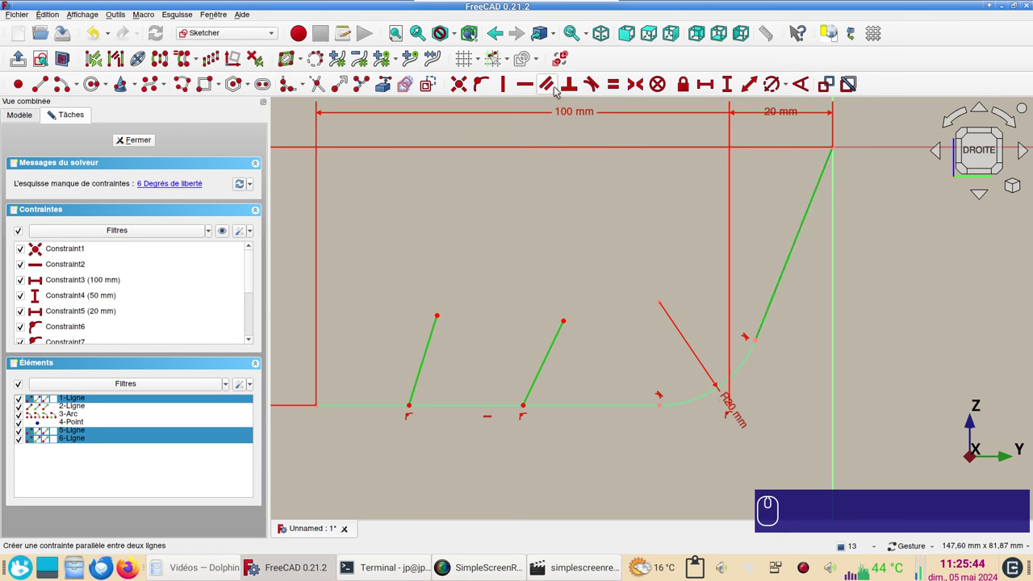
key(p)
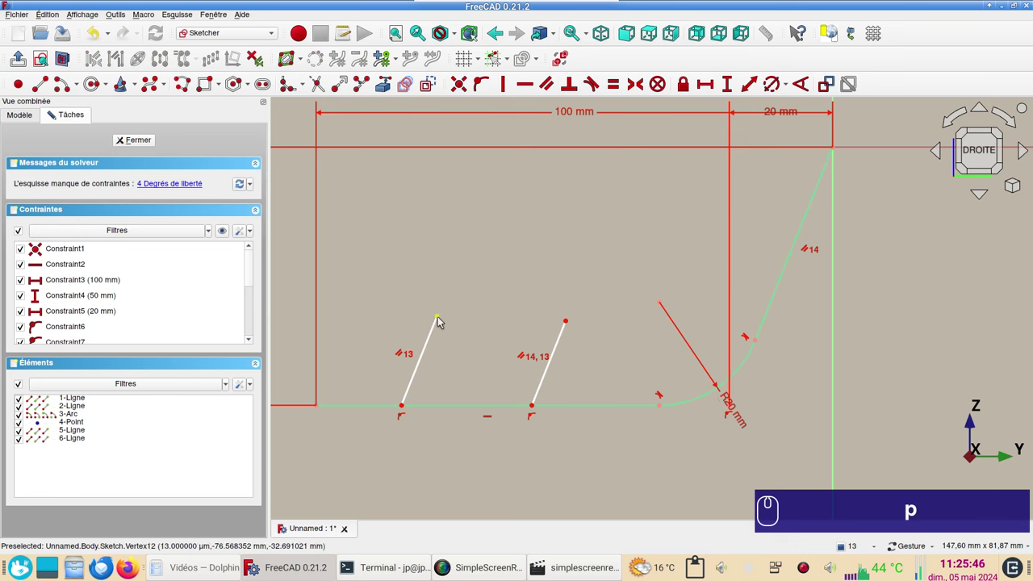
click(444, 320)
click(573, 323)
click(760, 345)
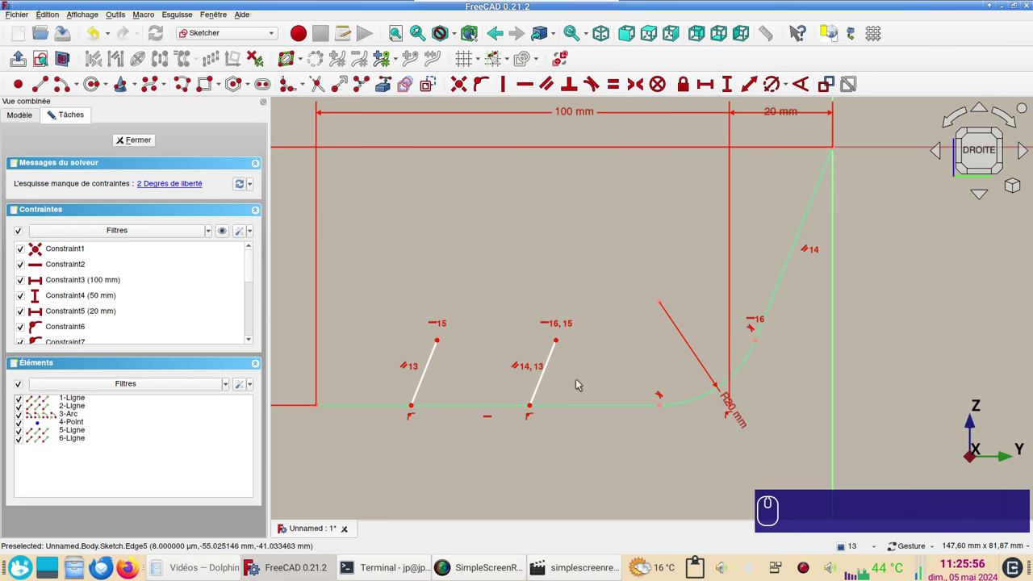
Step: Set 25 mm horizontal spacings from the bend to the second branch and between the two branches
click(561, 342)
click(760, 344)
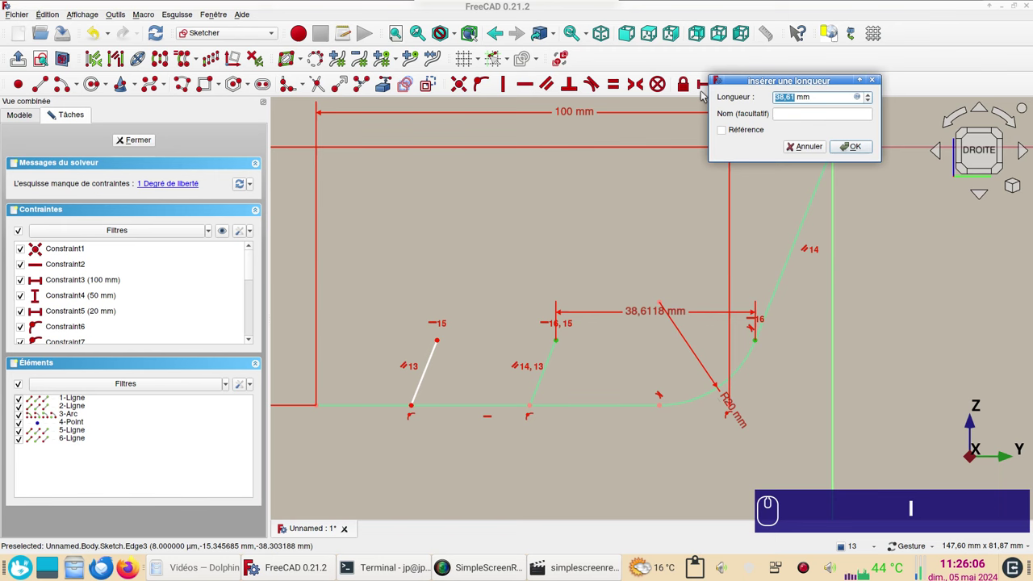
key(KP_2)
key(KP_5)
key(Return)
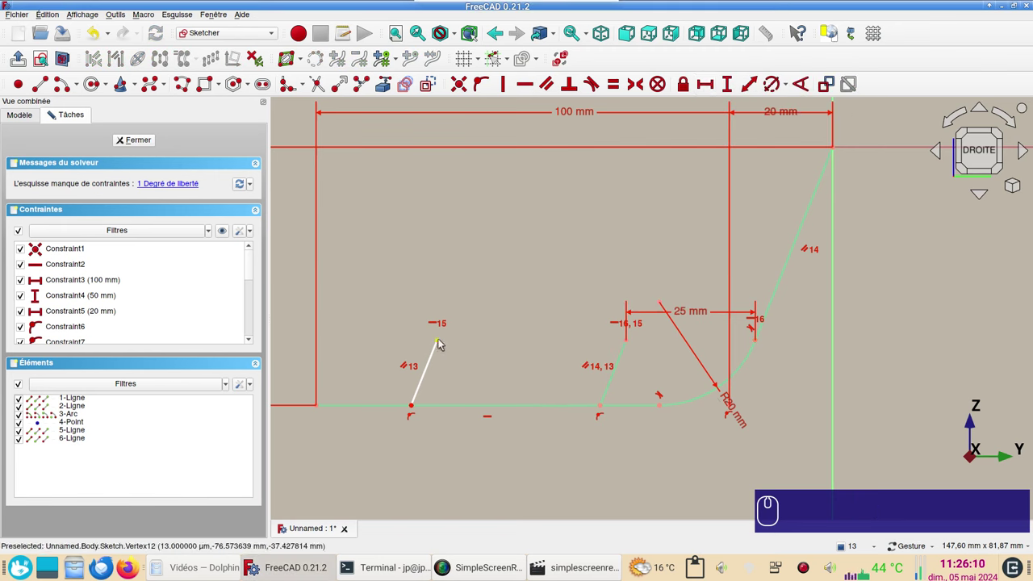
click(441, 342)
click(629, 343)
key(KP_2)
key(KP_5)
key(Return)
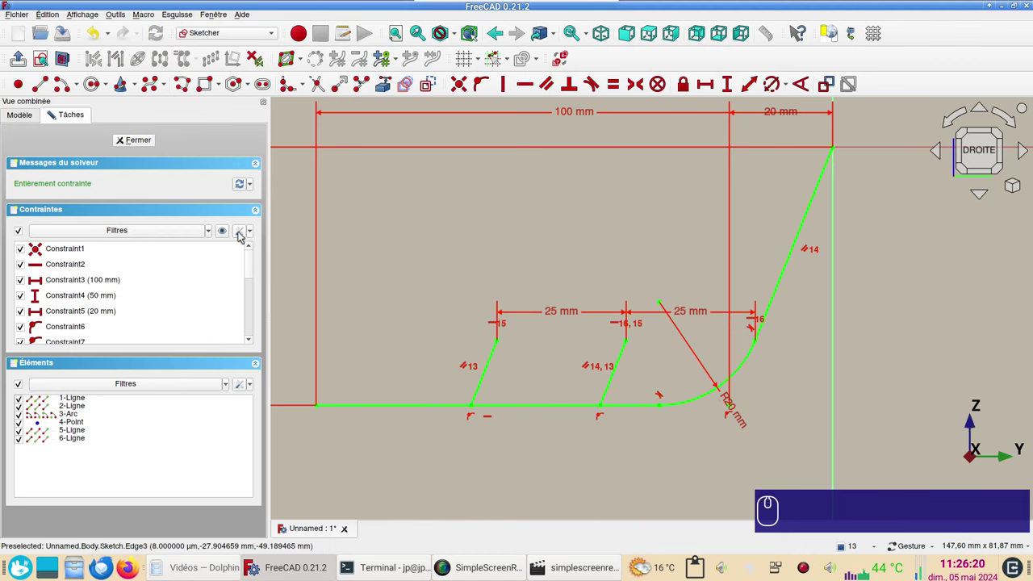
click(243, 236)
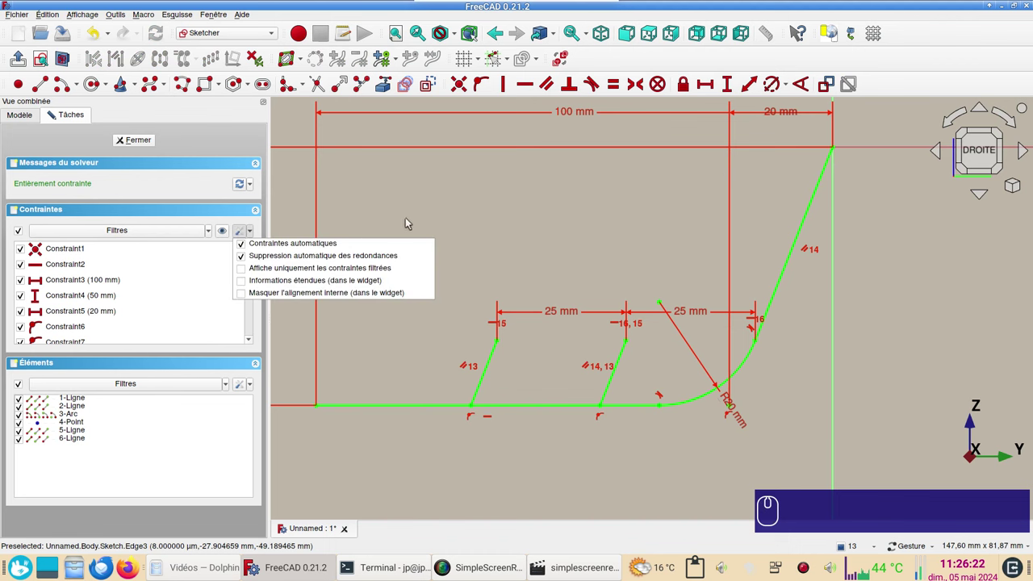
click(410, 221)
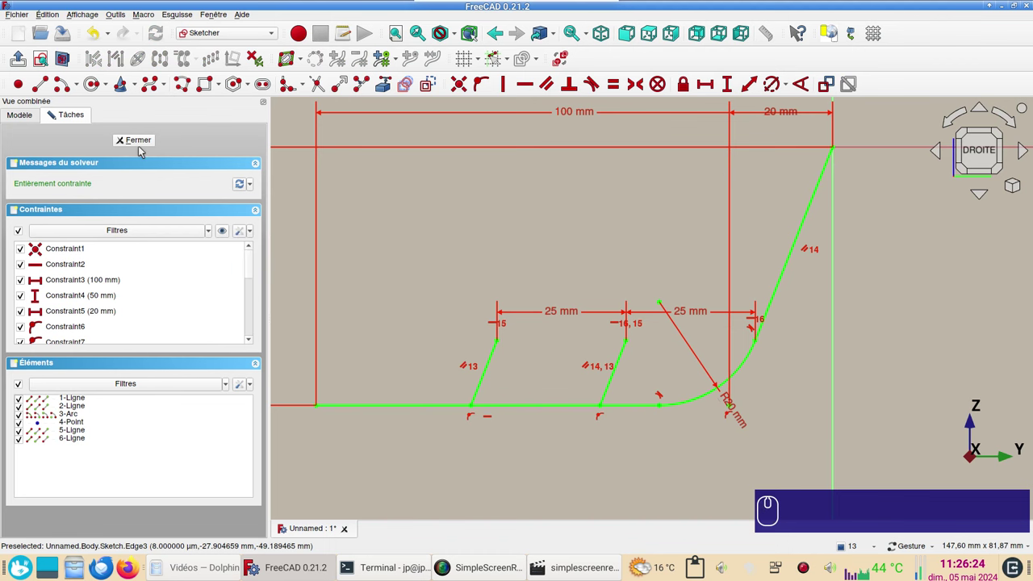
Step: Close the finished pipe sketch and set the right side view
click(143, 144)
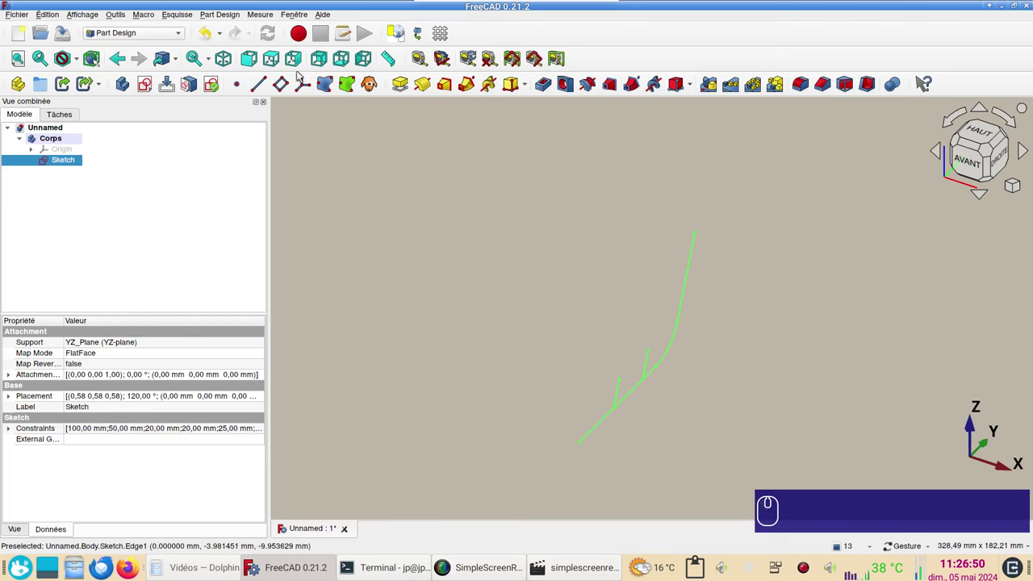
click(303, 59)
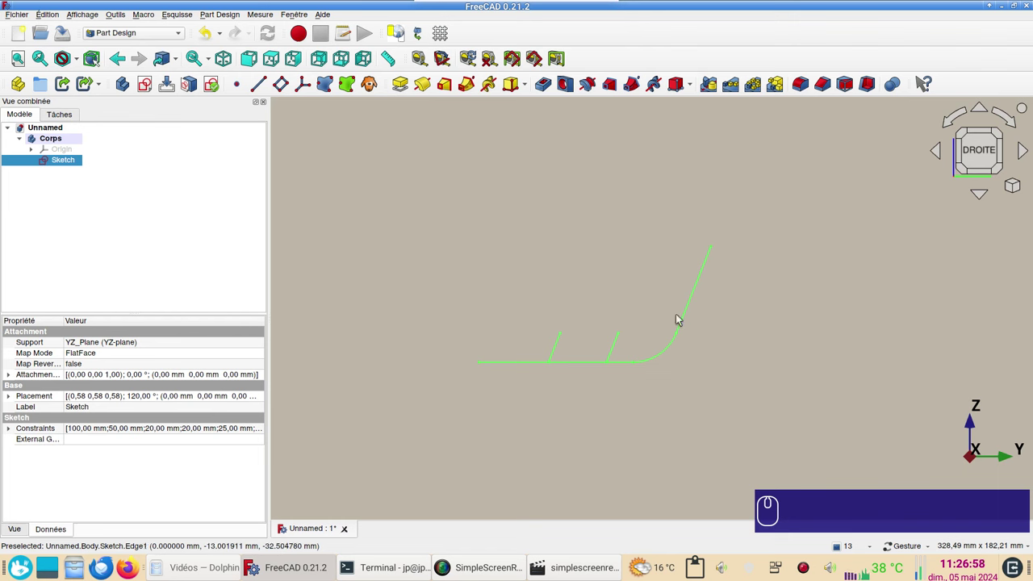
click(838, 270)
click(755, 298)
click(973, 159)
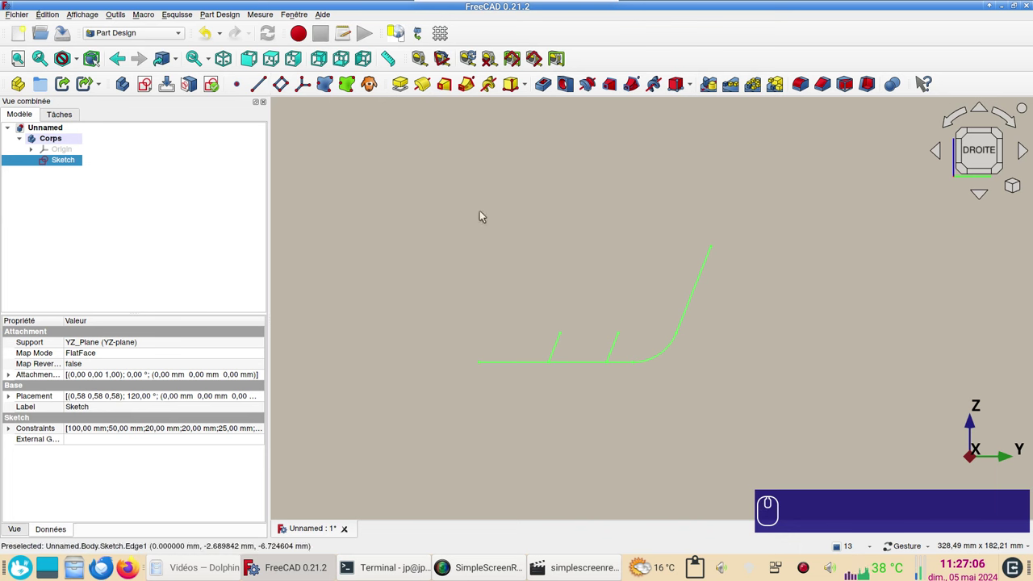
Step: Select the pipe's far end point and start a datum plane attached to it
click(613, 239)
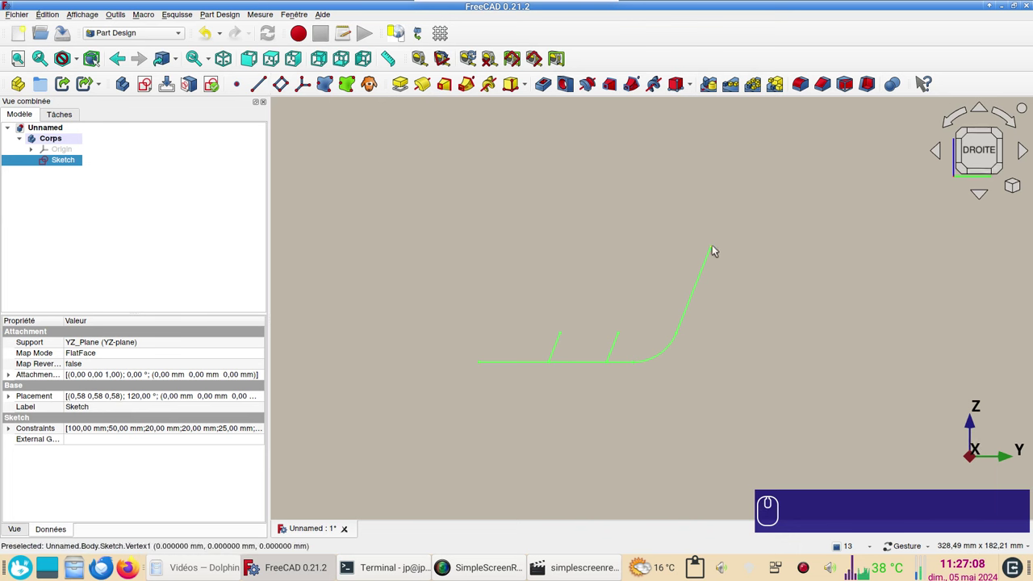
click(716, 248)
click(816, 271)
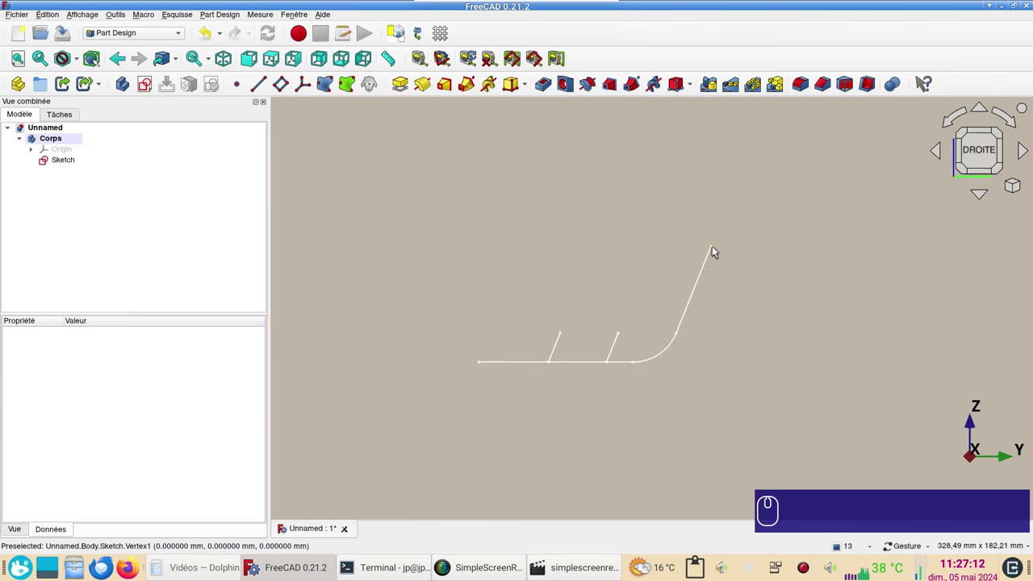
click(716, 249)
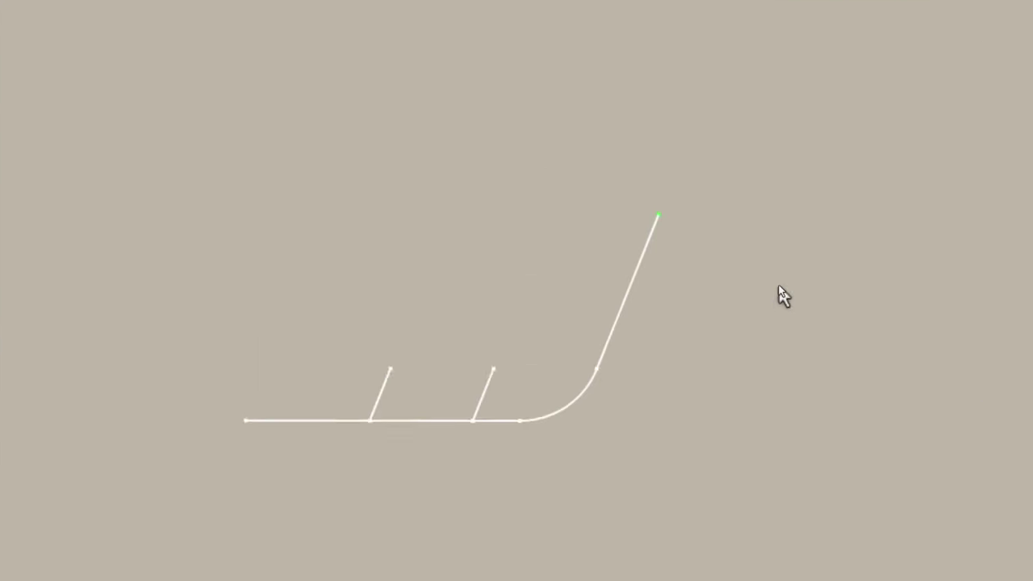
scroll(down, 3)
scroll(down, 3)
Step: Attach the datum plane normal to the sloped end segment, confirm it, then hide it
click(284, 89)
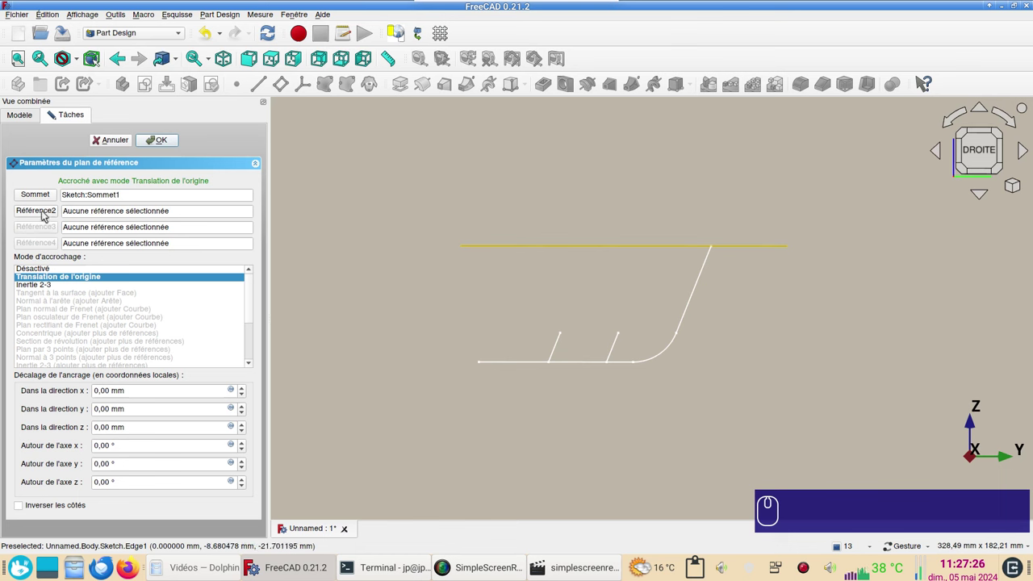
click(46, 214)
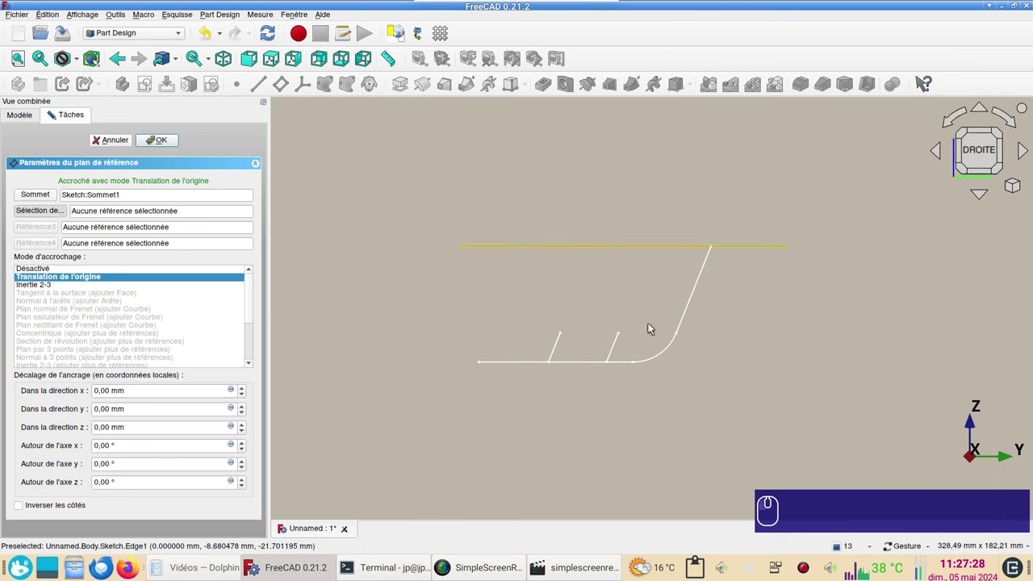
click(685, 323)
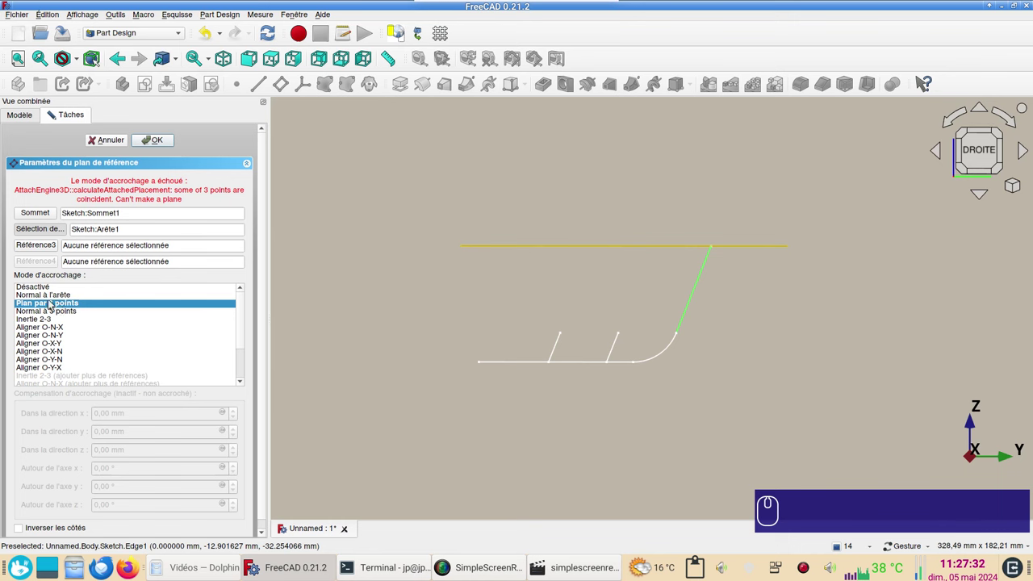
click(45, 298)
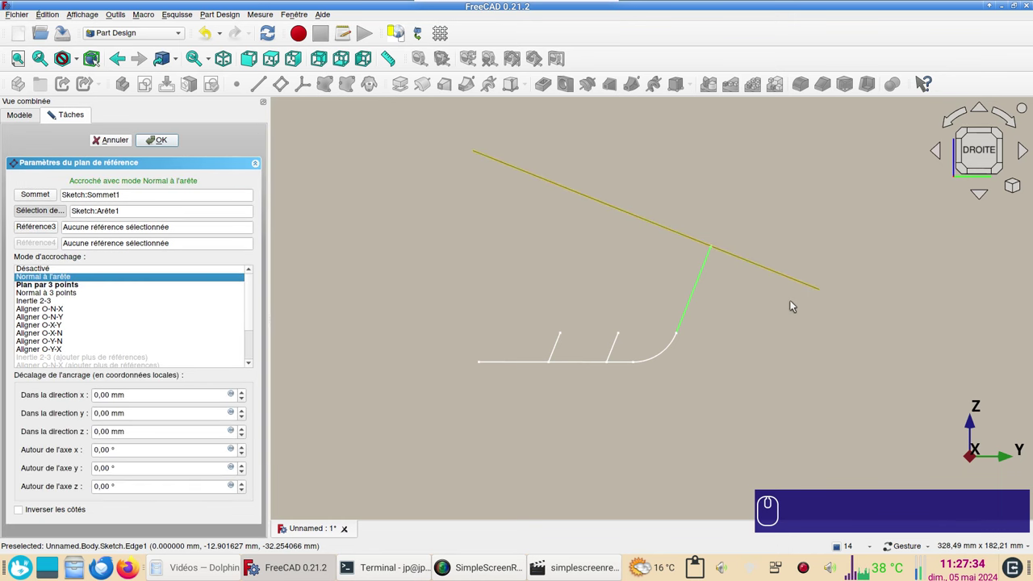
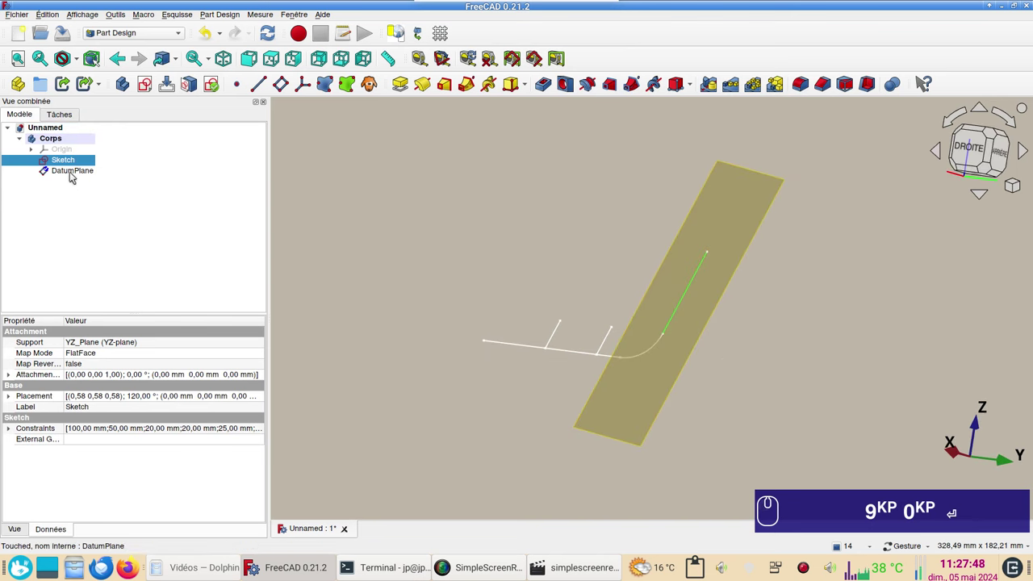
click(76, 175)
key(space)
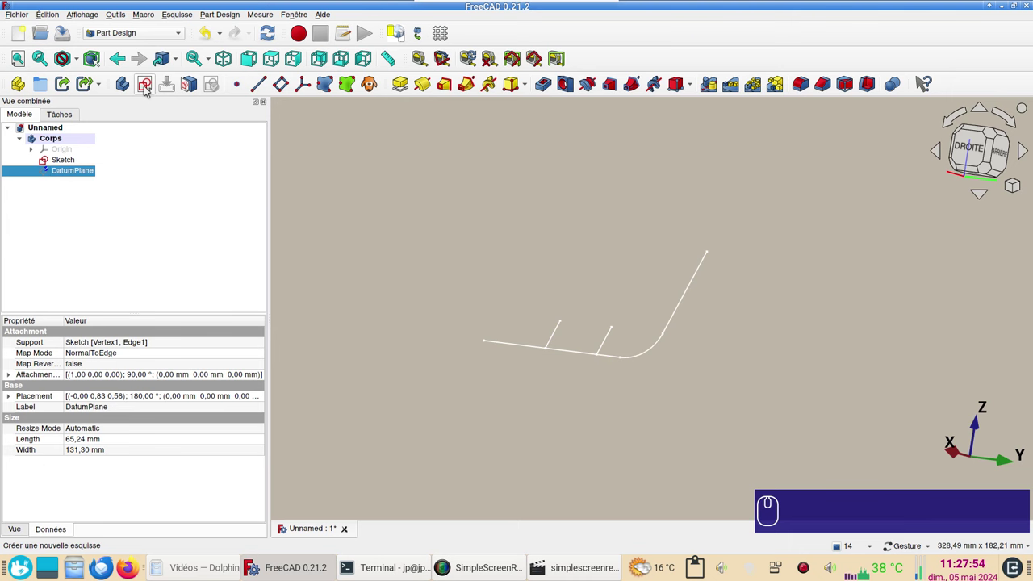
Step: Start a sketch on the datum plane, link the pipe edge as external geometry and draw the curved branch path
click(147, 89)
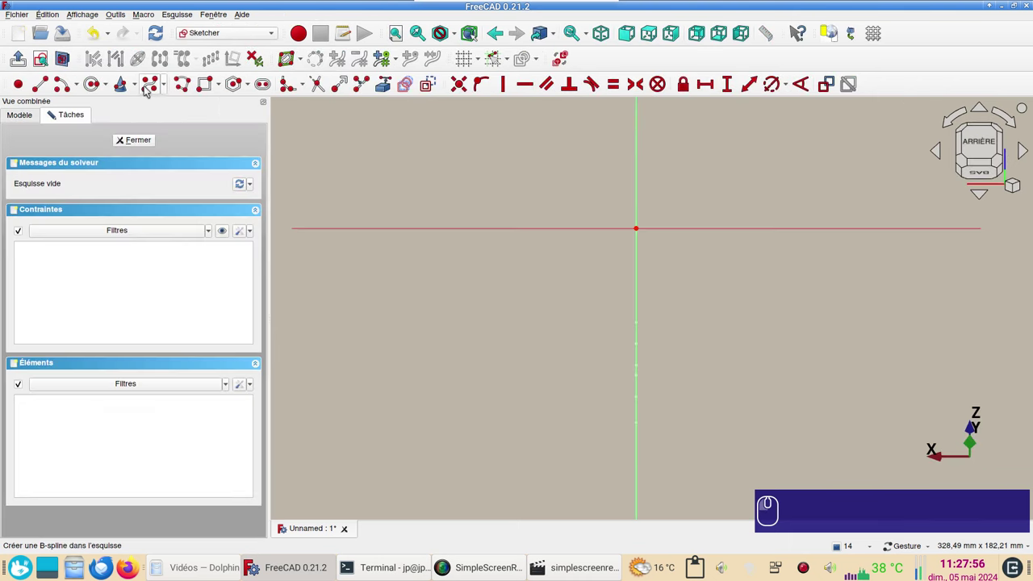
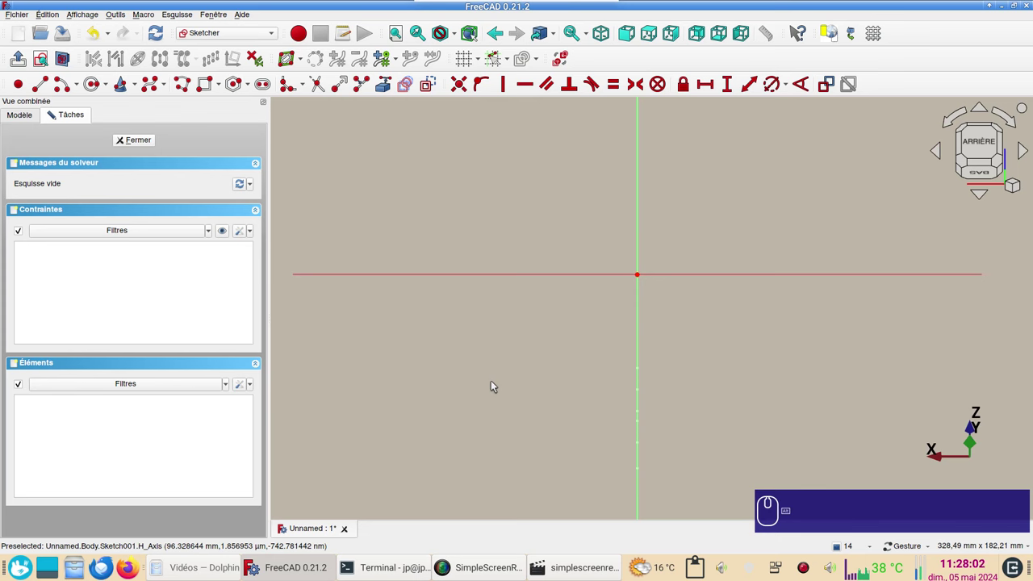
drag(465, 347, 509, 298)
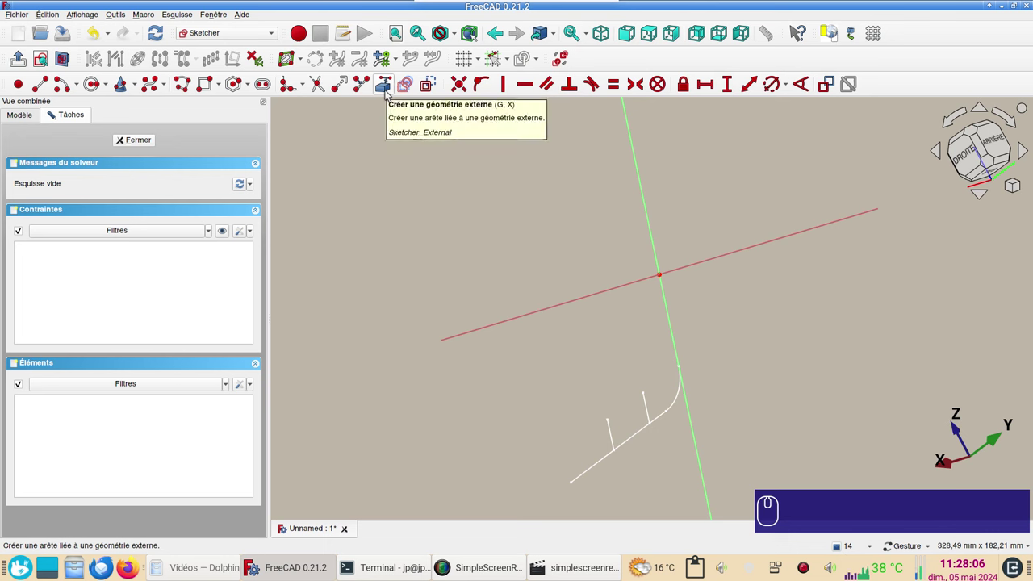
click(389, 94)
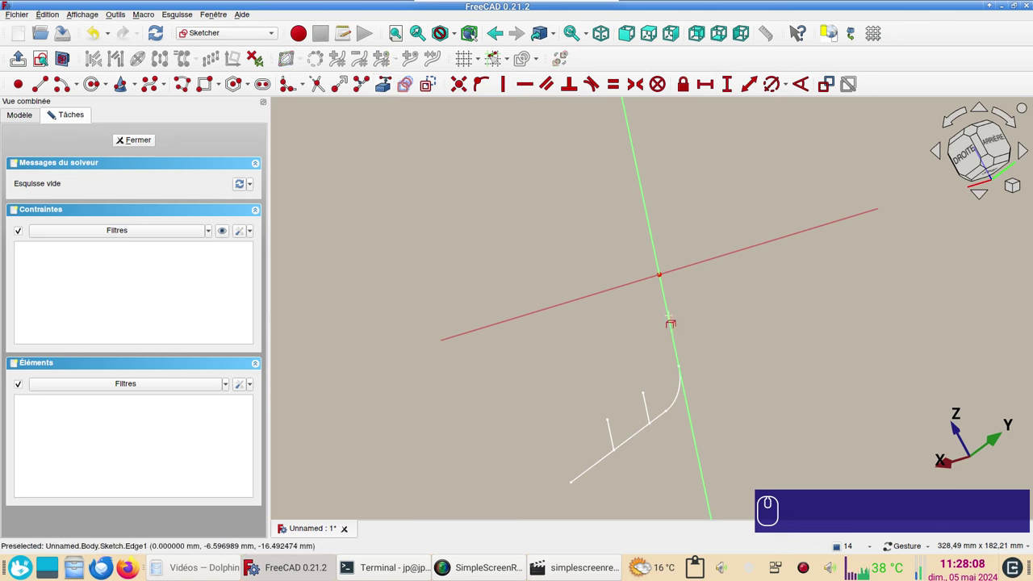
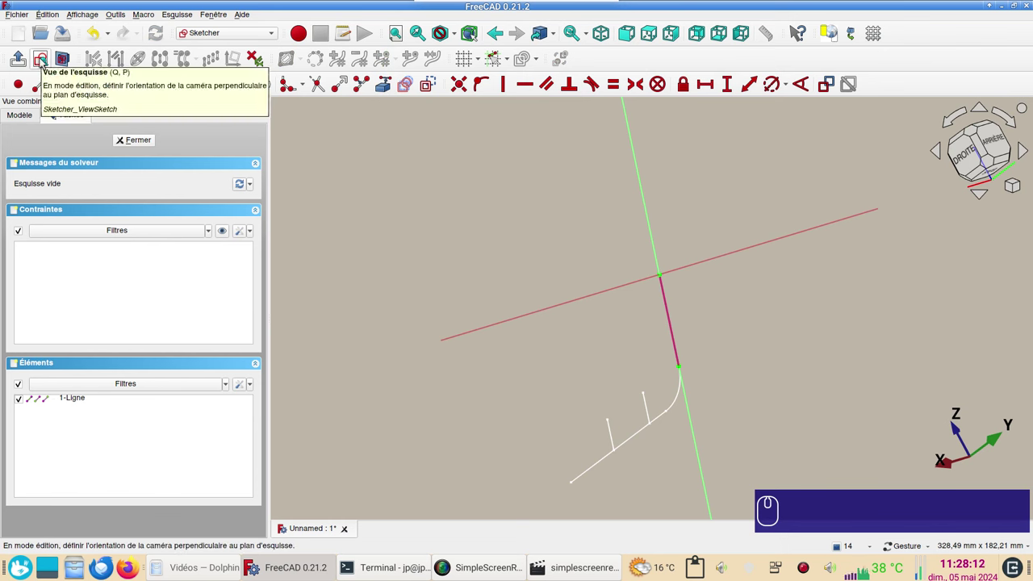
click(45, 62)
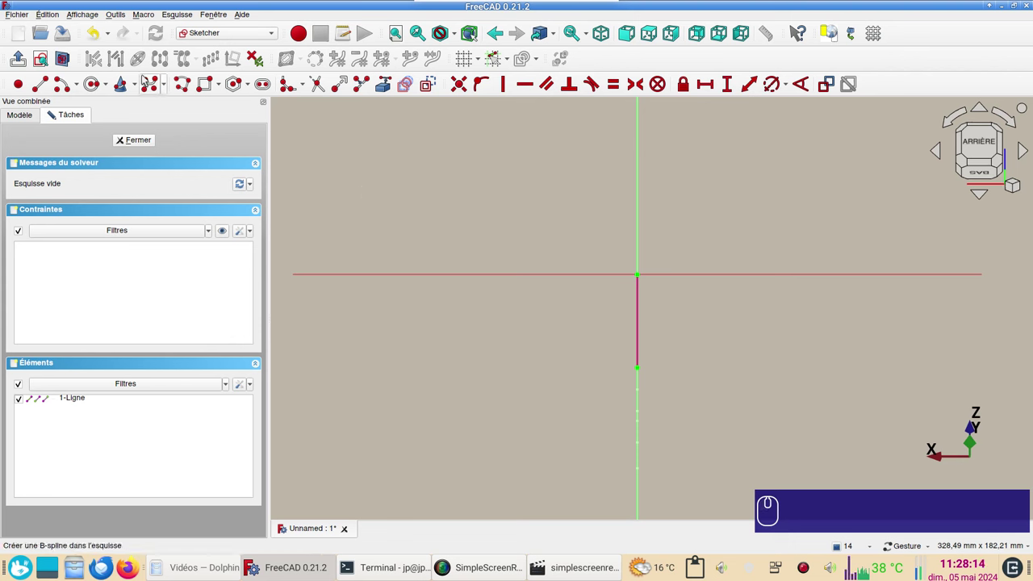
click(60, 86)
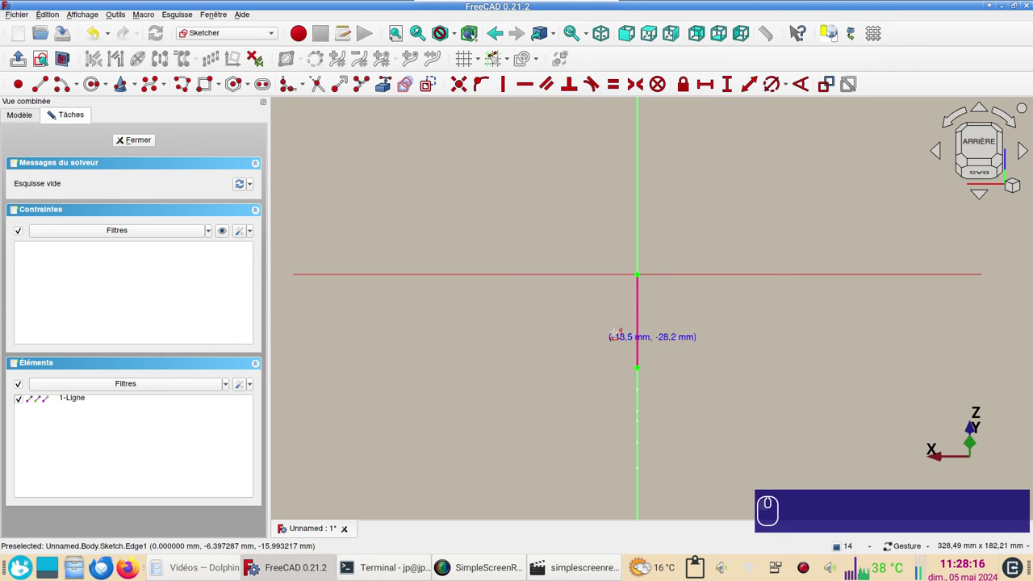
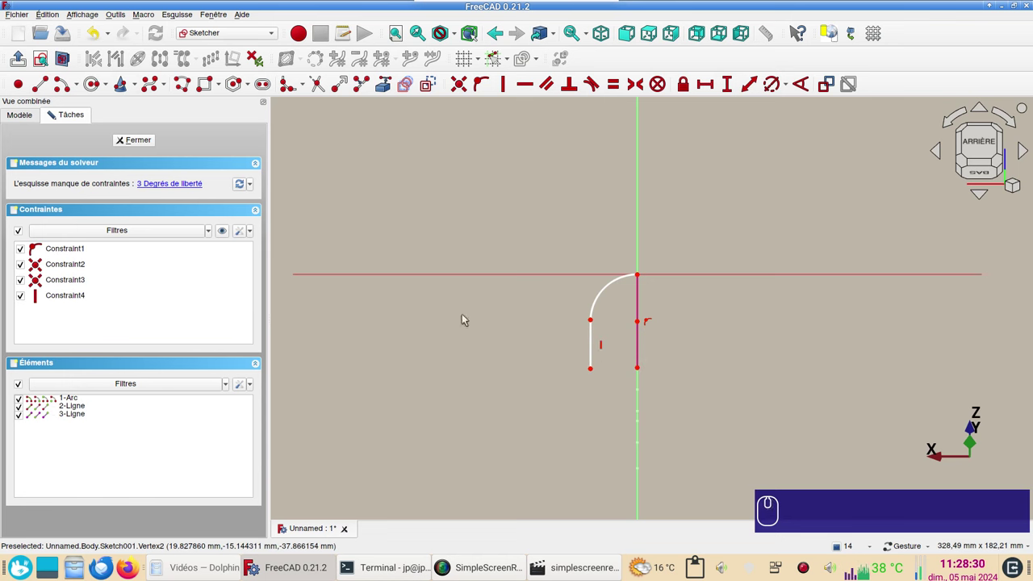
key(h)
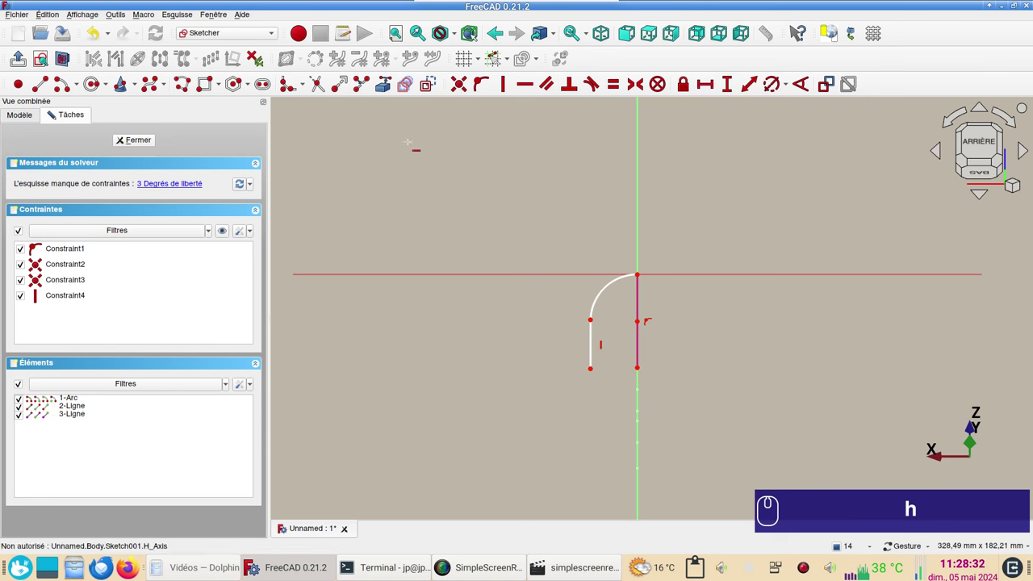
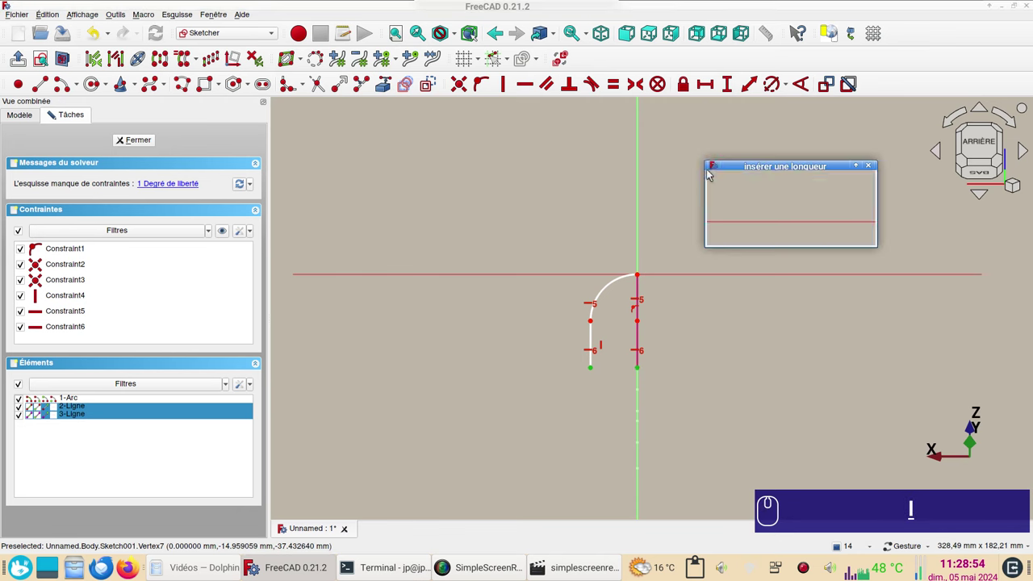
Step: Constrain the branch path 20 mm from the projected pipe edge and move the label aside
key(KP_2)
key(KP_0)
key(Return)
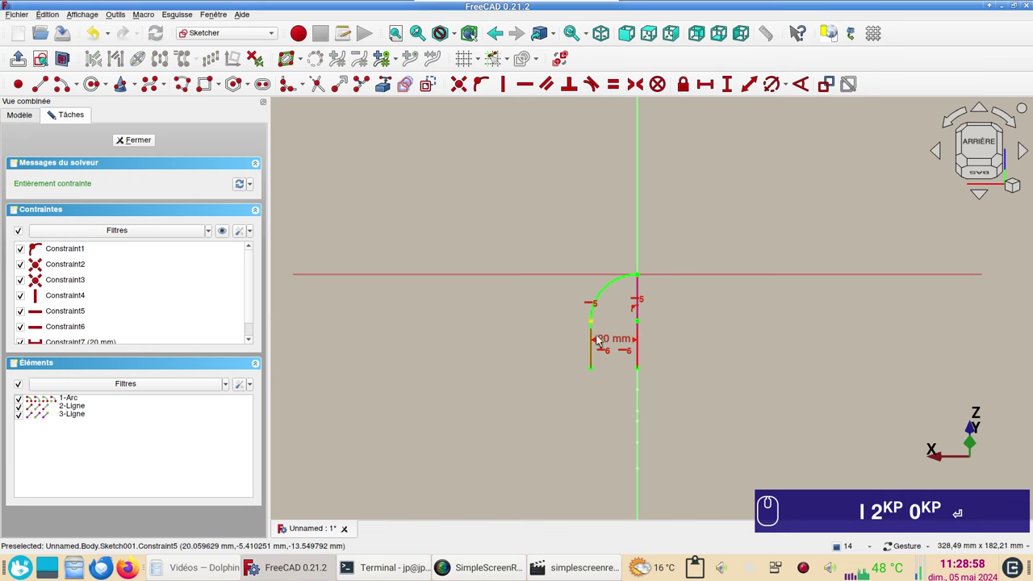
drag(612, 342, 602, 222)
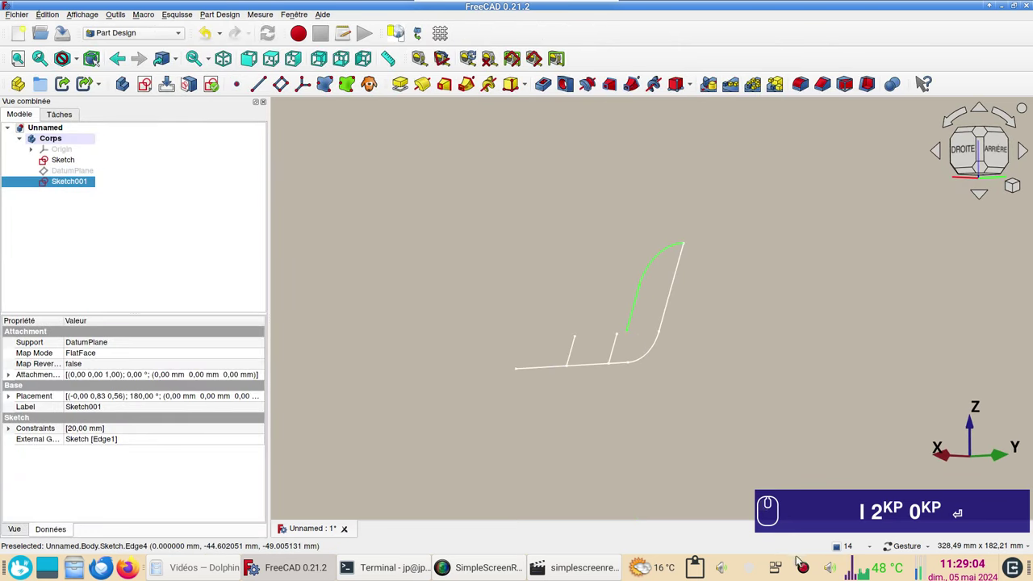
Step: Orbit both sketches and pick the path vertex at the end of the angled segment
click(549, 299)
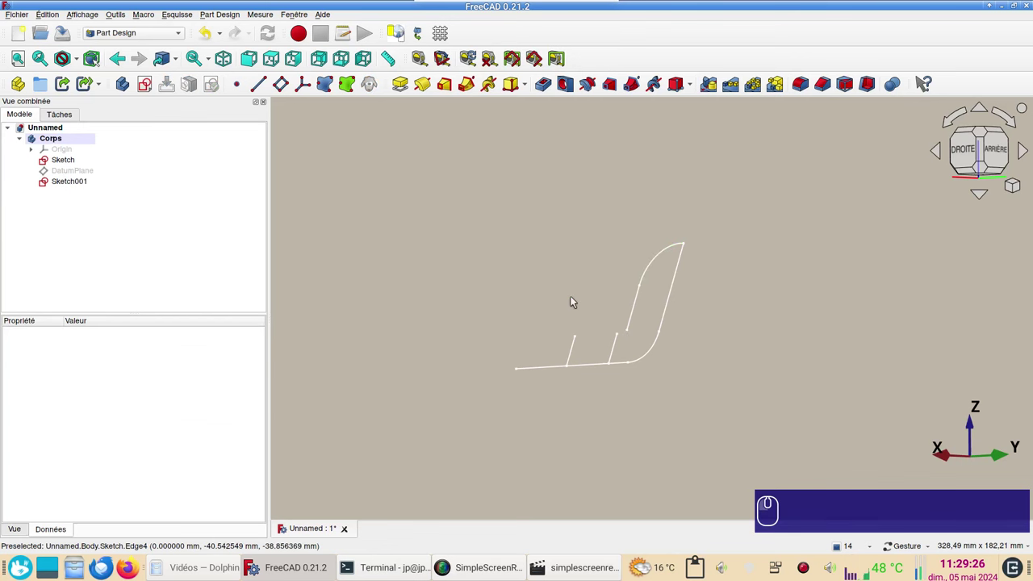
click(799, 347)
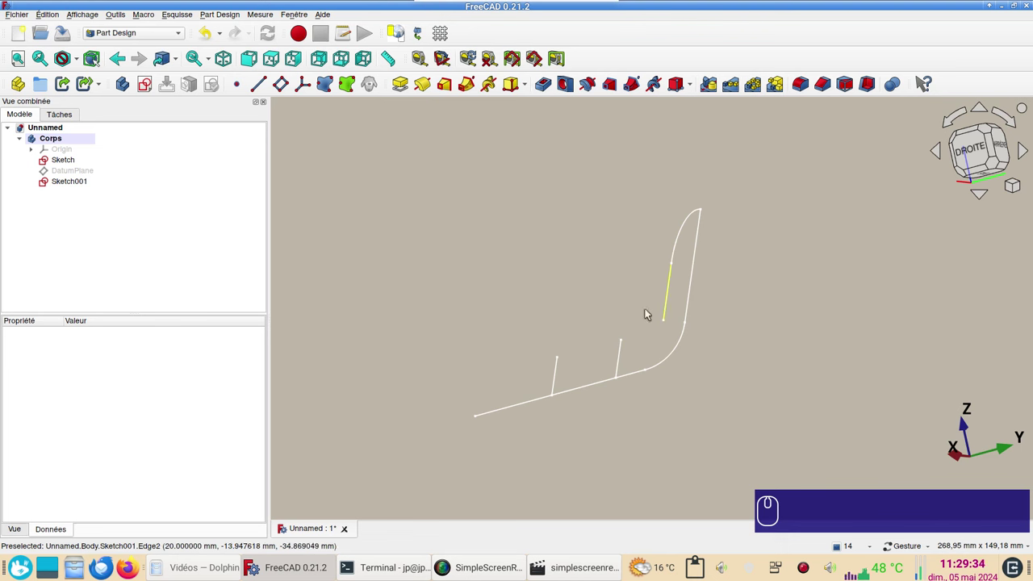
drag(870, 379, 823, 378)
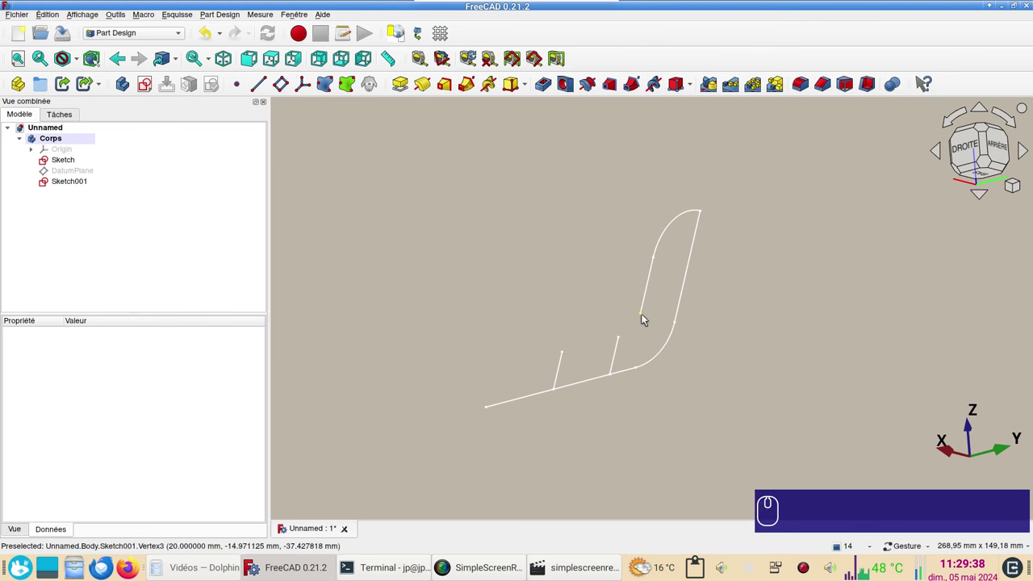
click(648, 317)
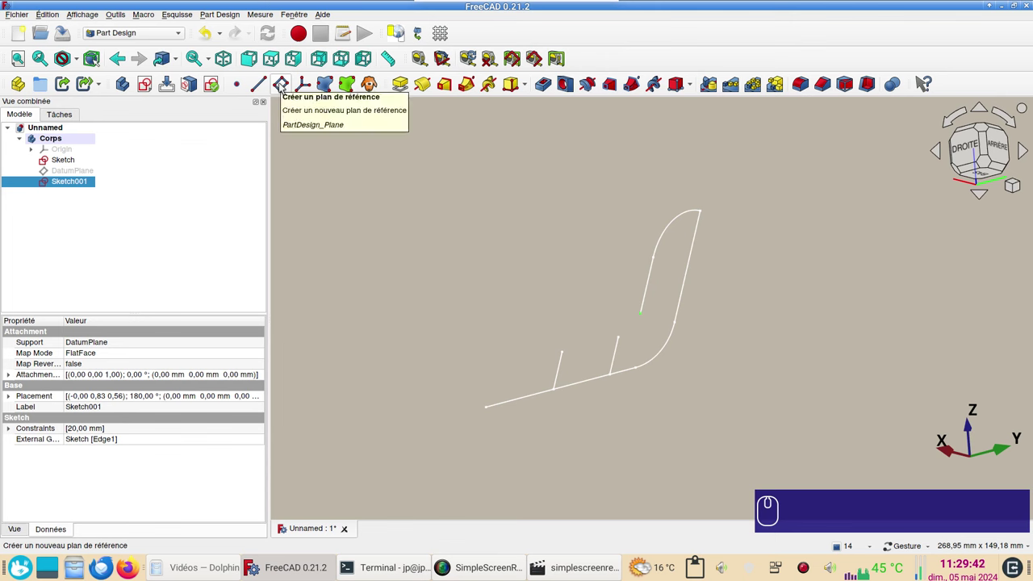
Step: Create a second datum plane normal to the angled path edge at the vertex and select it
click(283, 85)
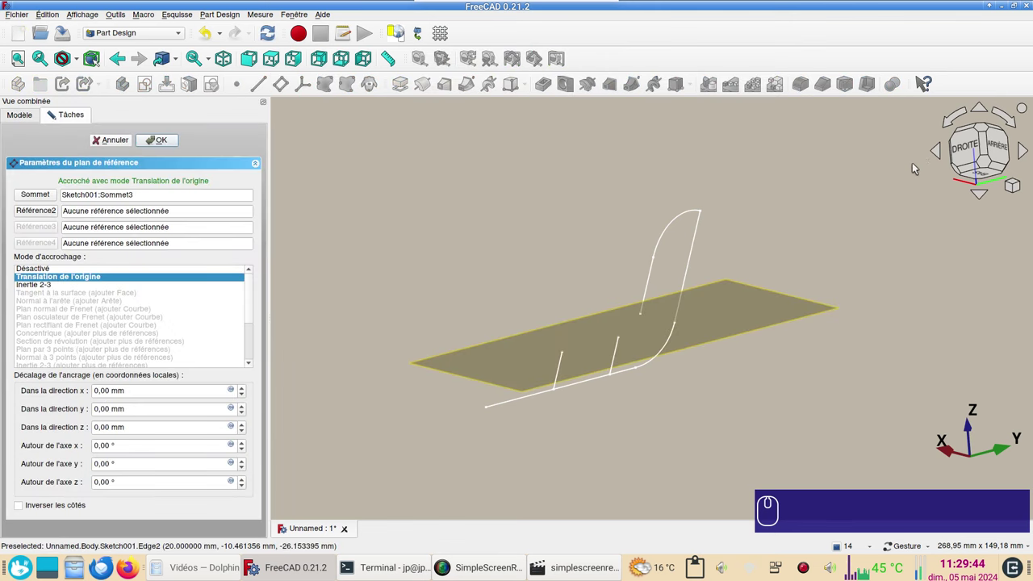
click(968, 153)
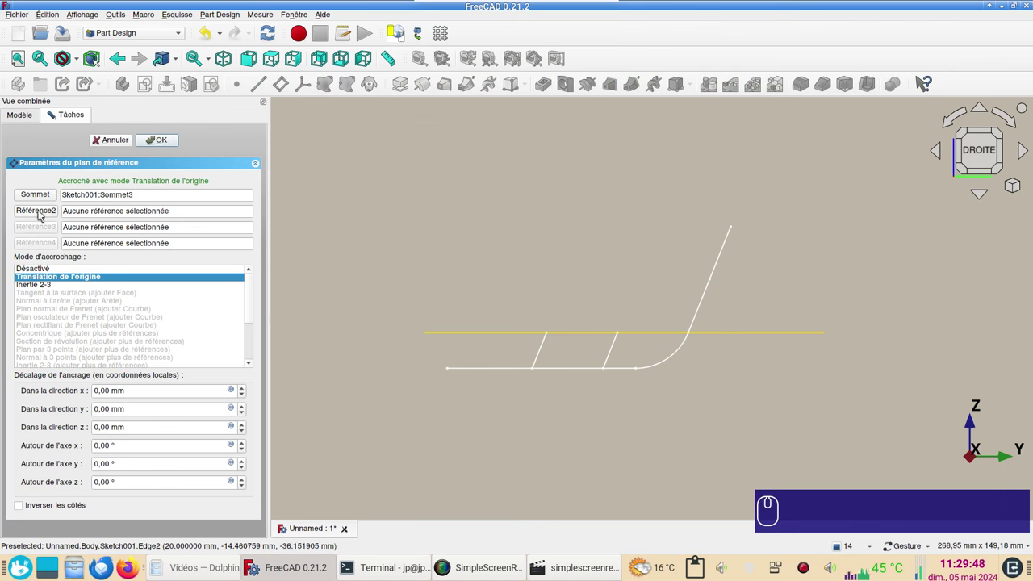
click(42, 213)
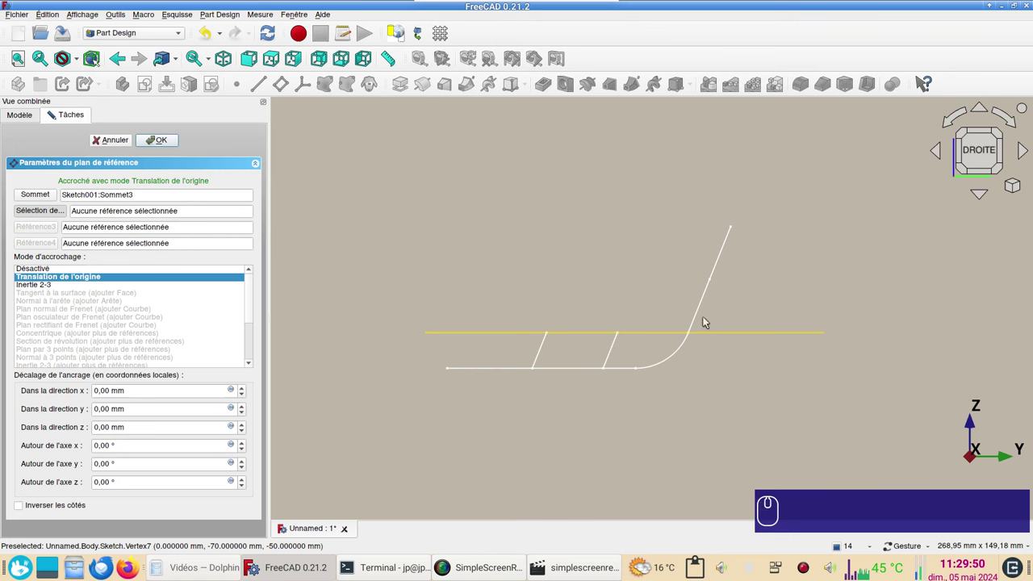
click(697, 322)
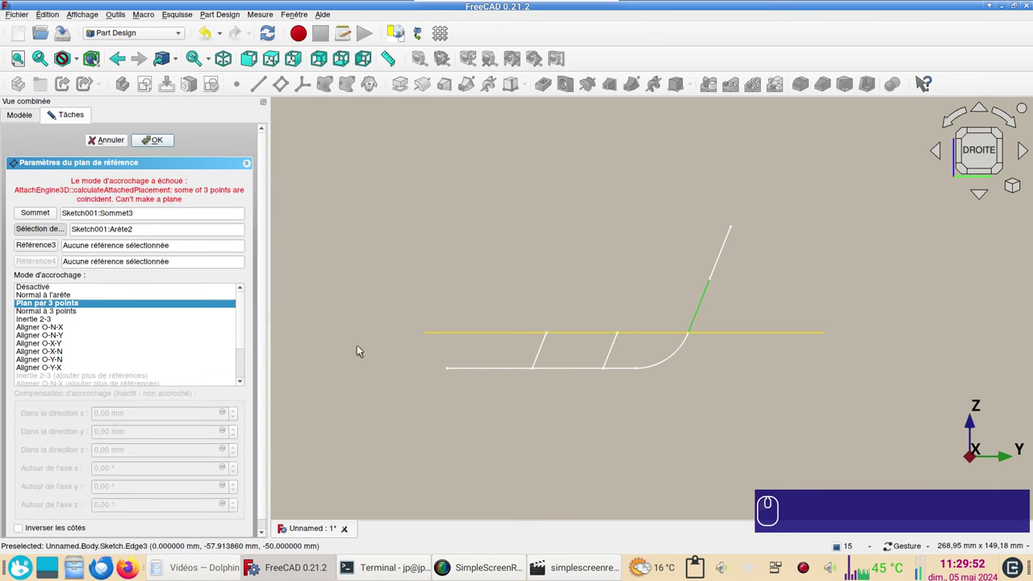
click(37, 298)
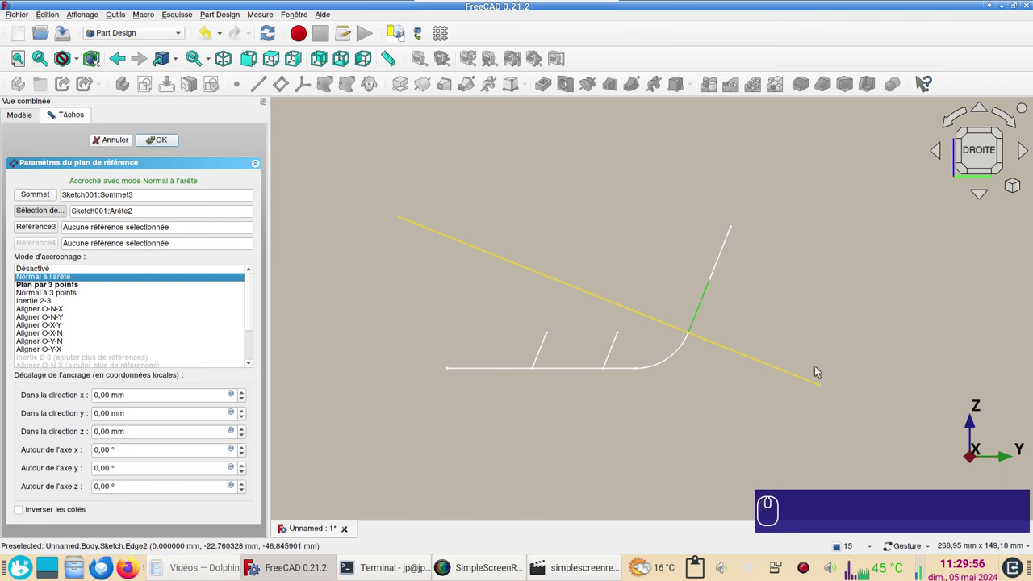
click(164, 146)
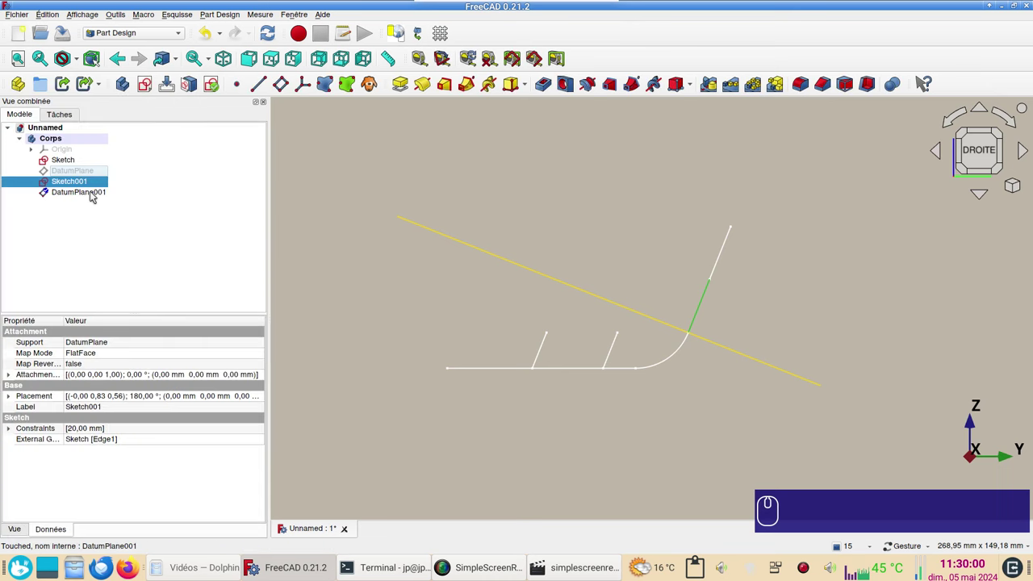
click(94, 195)
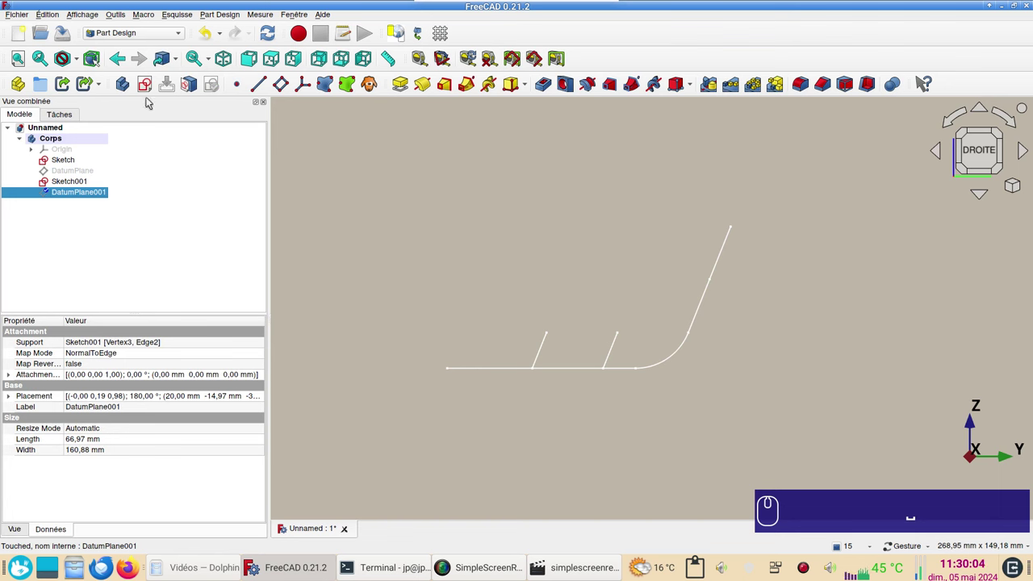
Step: Sketch a circle on the datum plane origin and constrain its diameter to 10 mm
click(149, 87)
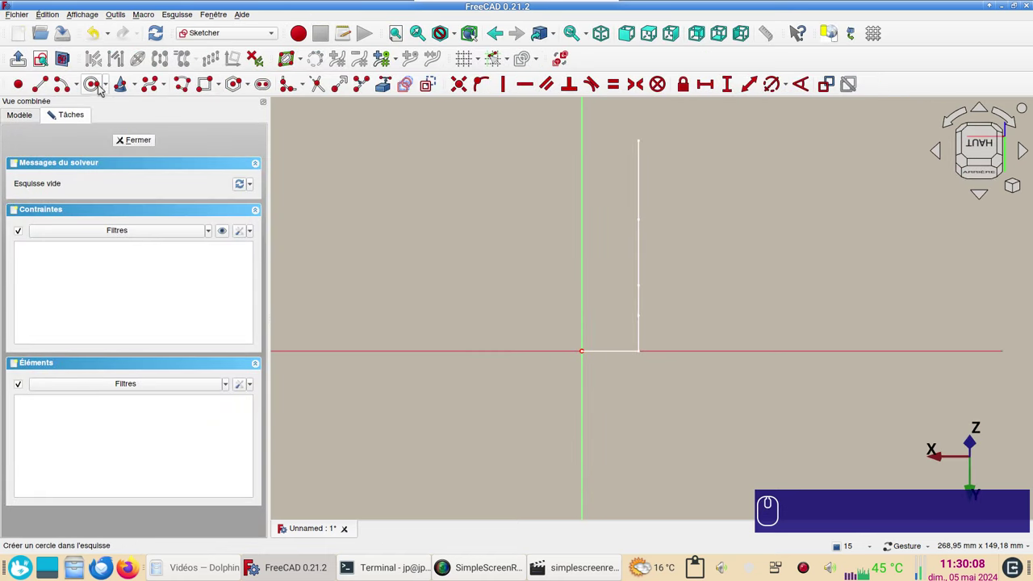
click(100, 88)
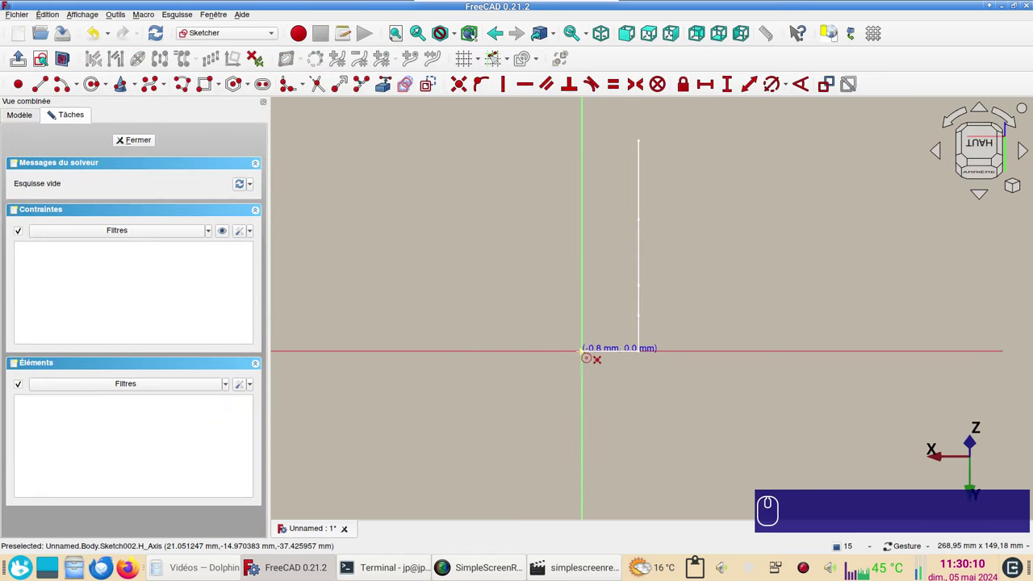
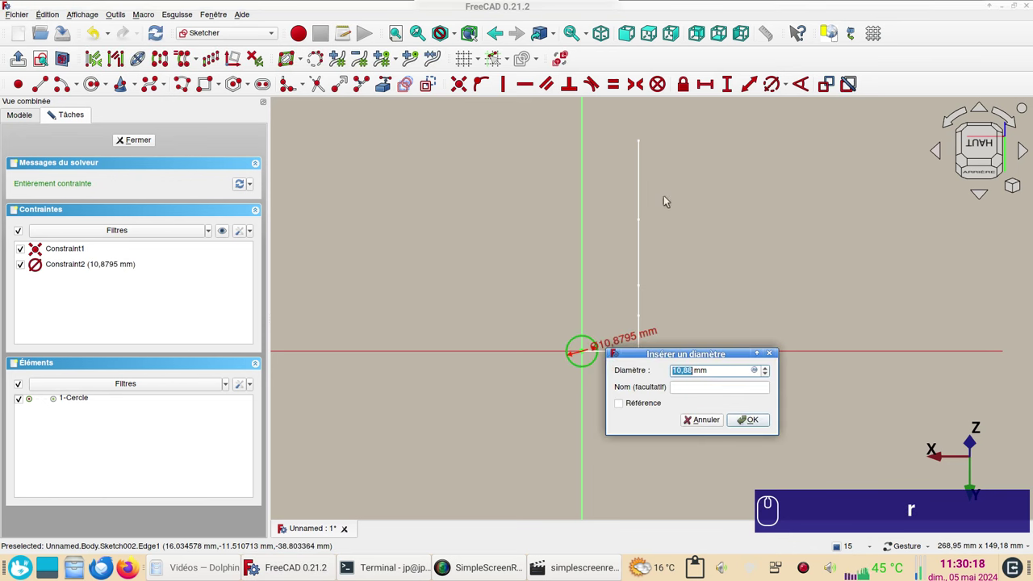
key(KP_1)
key(KP_0)
key(Return)
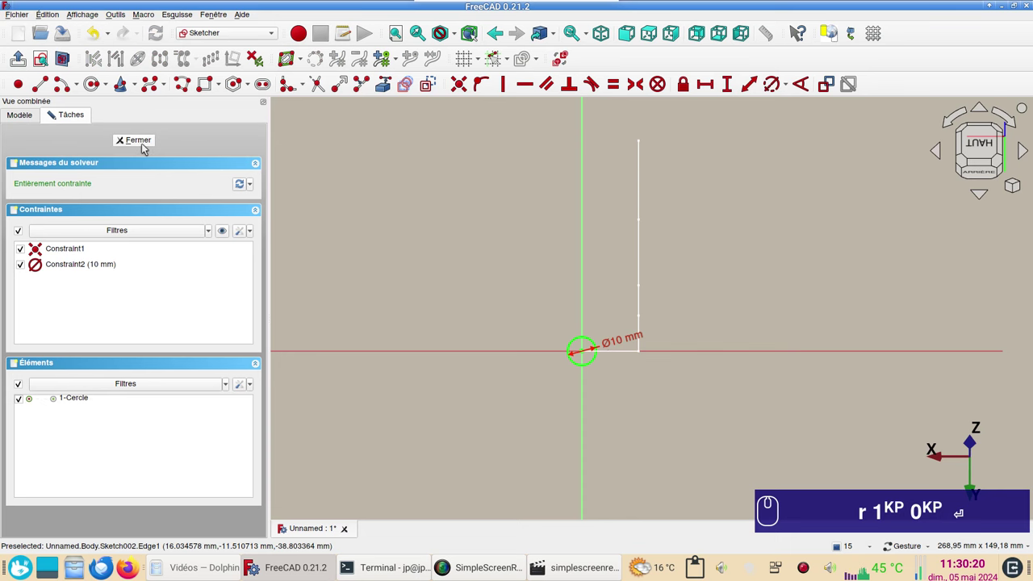
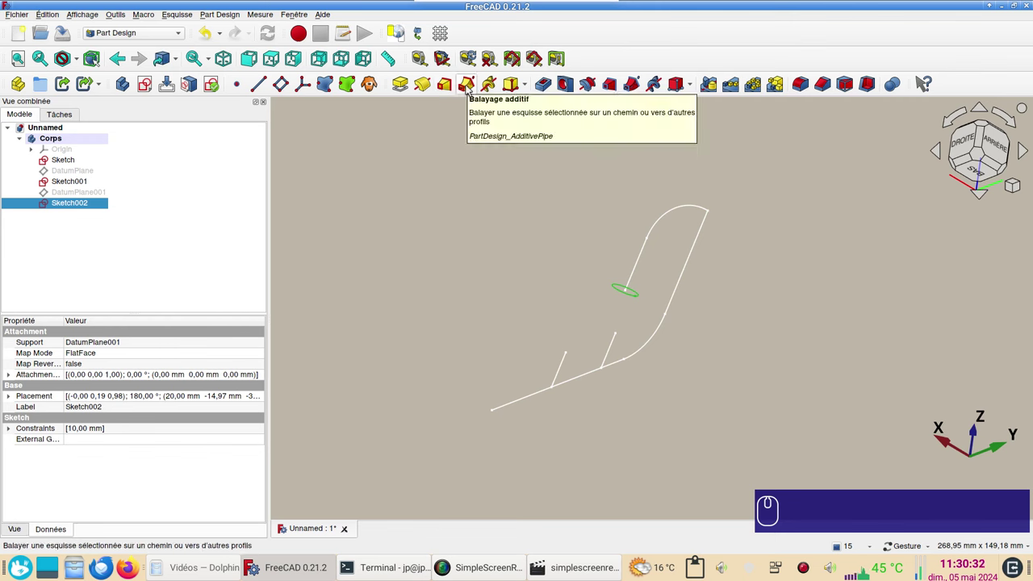
Step: Create an Additive Pipe sweeping Sketch002 along the angled branch path Sketch001
drag(470, 89, 182, 147)
drag(833, 467, 36, 198)
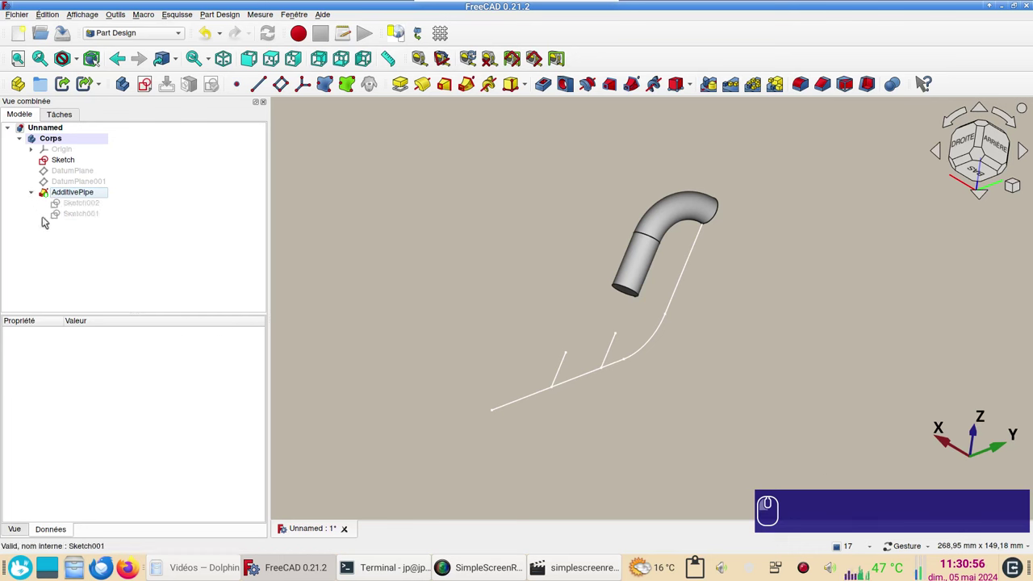
click(82, 207)
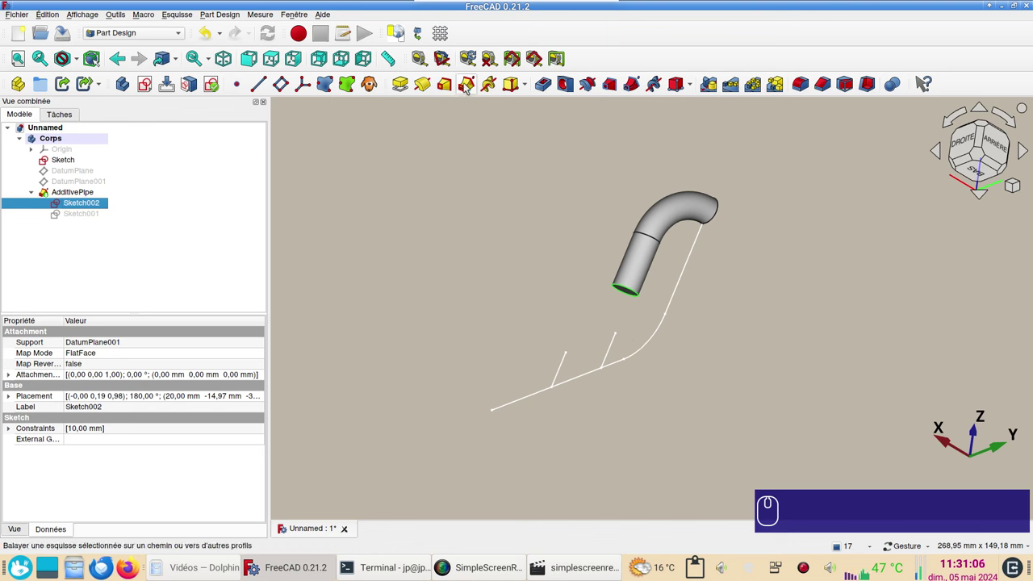
Step: Add a second Additive Pipe of the circle along Edge2 and Edge3 of the main path sketch
click(466, 89)
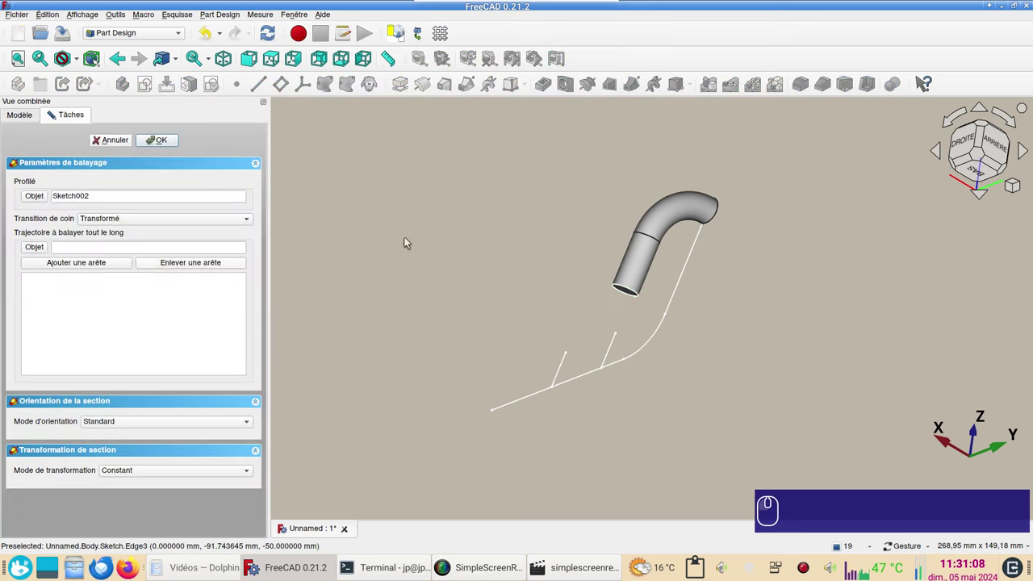
click(124, 268)
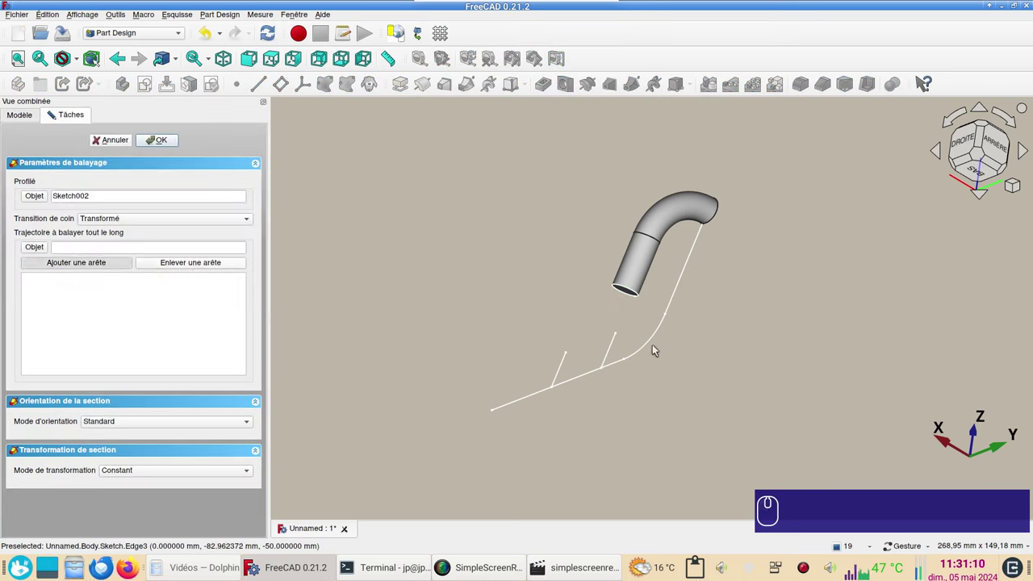
click(645, 352)
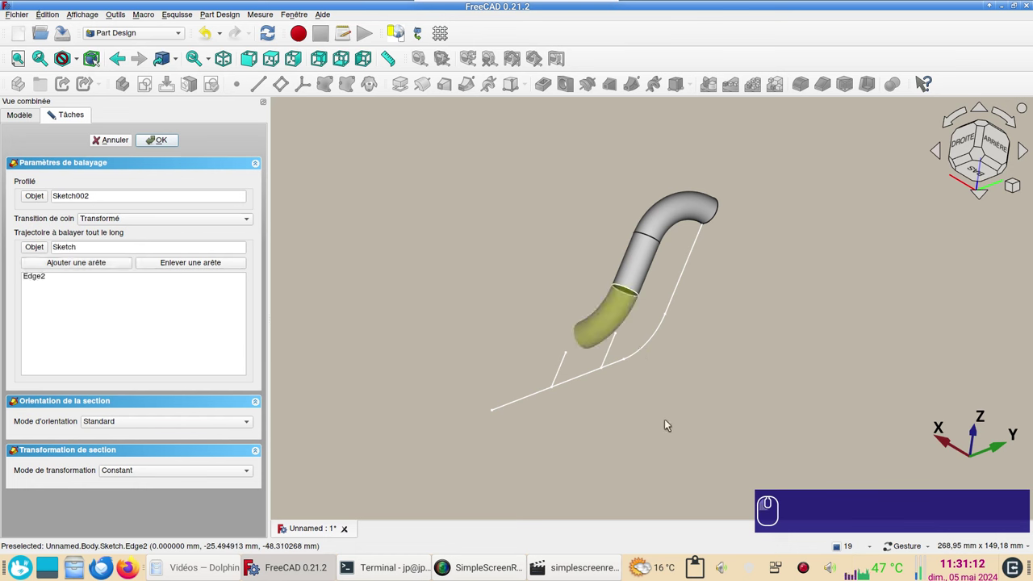
click(587, 377)
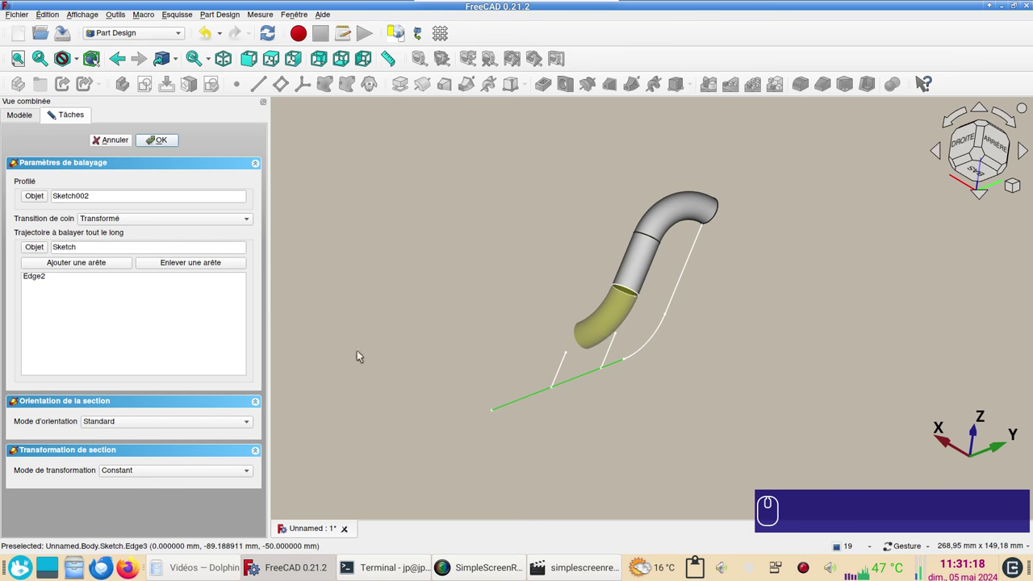
click(124, 264)
click(587, 379)
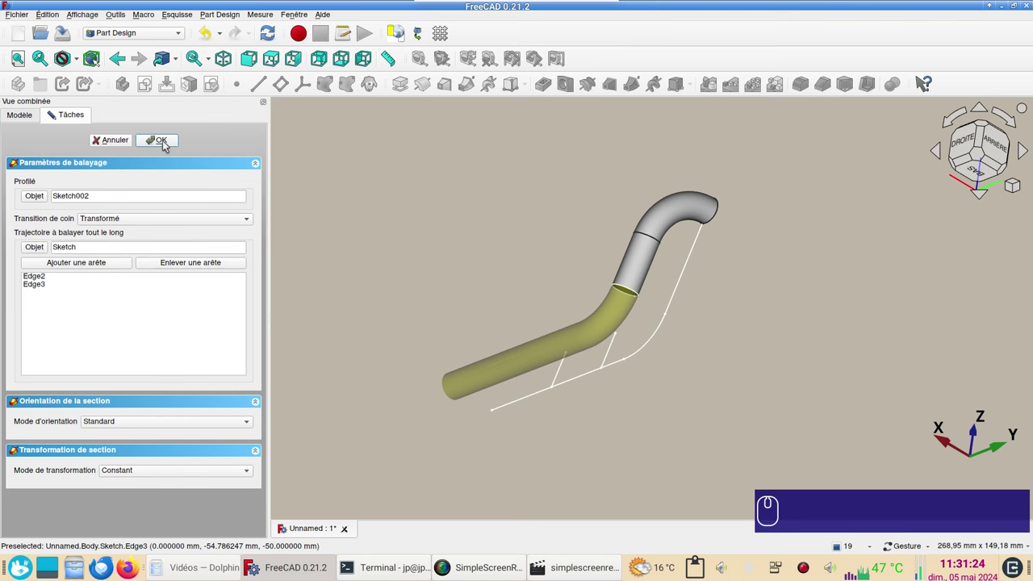
click(167, 144)
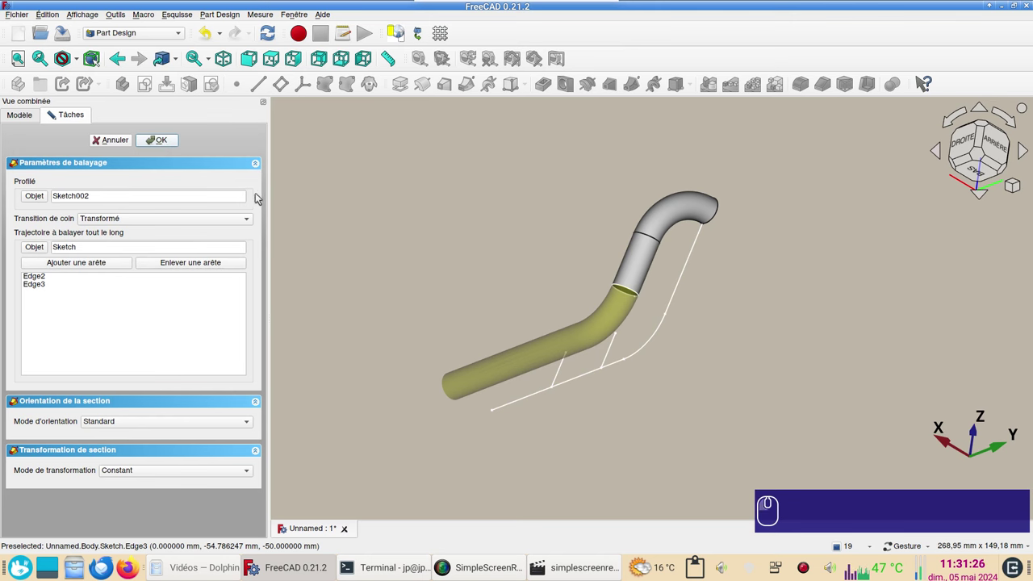
drag(726, 305, 817, 348)
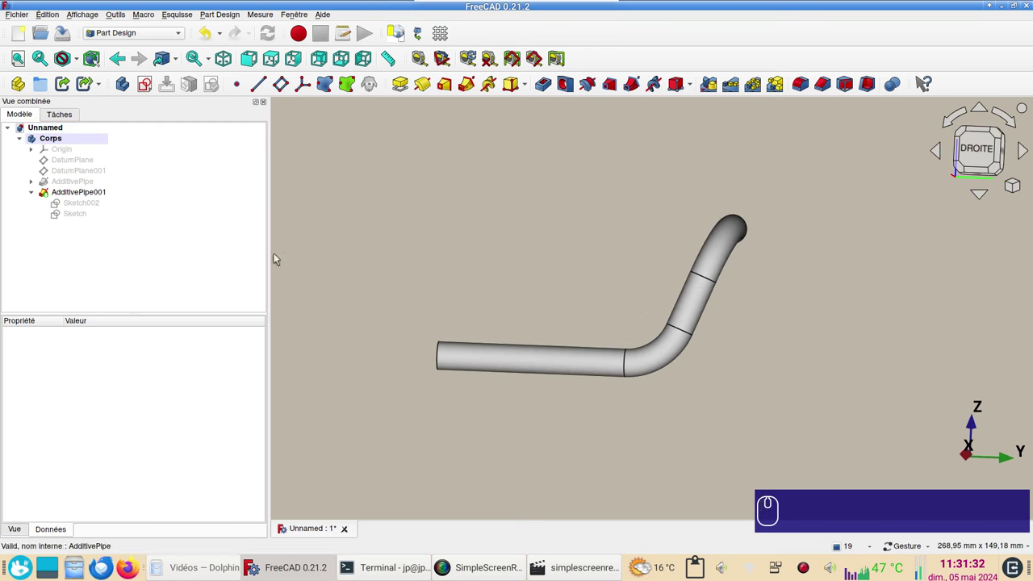
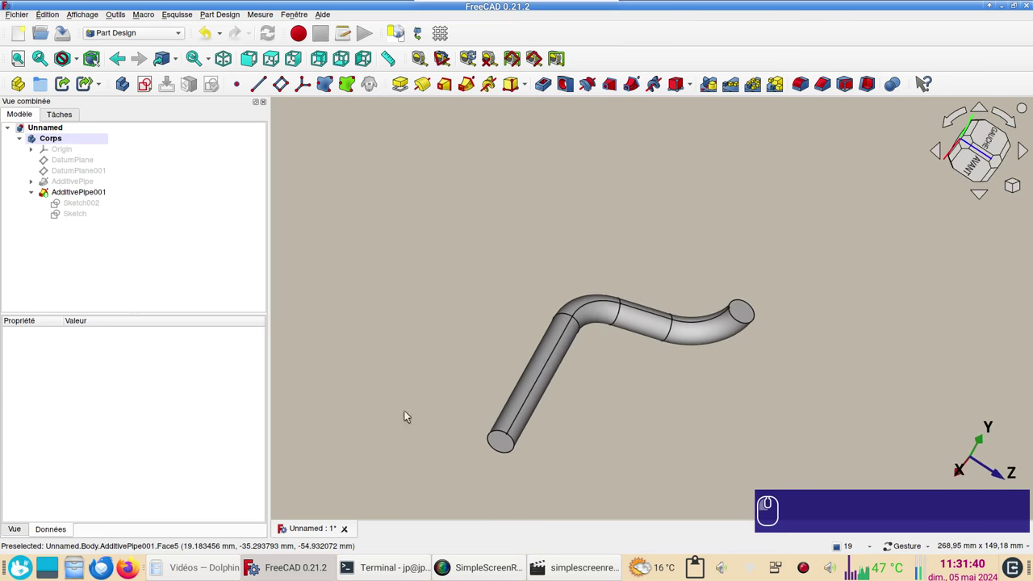
Step: Apply a 1 mm inward Thickness through both end faces, shelling the tube open-ended
click(509, 451)
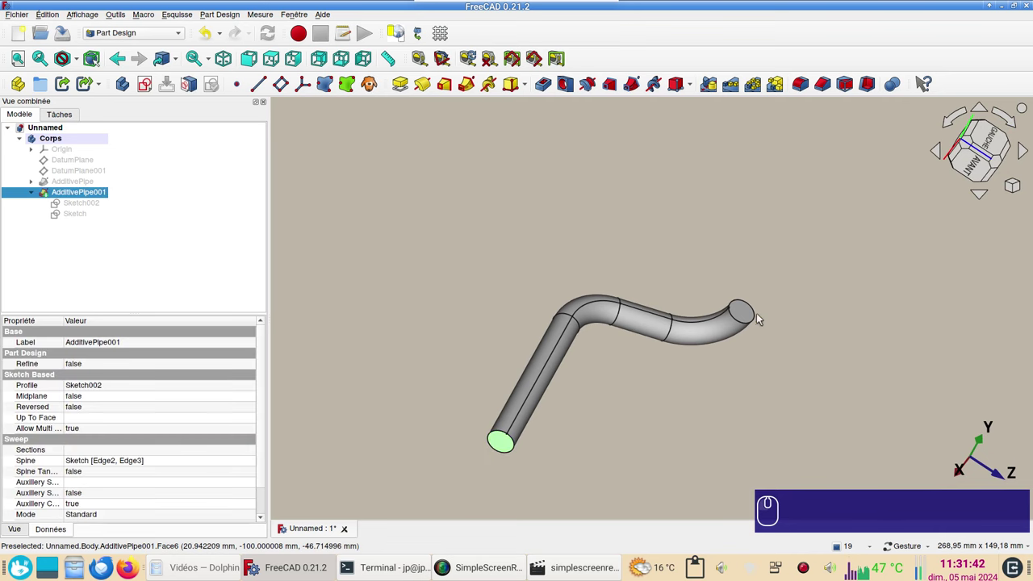
click(746, 313)
click(812, 208)
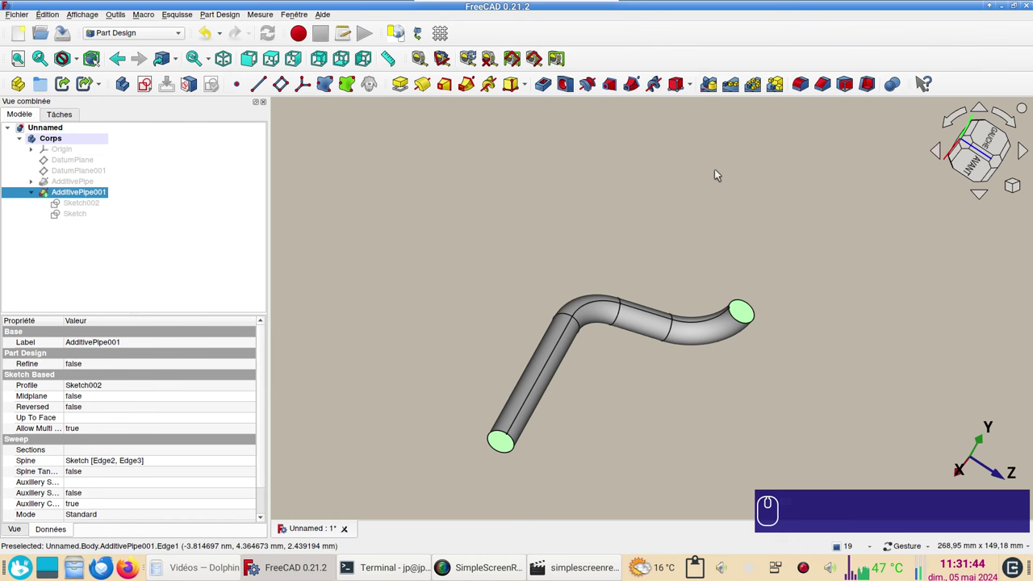
click(875, 85)
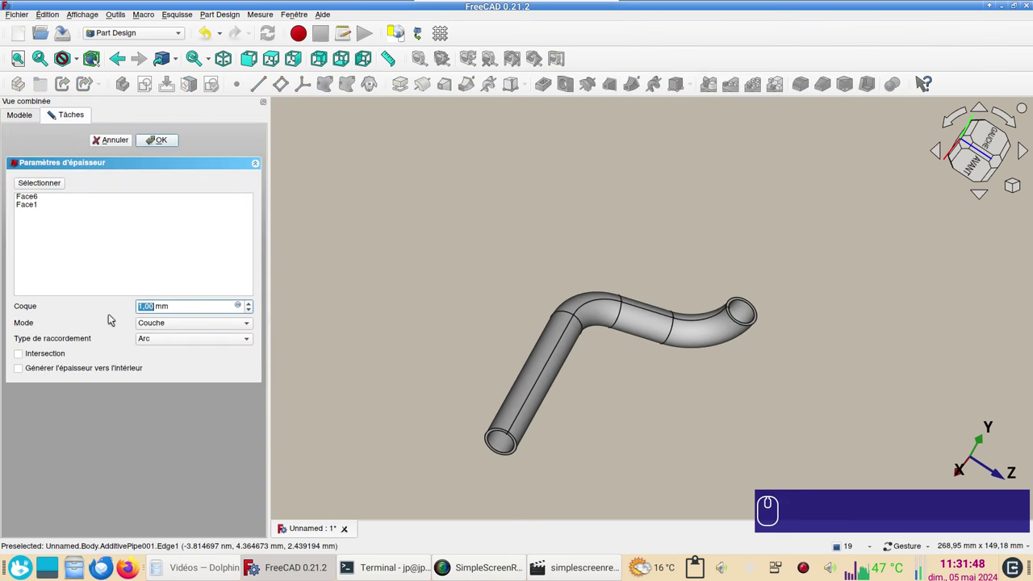
click(44, 371)
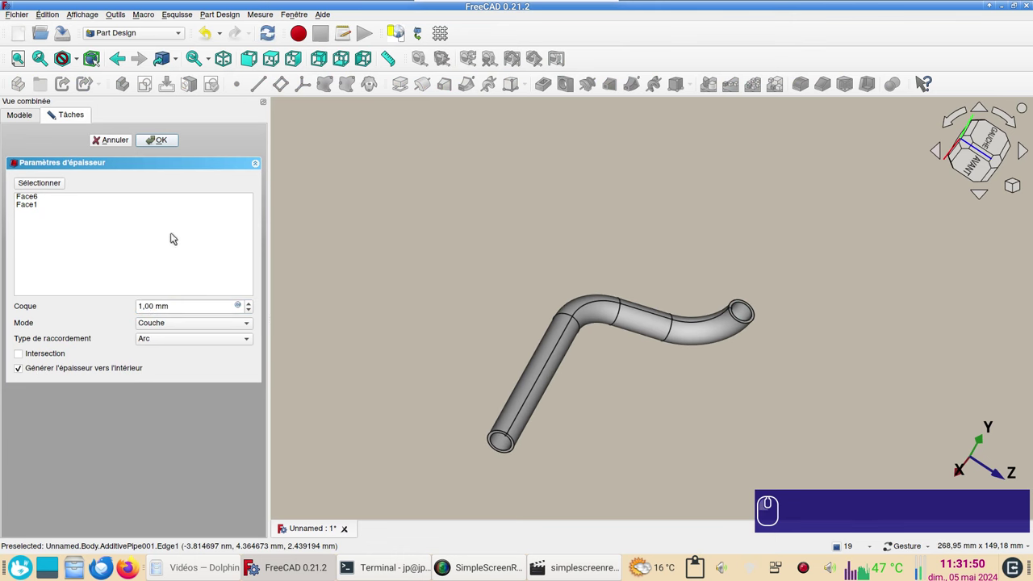
click(160, 144)
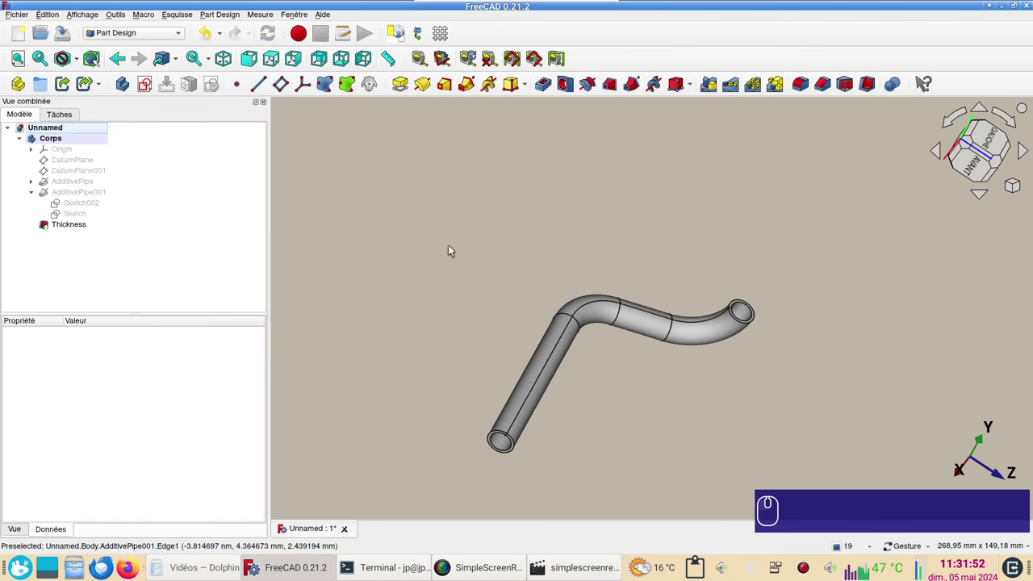
text(Suppr Suppr ␣)
Step: Show the main path Sketch again and switch to the right-side view
drag(653, 354, 142, 209)
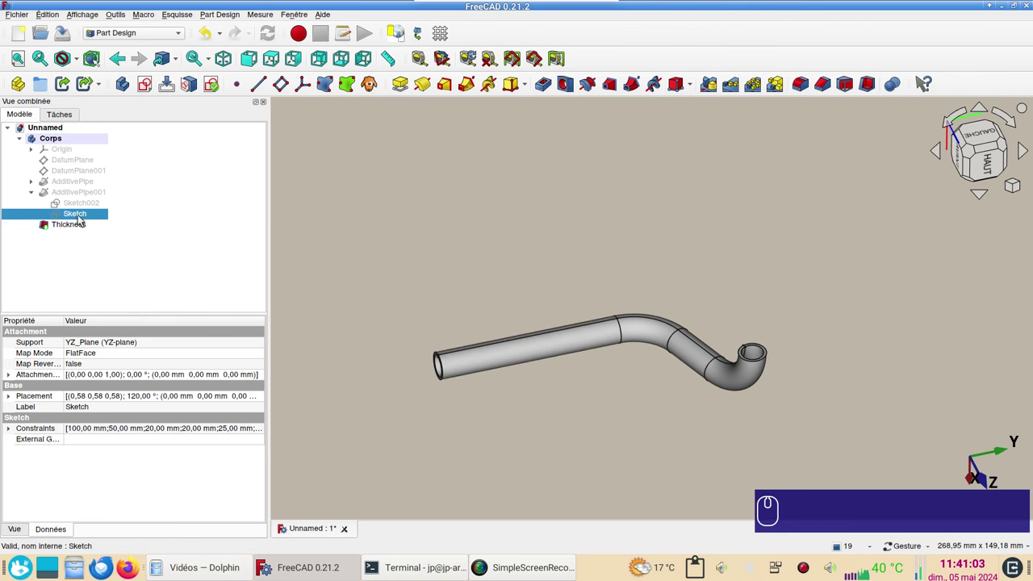
click(83, 217)
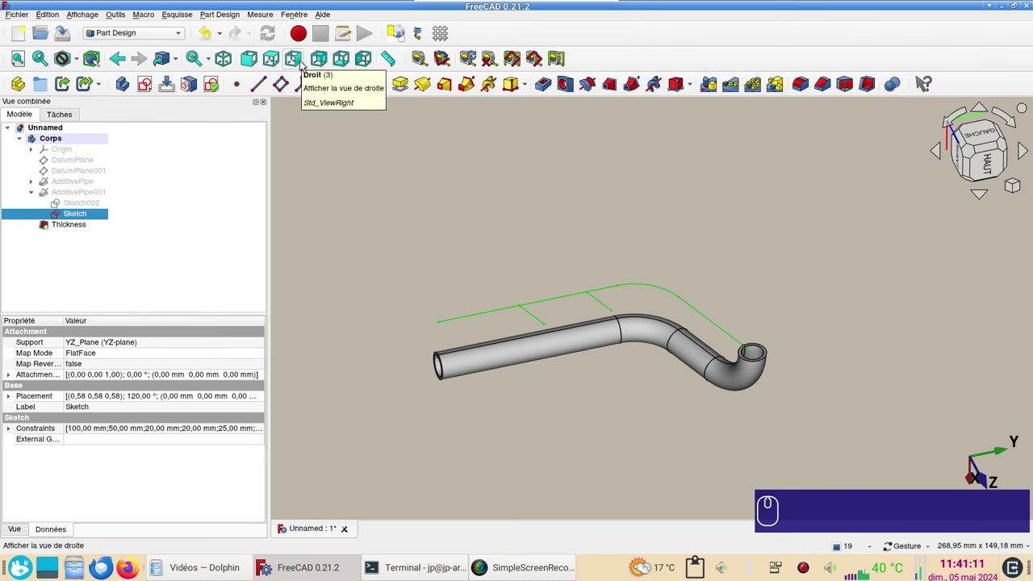
key(KP_3)
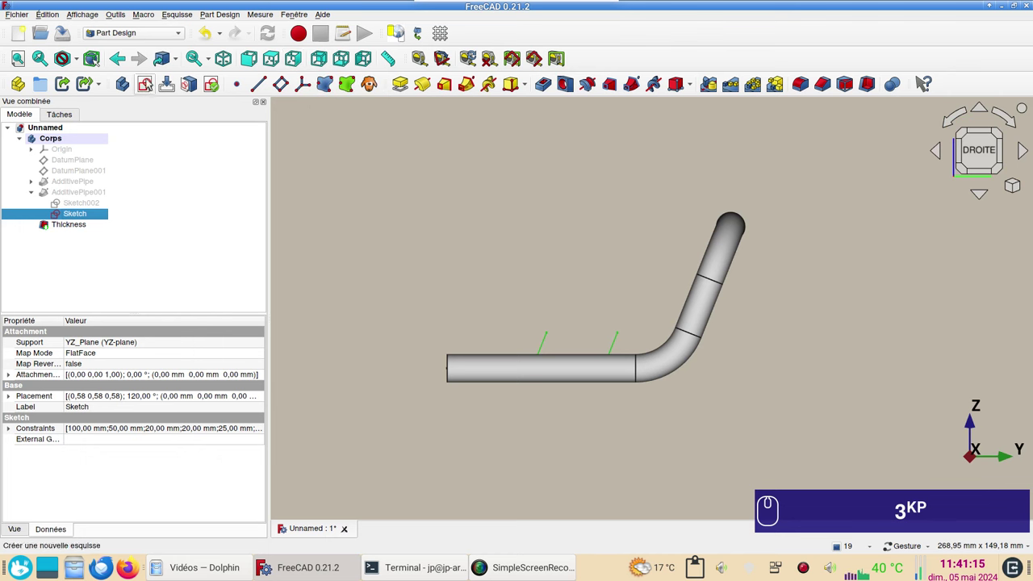
Step: Begin a new sketch and pick the YZ base plane for it
click(150, 81)
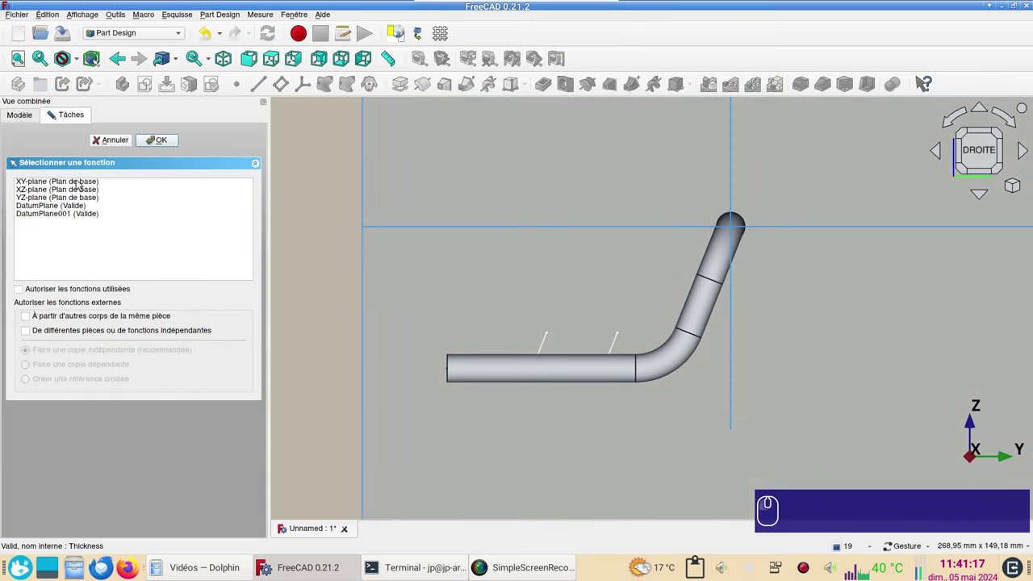
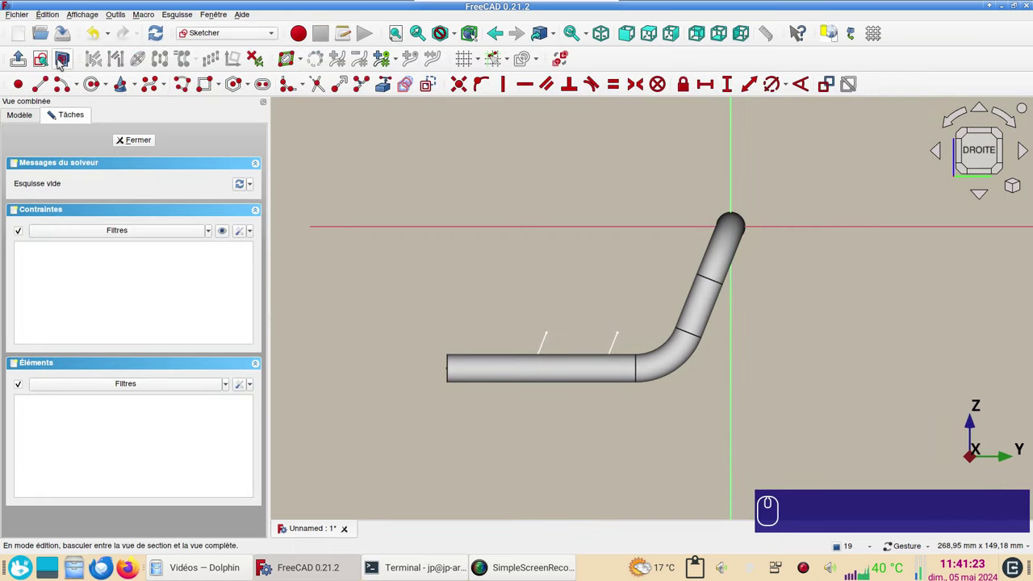
Step: Hide the pipe solid, draw a triangle at the branch line base and make its slanted sides perpendicular
click(63, 62)
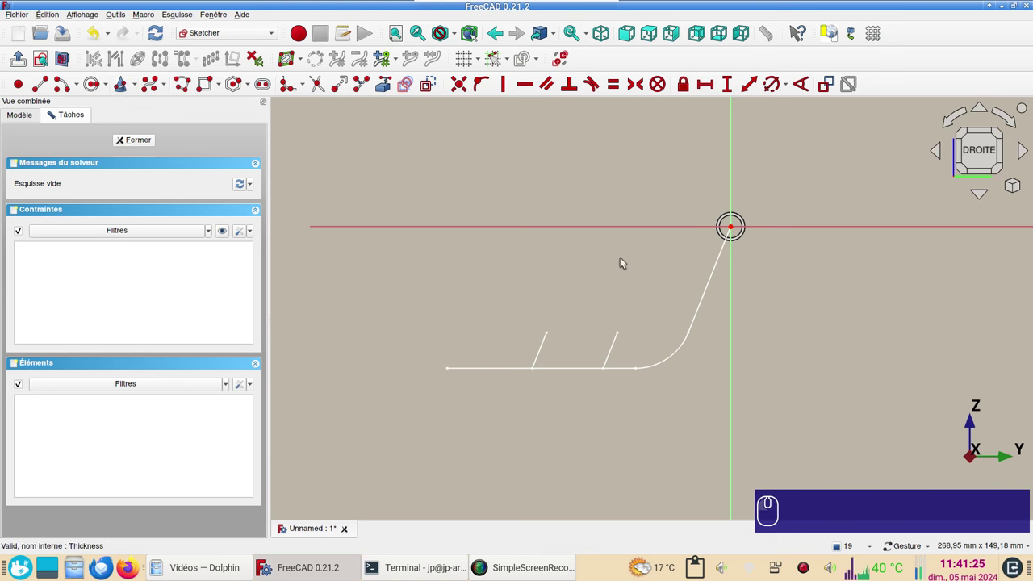
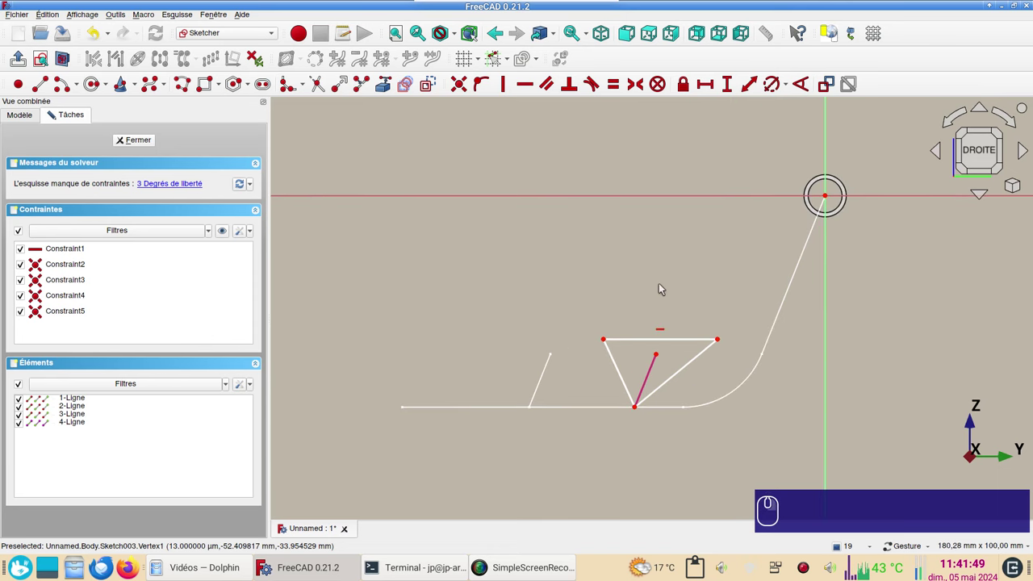
right_click(656, 286)
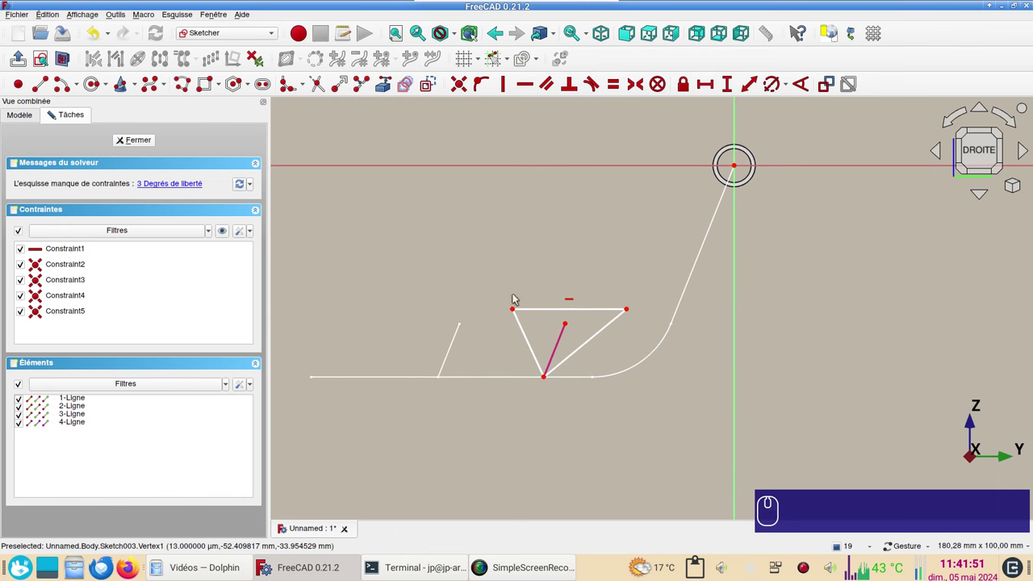
drag(517, 312, 489, 318)
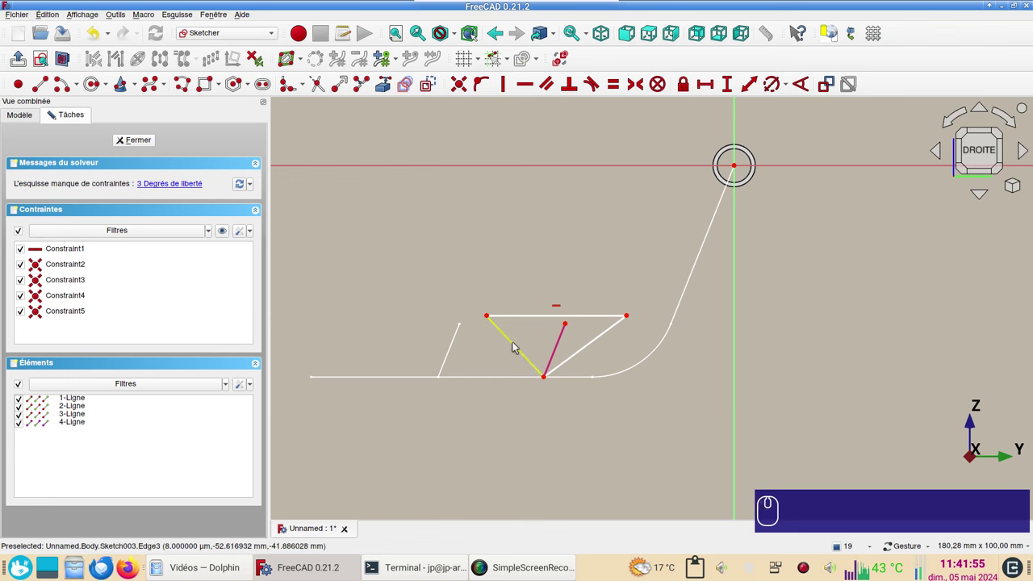
click(516, 345)
click(577, 359)
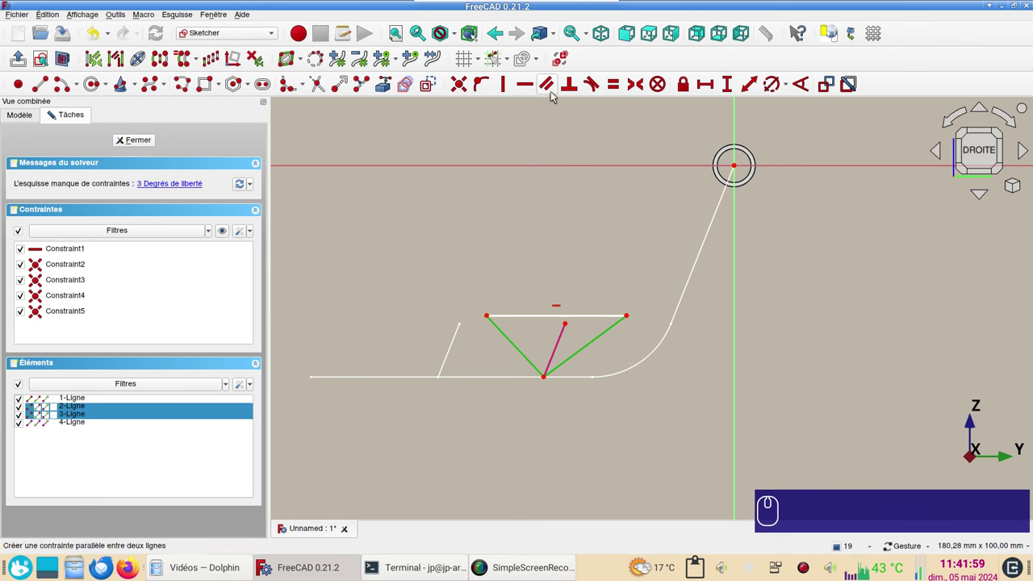
key(n)
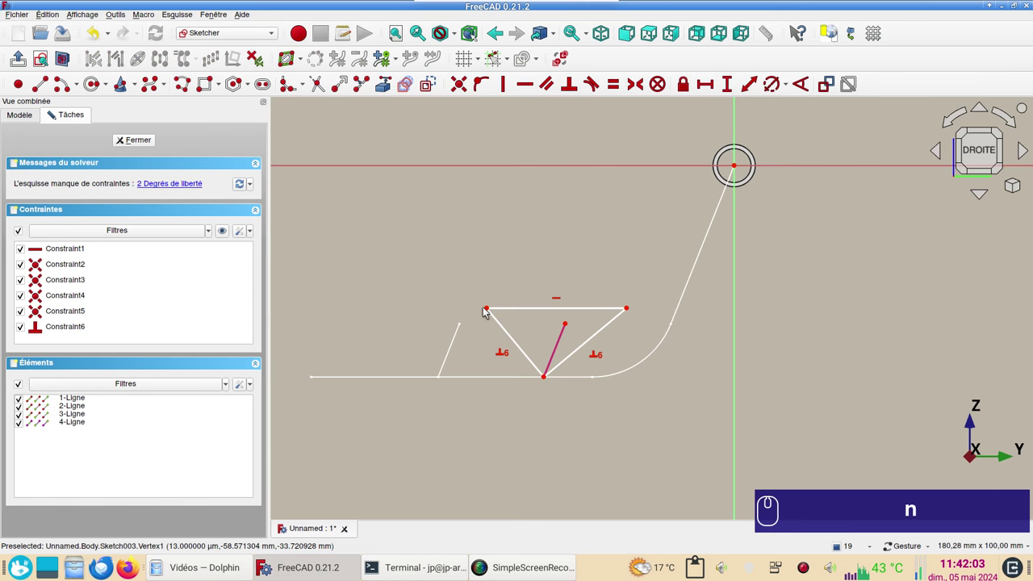
Step: Make the triangle's top corners symmetric about the branch line tip, fully constraining it
click(489, 309)
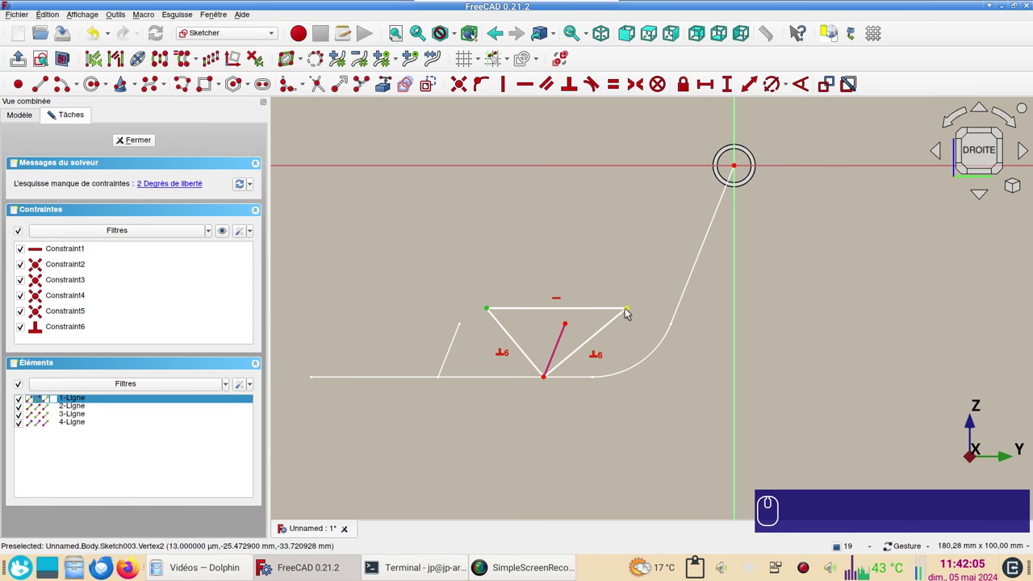
click(631, 310)
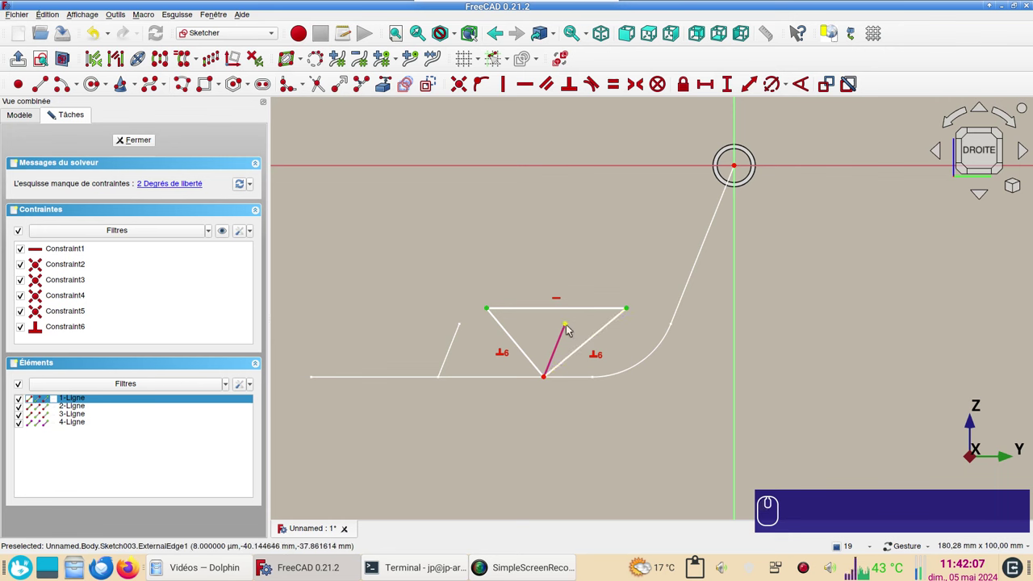
click(570, 327)
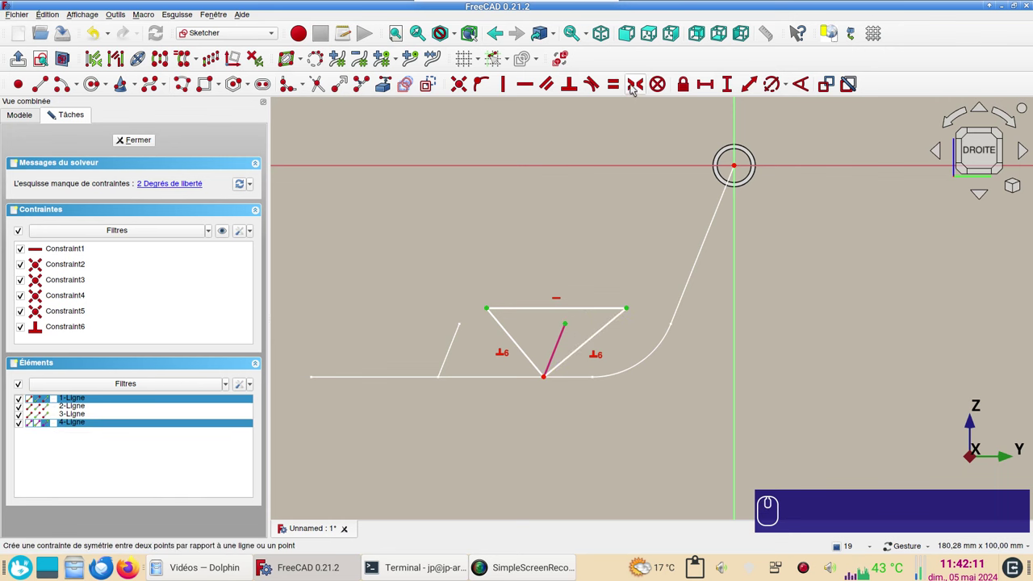
key(s)
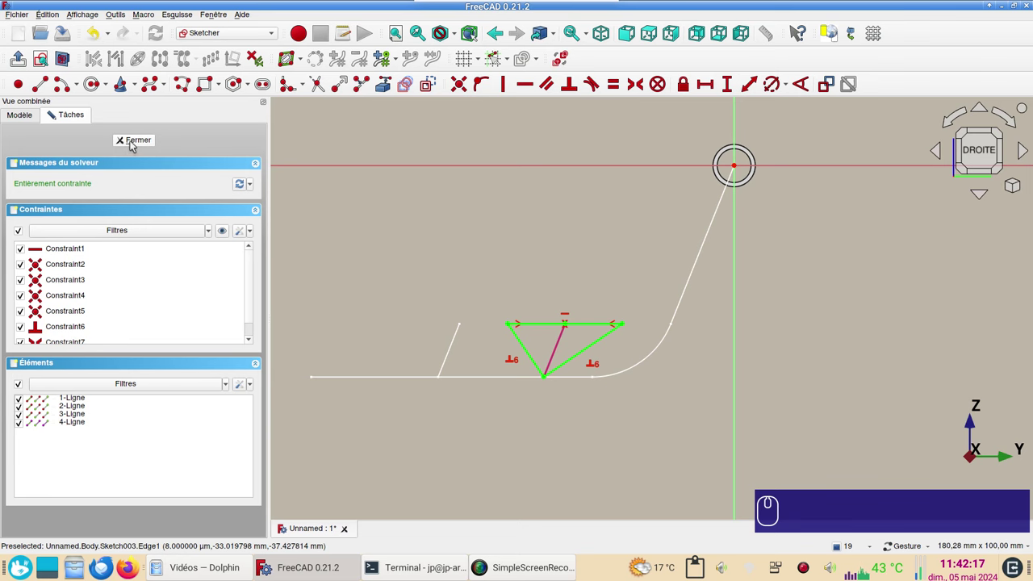
Step: Duplicate Sketch003 as Sketch004 using original selections, without copying dependencies
click(134, 144)
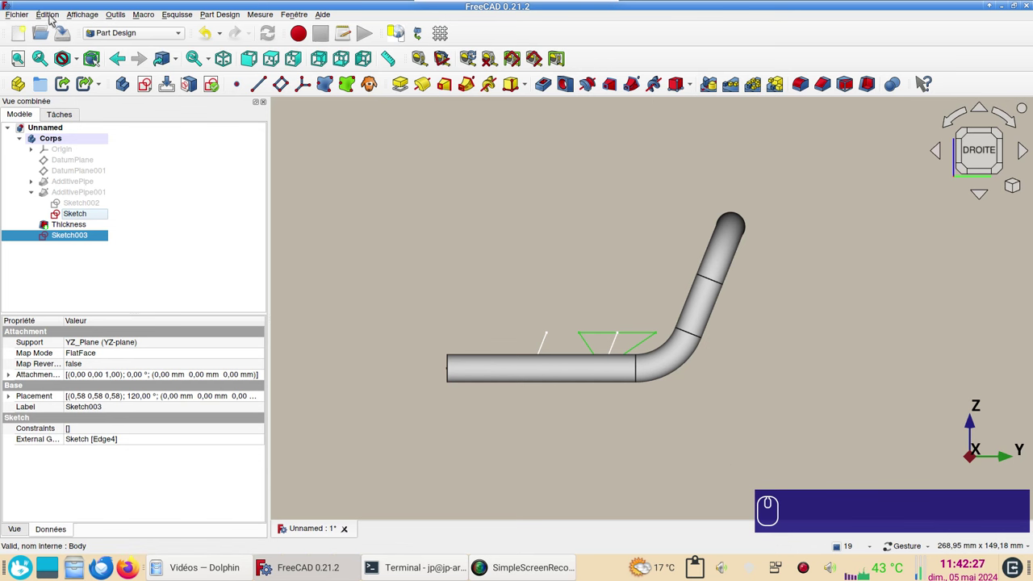
click(53, 17)
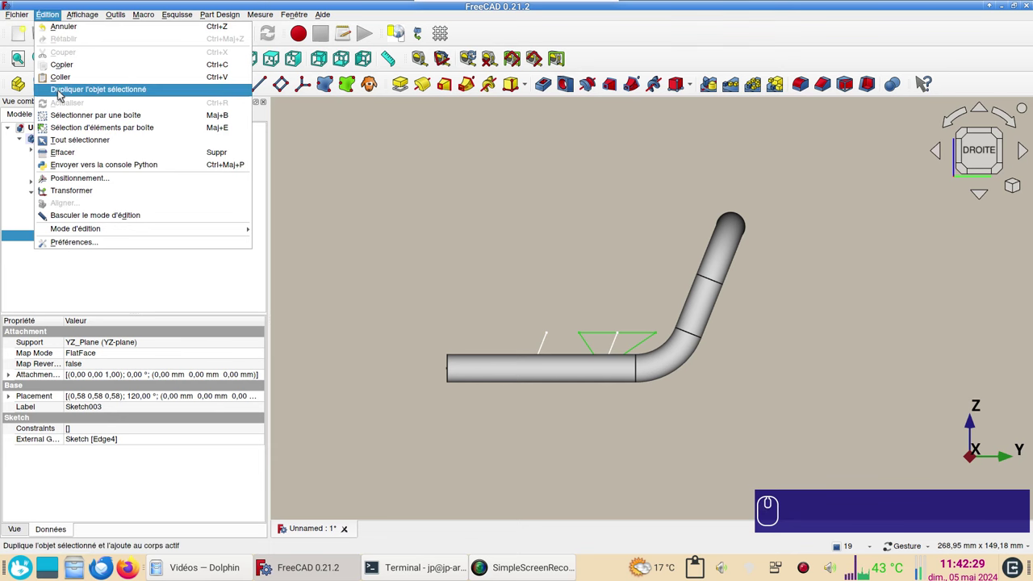
click(63, 94)
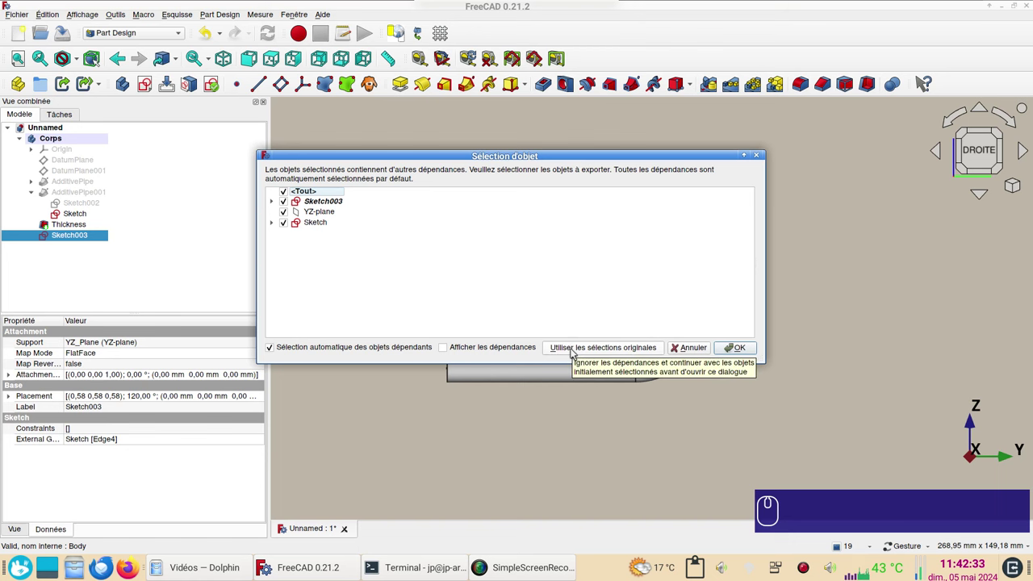
click(574, 352)
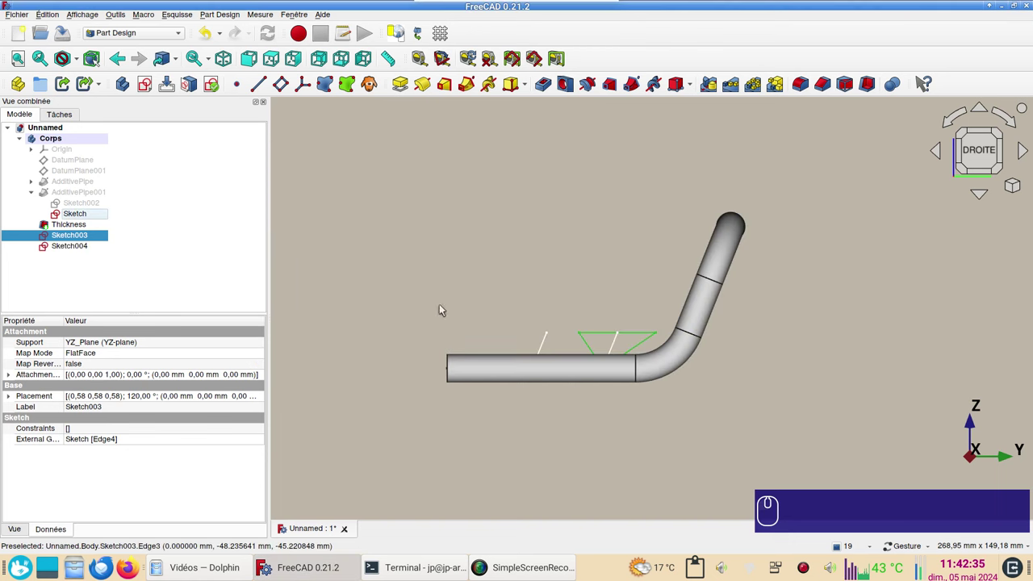
click(71, 248)
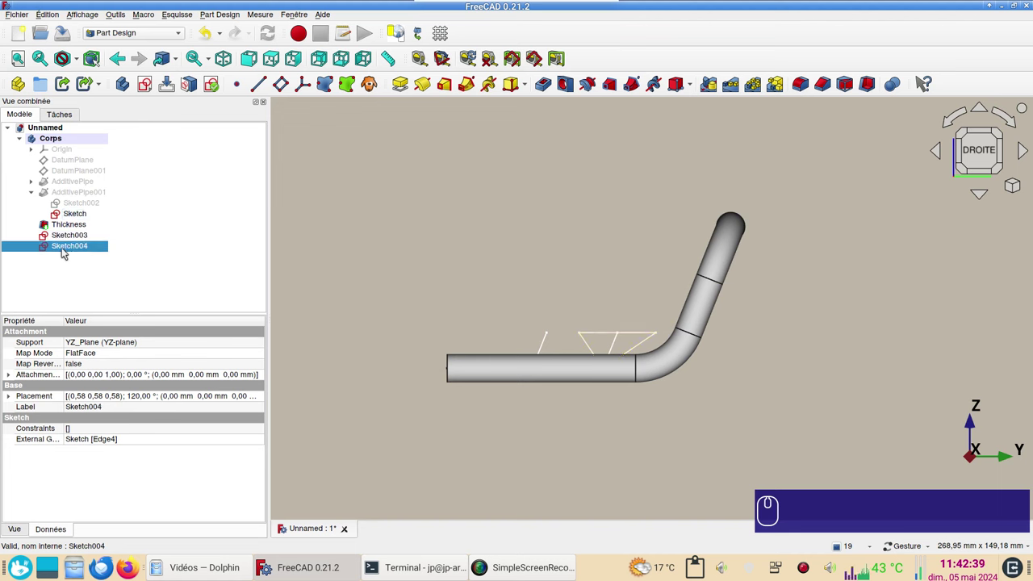
click(64, 249)
Step: In Sketch004, drop the old external branch edge and pin the triangle's bottom corner to the left branch base
double_click(66, 249)
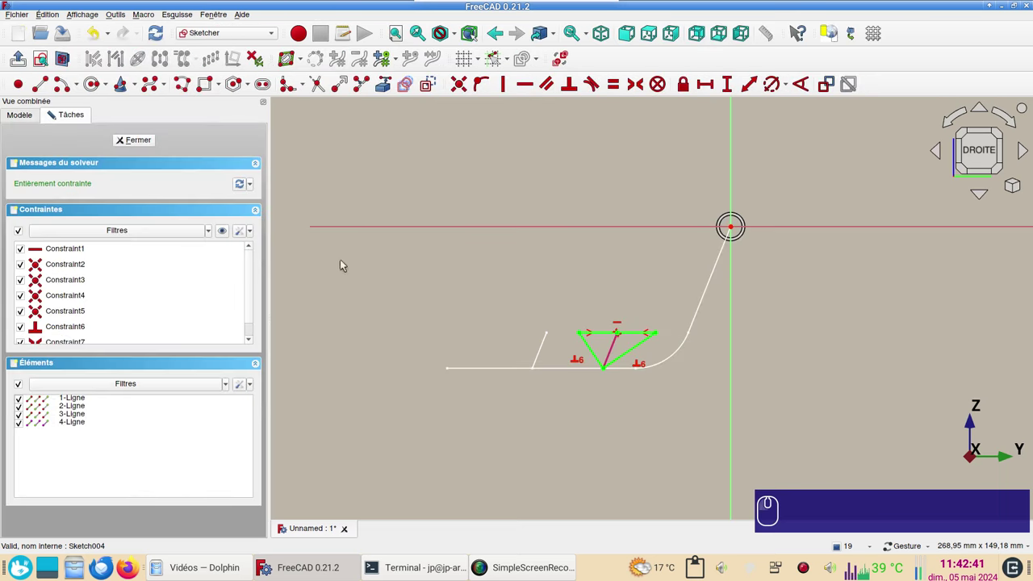
click(614, 351)
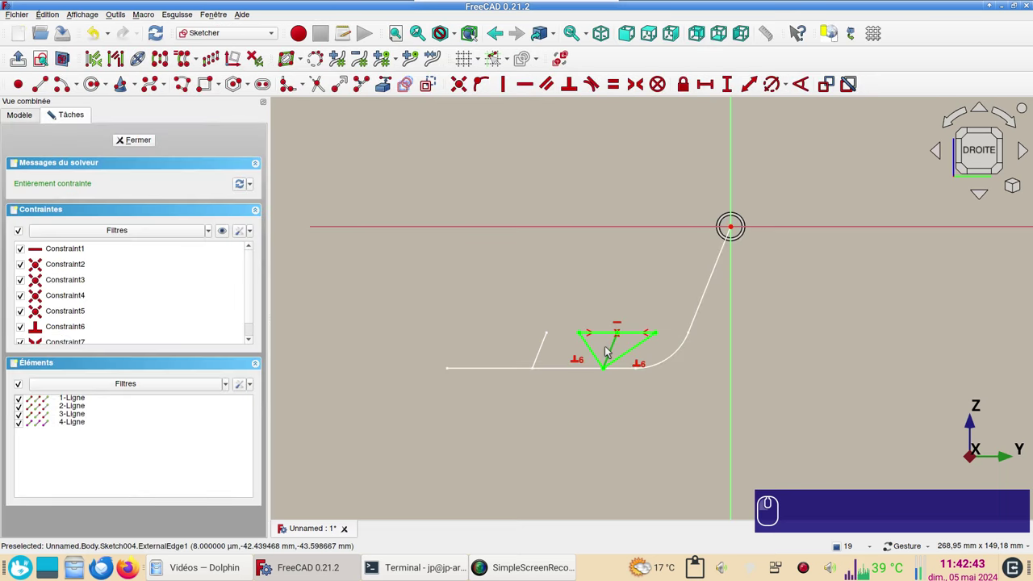
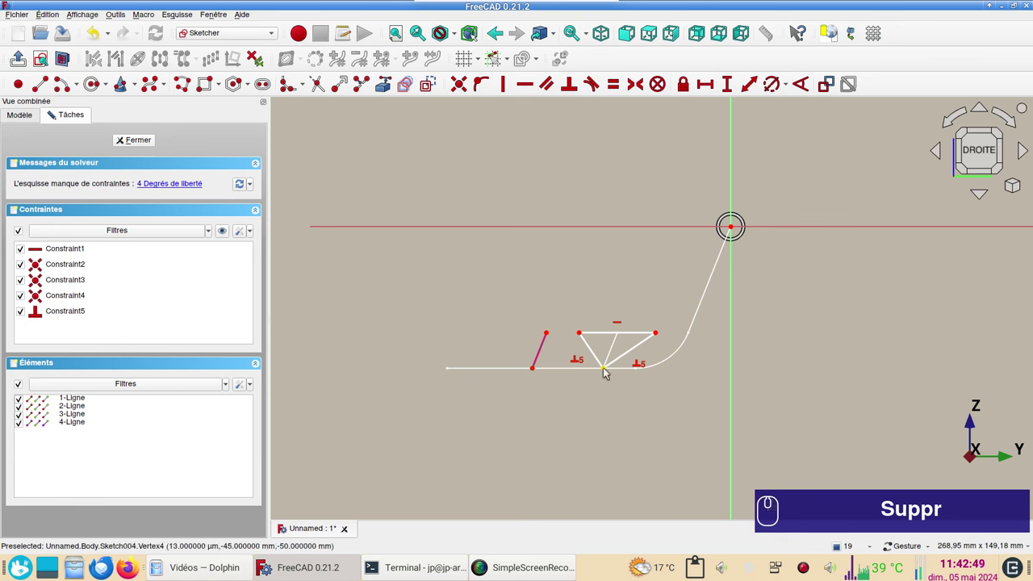
click(610, 370)
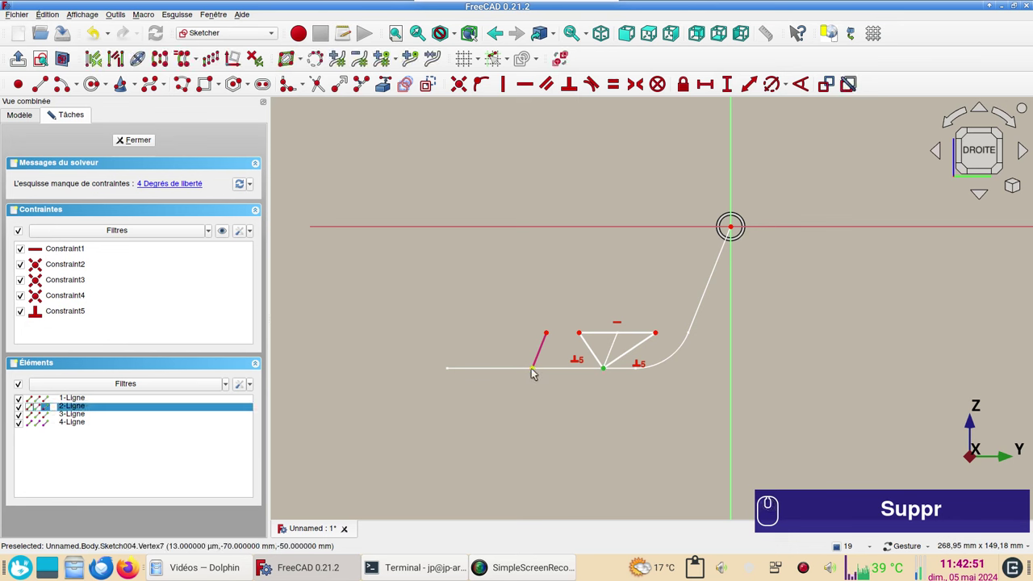
click(538, 371)
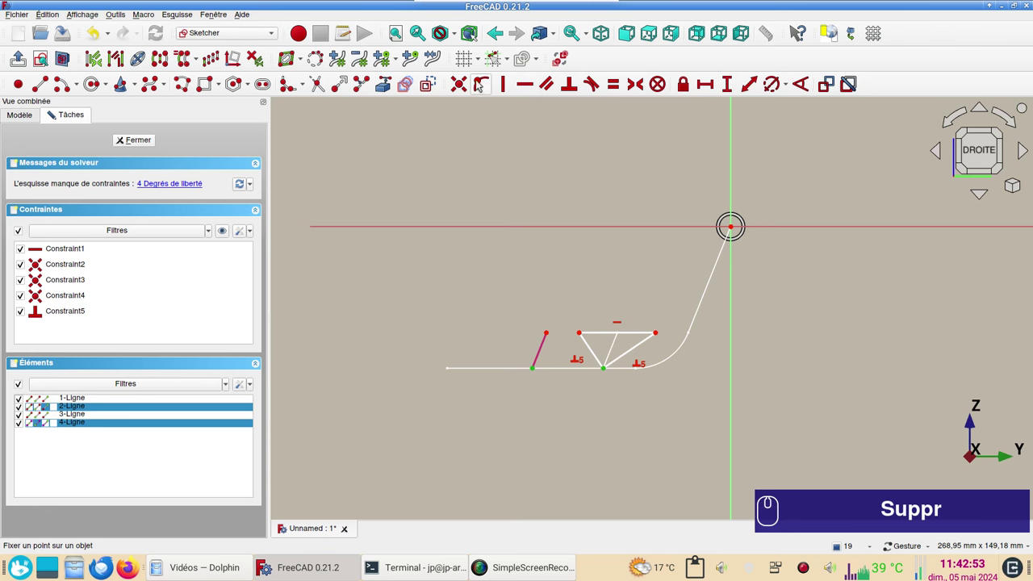
key(c)
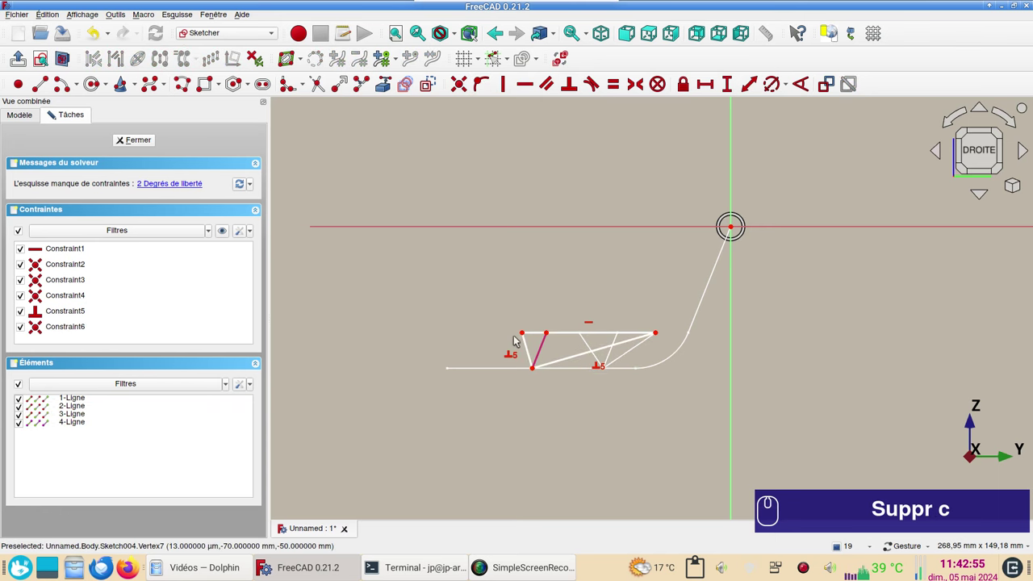
Step: Make the copied triangle's top corners symmetric about the left branch line tip
click(527, 335)
click(661, 336)
click(551, 334)
text(Suppr cs)
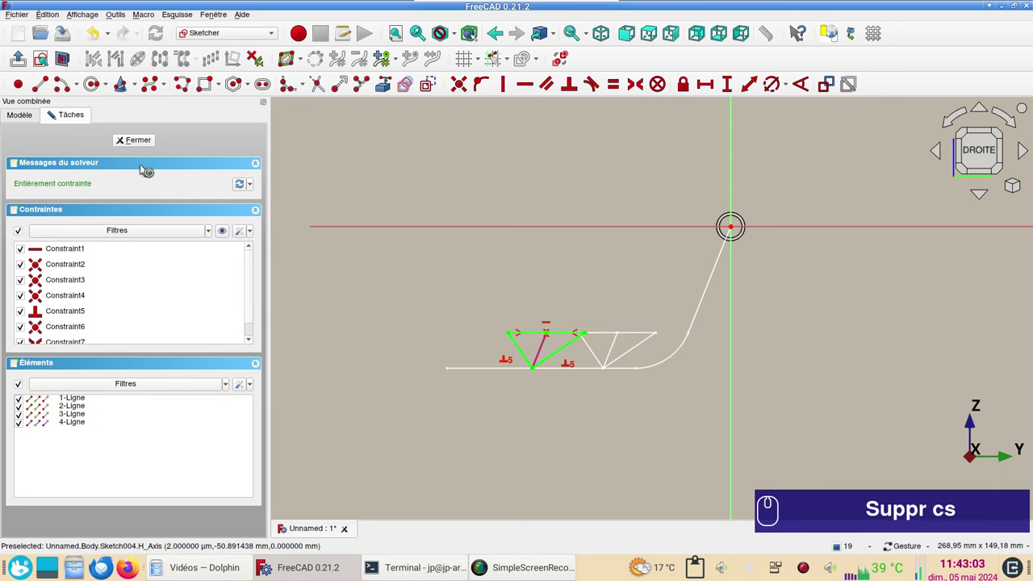
Step: Cut a Pocket from Sketch003 through the tube to form the first V-notch
click(144, 138)
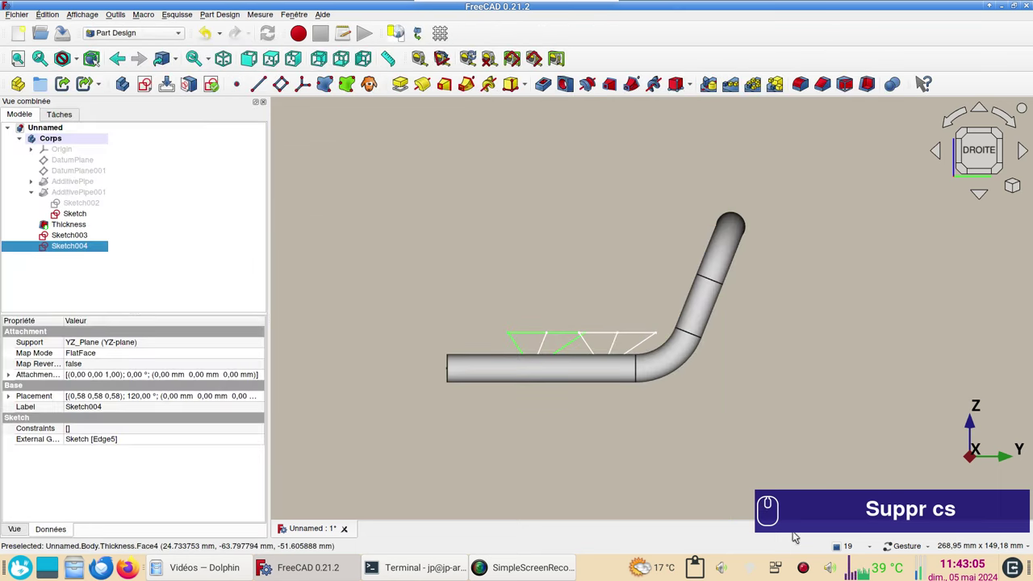
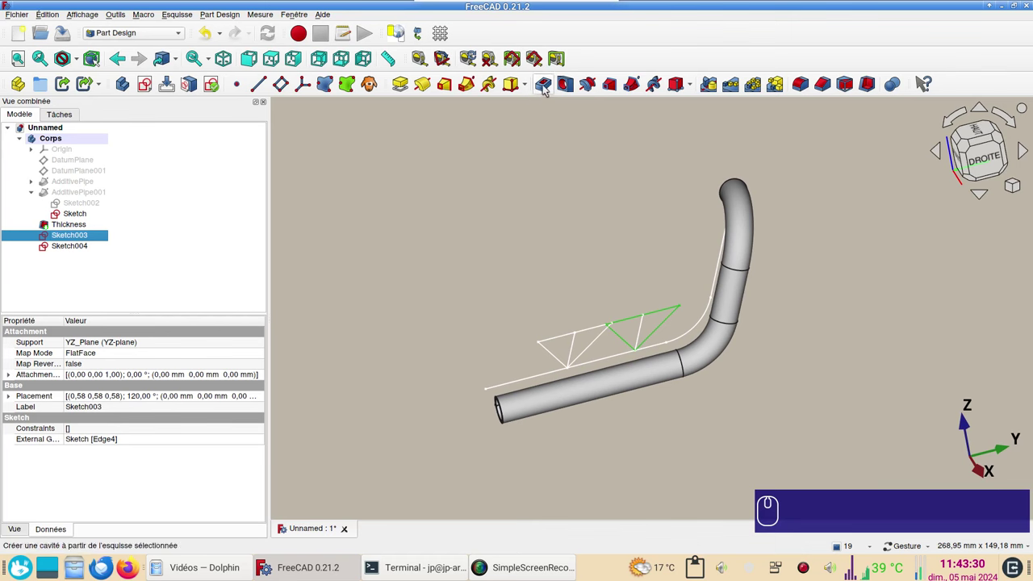
click(548, 88)
click(190, 185)
click(192, 196)
click(27, 279)
click(167, 147)
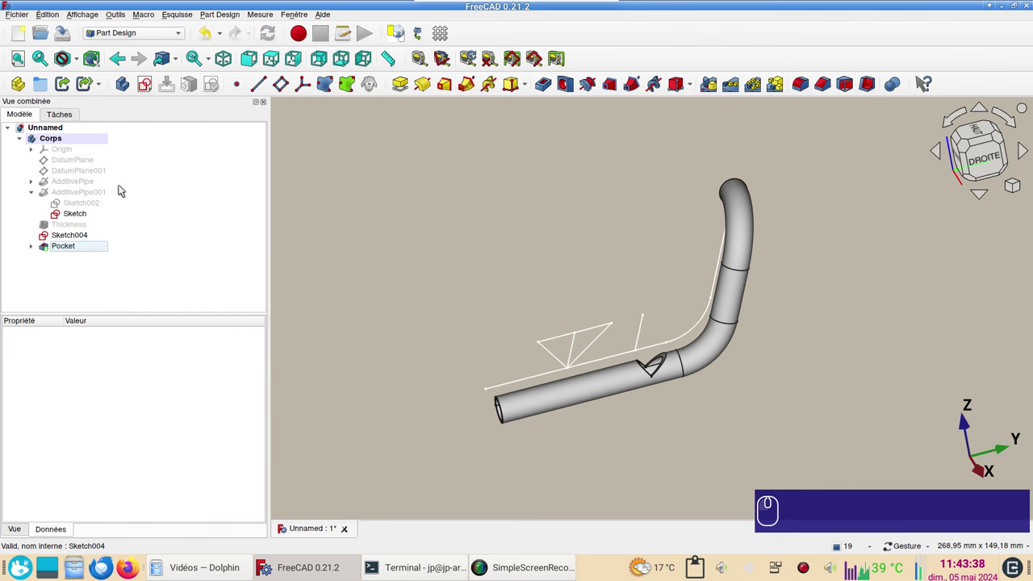
Step: Cut a second Pocket from Sketch004 and return to a side-on view
click(57, 239)
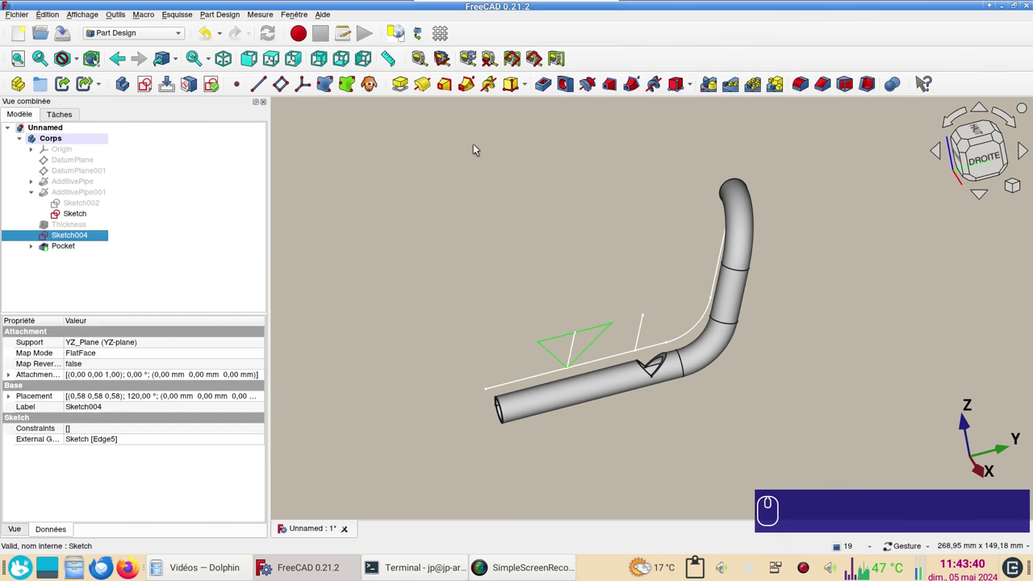
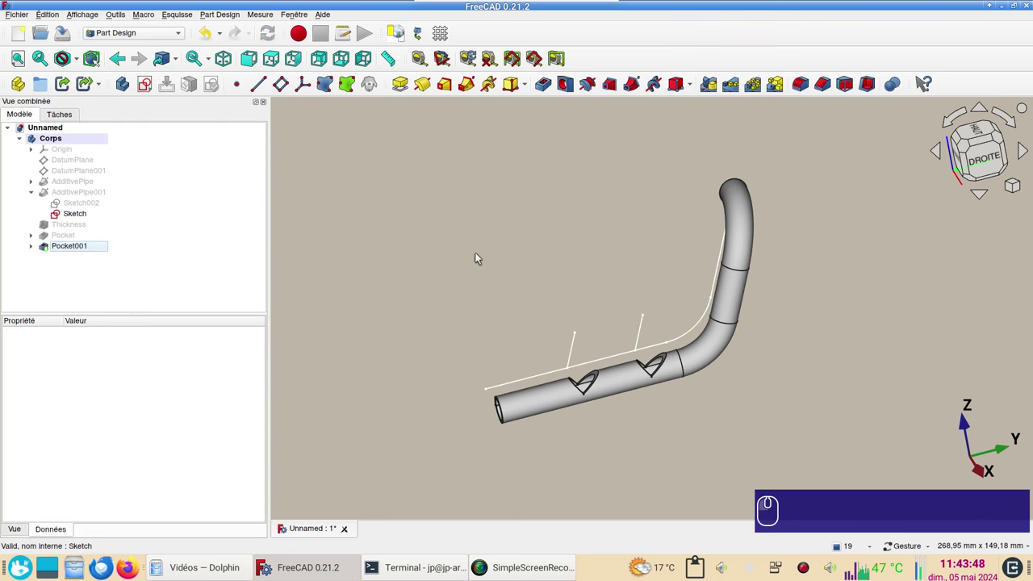
drag(499, 268, 506, 225)
click(976, 159)
click(721, 425)
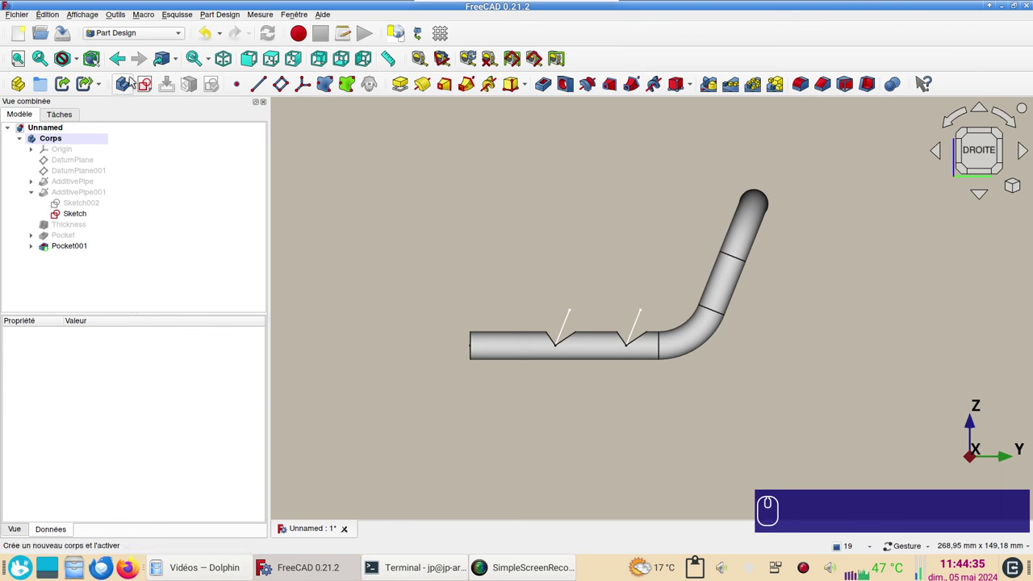
Step: Create a second empty body Corps001 and select the pipe feature to duplicate
click(129, 82)
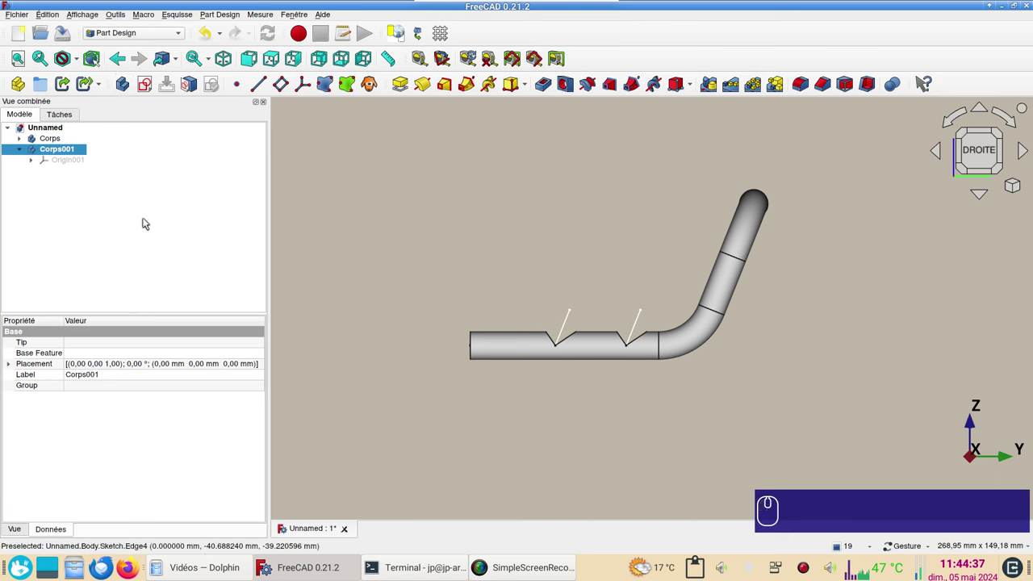
click(22, 142)
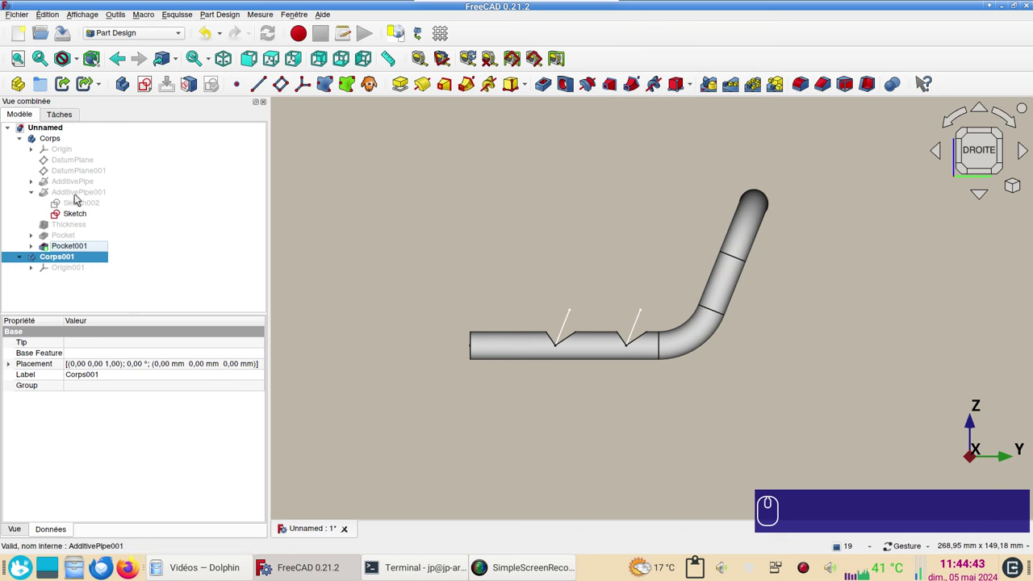
click(75, 181)
drag(785, 375, 862, 324)
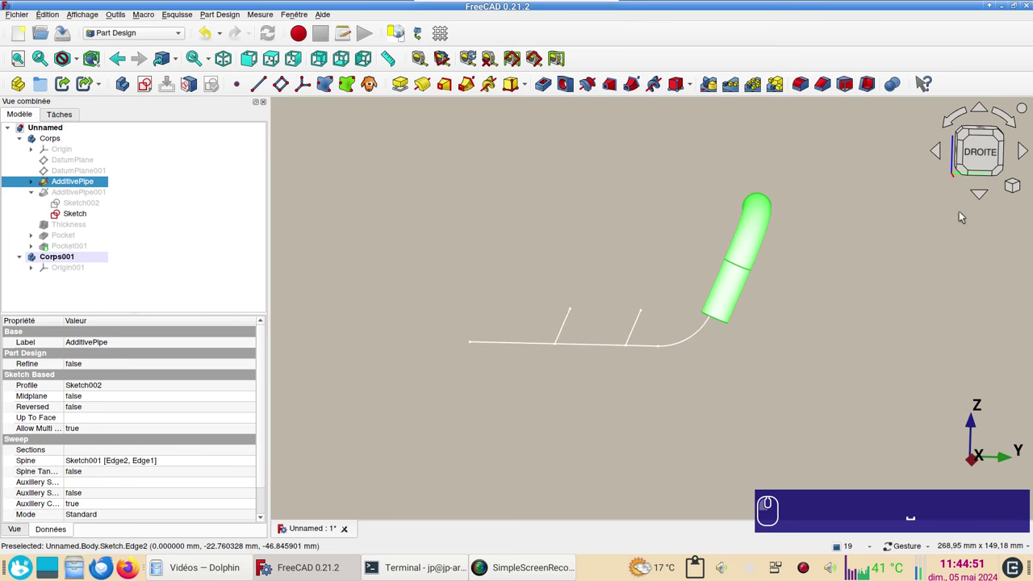
Step: Copy AdditivePipe with its dependent sketches into Corps001, confirming the selection dialog
click(978, 156)
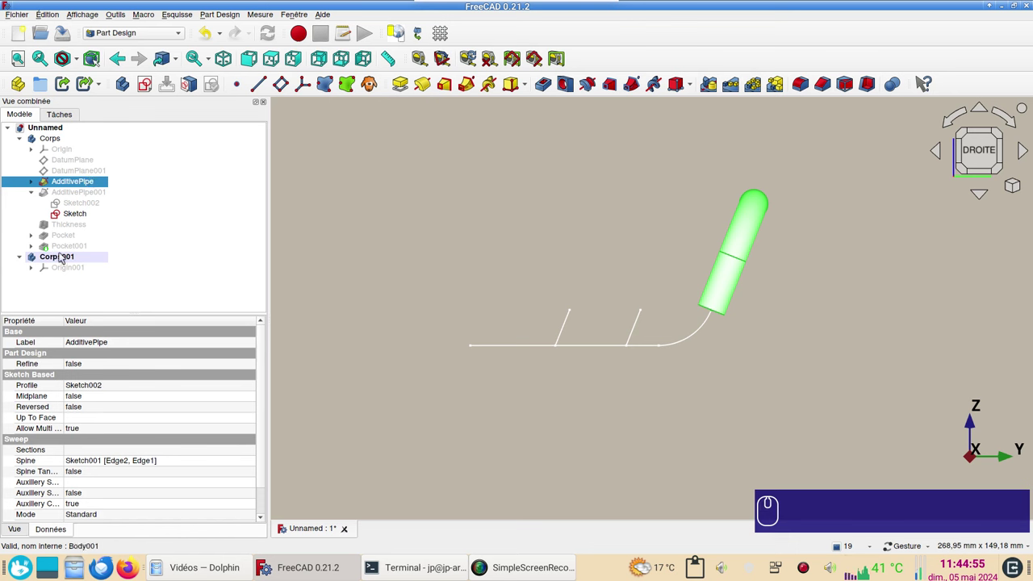
click(52, 16)
click(76, 92)
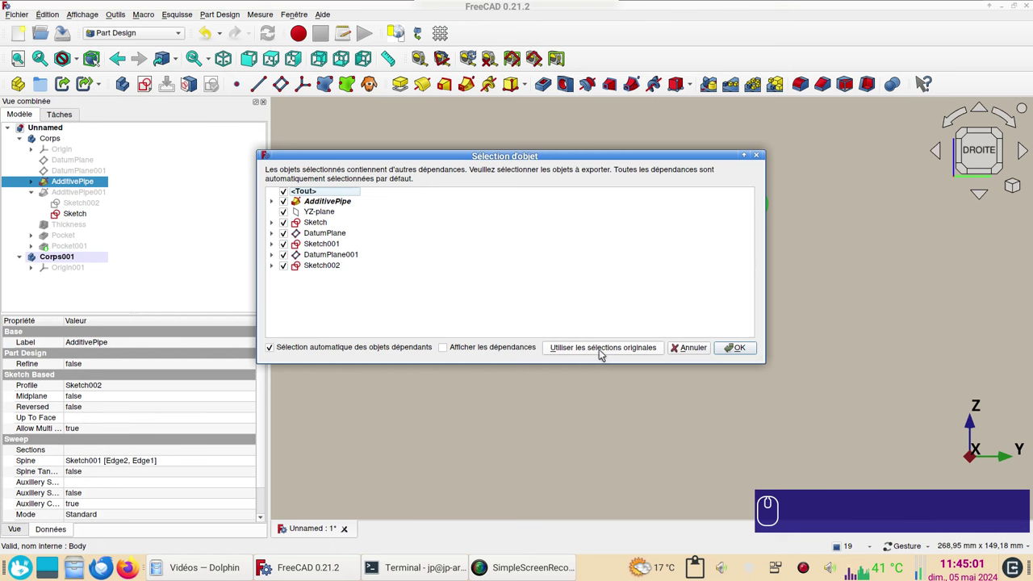
click(591, 351)
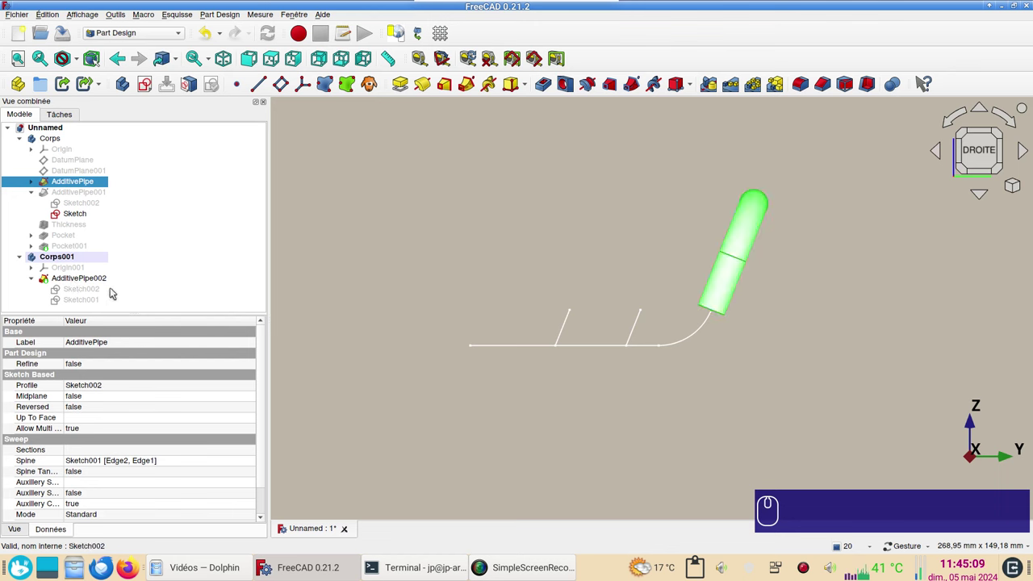
Step: Set Corps001's Placement > Position y to -25 mm so the copy sits beside the original
click(71, 260)
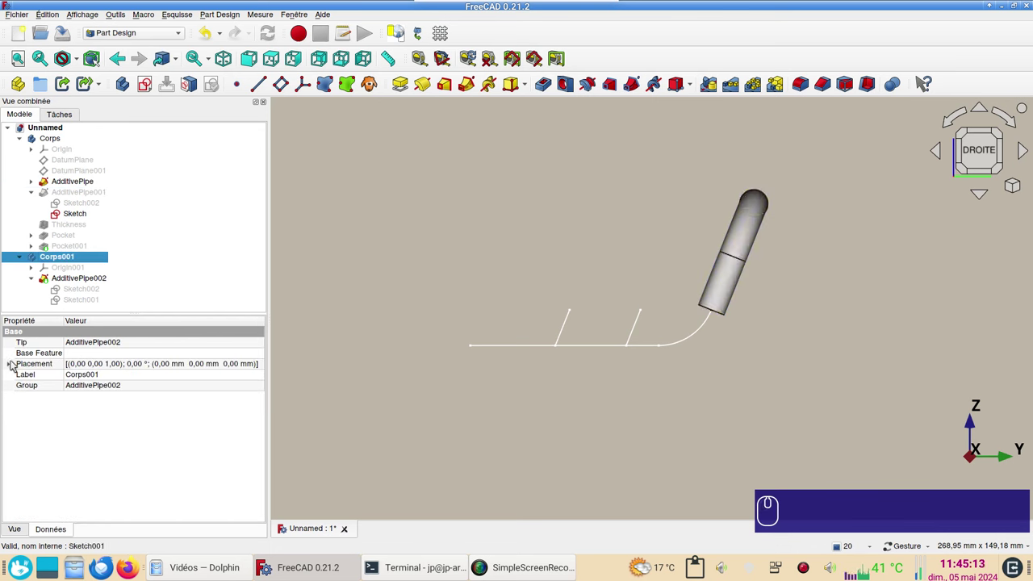
click(14, 367)
click(25, 398)
click(100, 421)
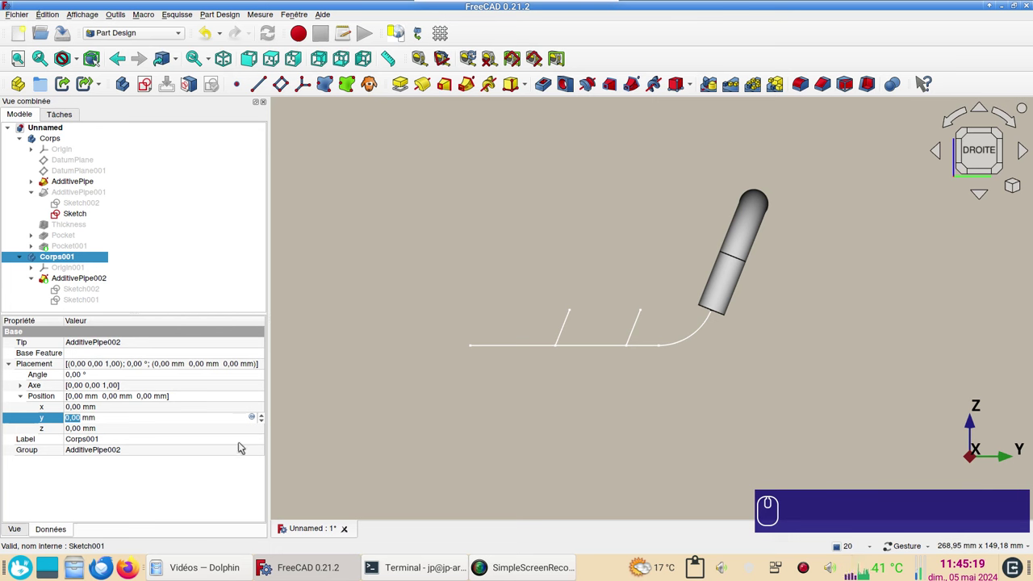
key(KP_Subtract)
key(KP_2)
key(KP_5)
key(Return)
Step: View both pipes at an angle and select the copied pipe's open end face
drag(675, 392, 649, 298)
click(811, 306)
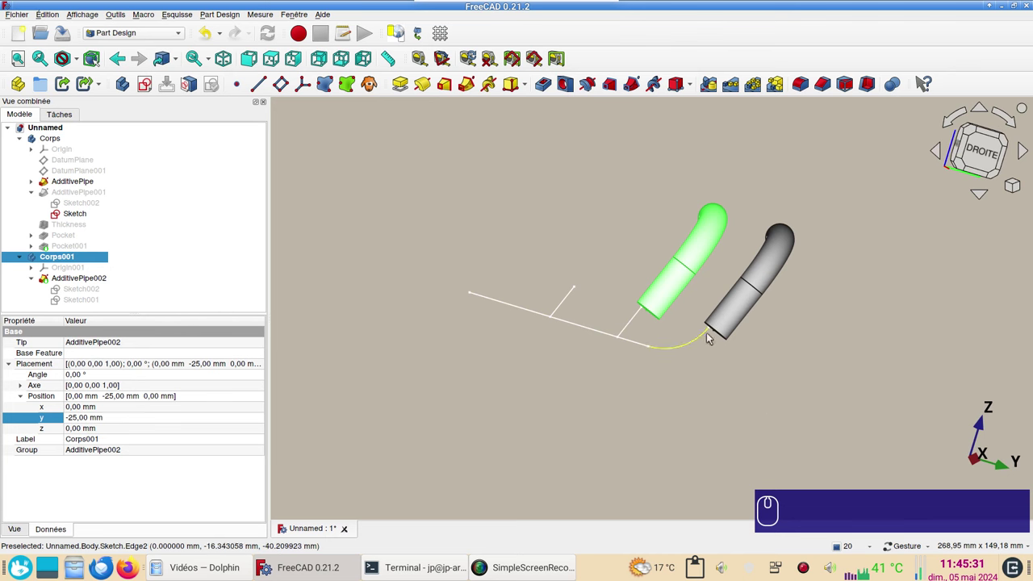
click(766, 401)
click(686, 416)
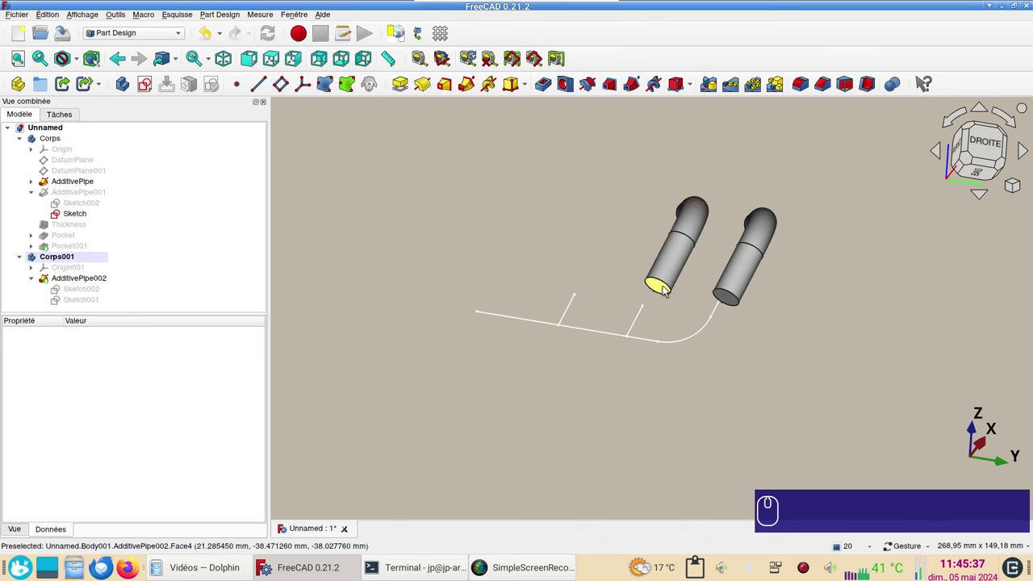
click(669, 289)
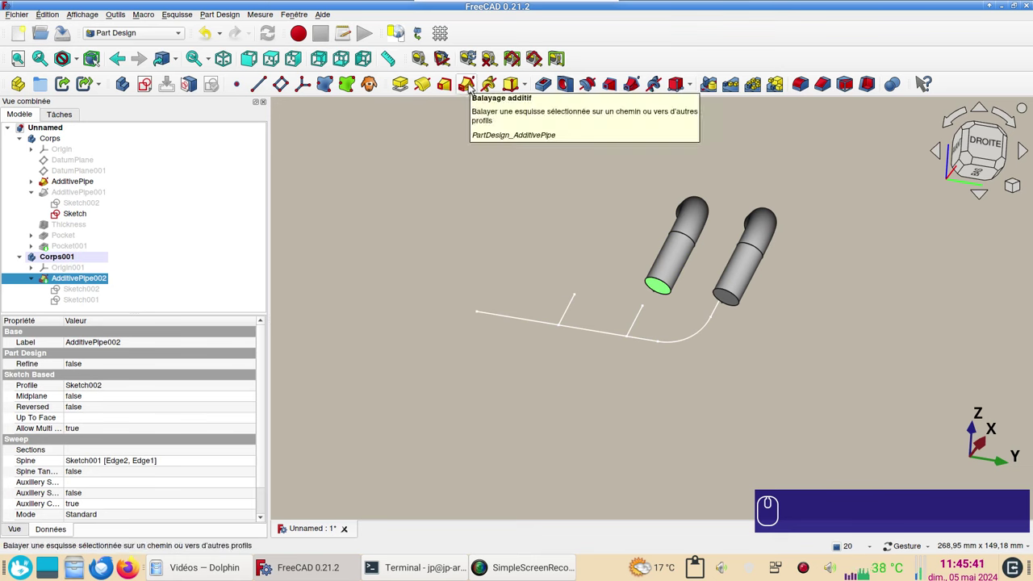
Step: Sweep the end face along Edge4 of Sketch as an Additive Pipe, accepting an independent path copy
click(472, 86)
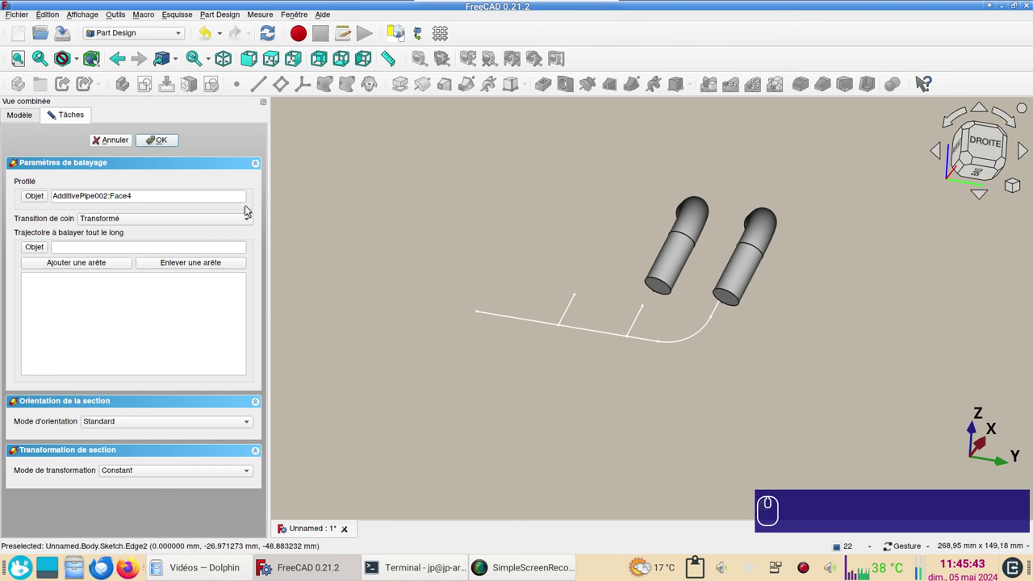
click(109, 267)
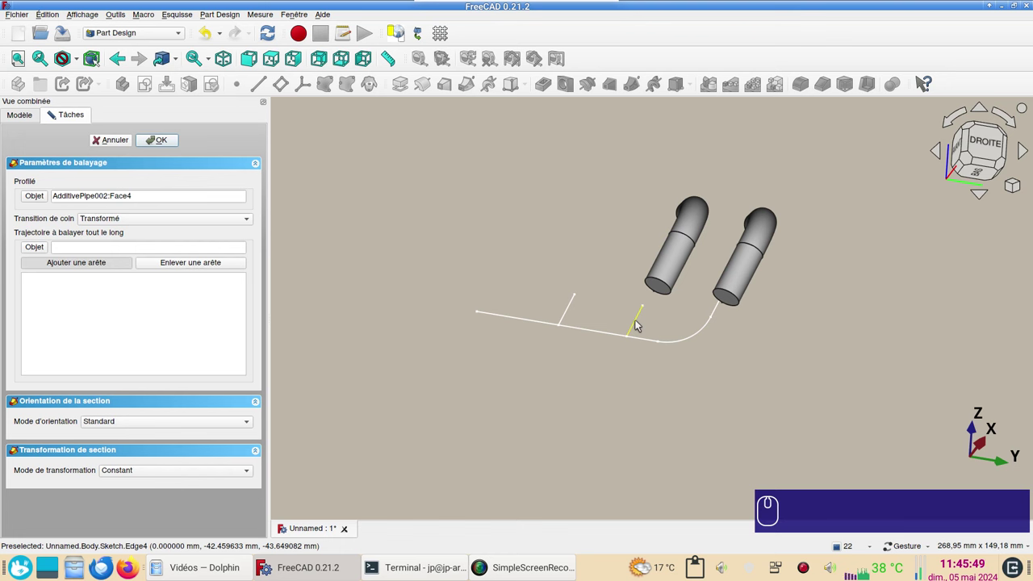
click(638, 323)
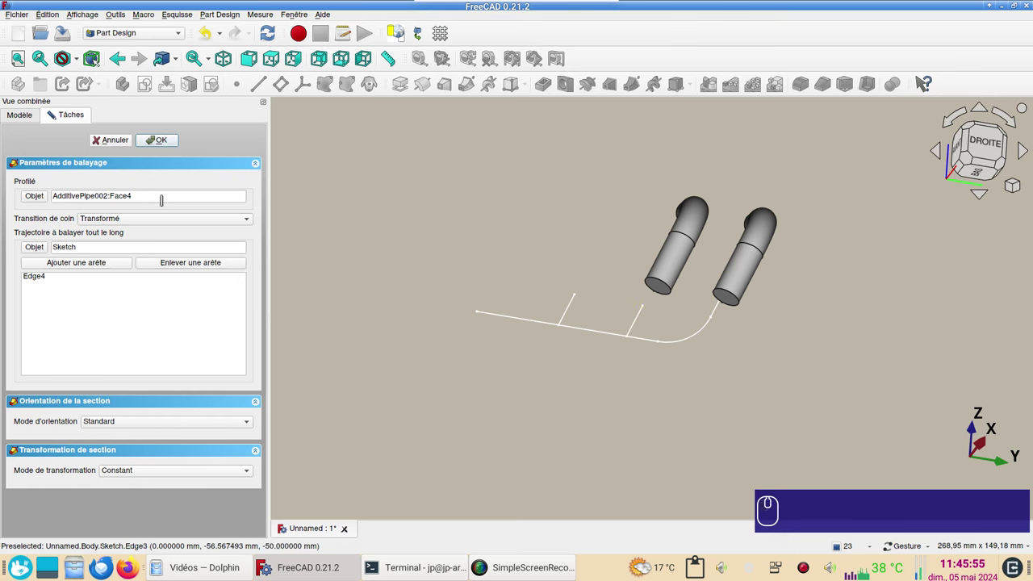
click(167, 144)
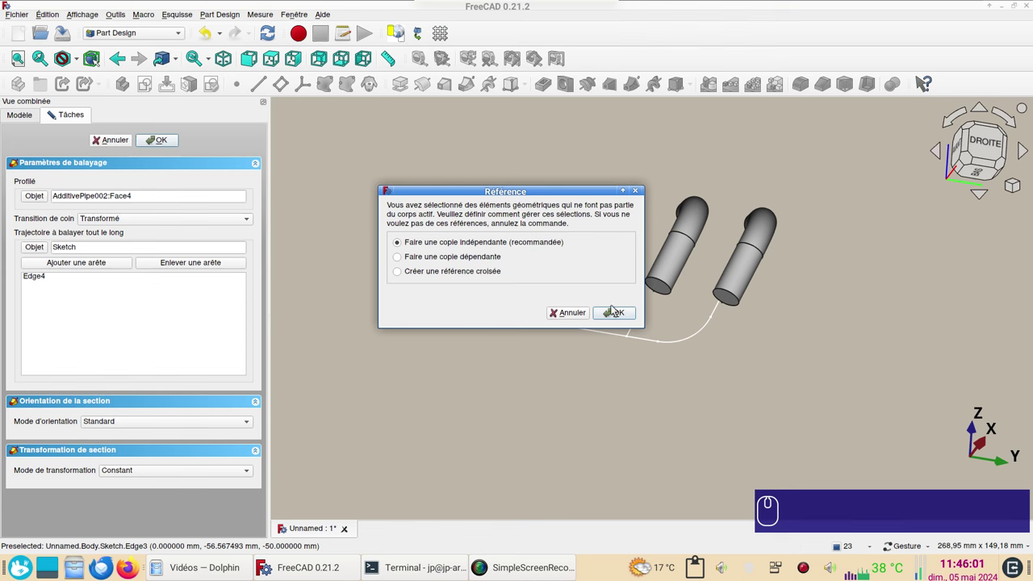
click(628, 312)
Step: Select both open end faces of the swept pipe and start a Thickness feature
click(801, 330)
click(707, 466)
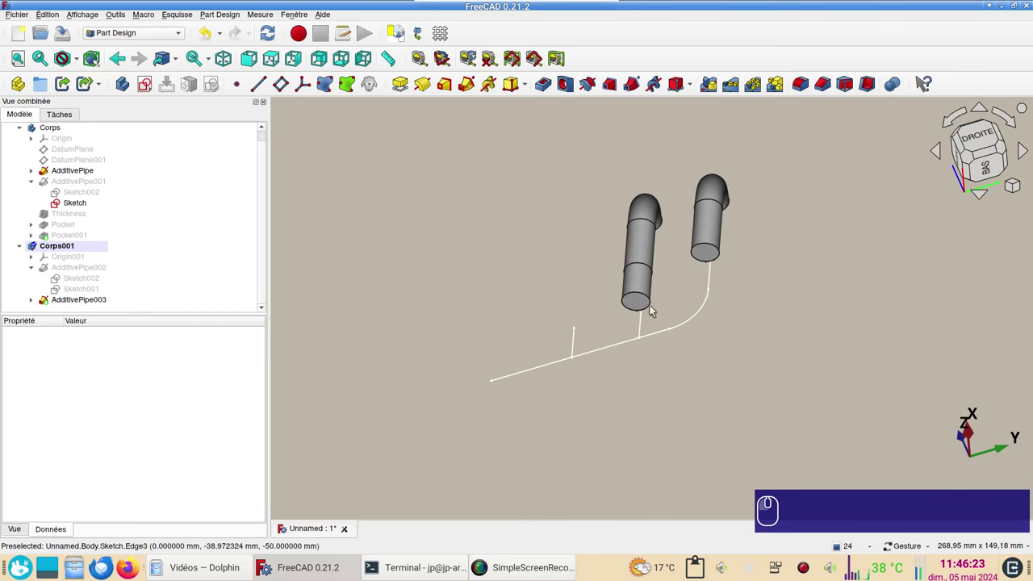
click(643, 300)
click(915, 293)
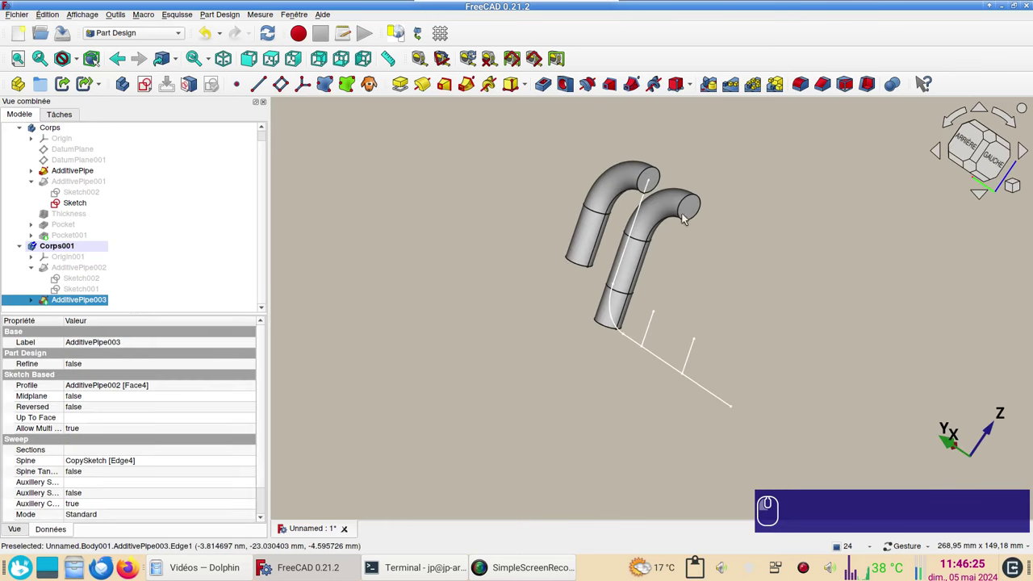
click(672, 290)
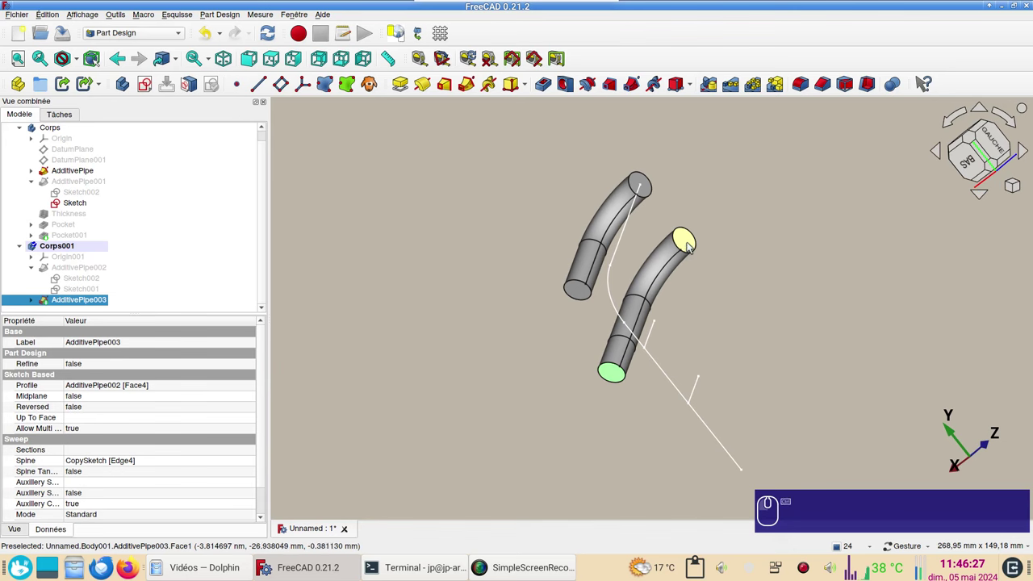
click(692, 246)
click(871, 88)
Step: Make the 1 mm shell grow inward, confirm Thickness001 and switch to the right view
click(49, 368)
click(167, 136)
click(164, 140)
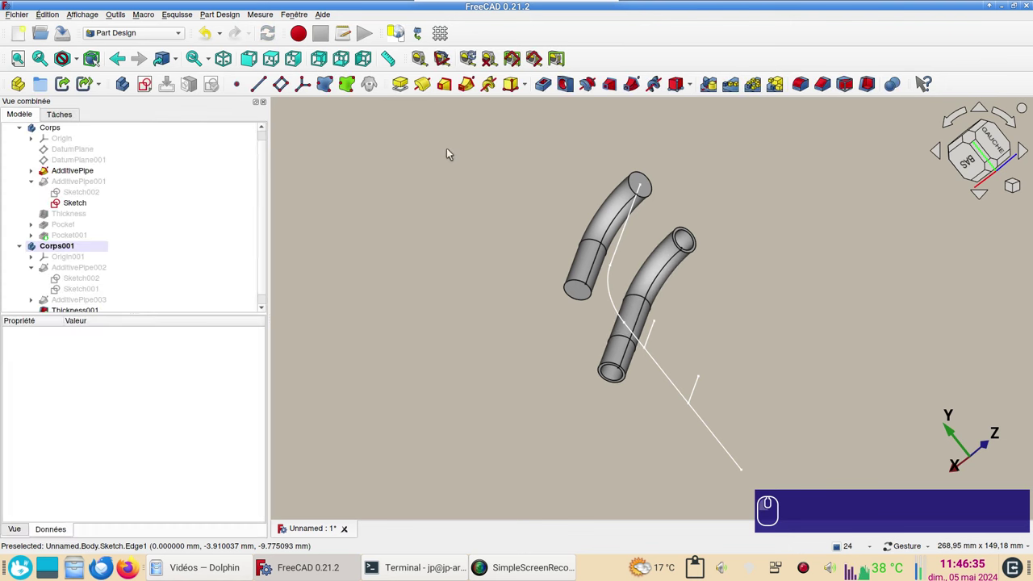
click(460, 161)
click(959, 143)
Step: Select Thickness001 and hide it to reveal its underlying sketch
right_click(845, 252)
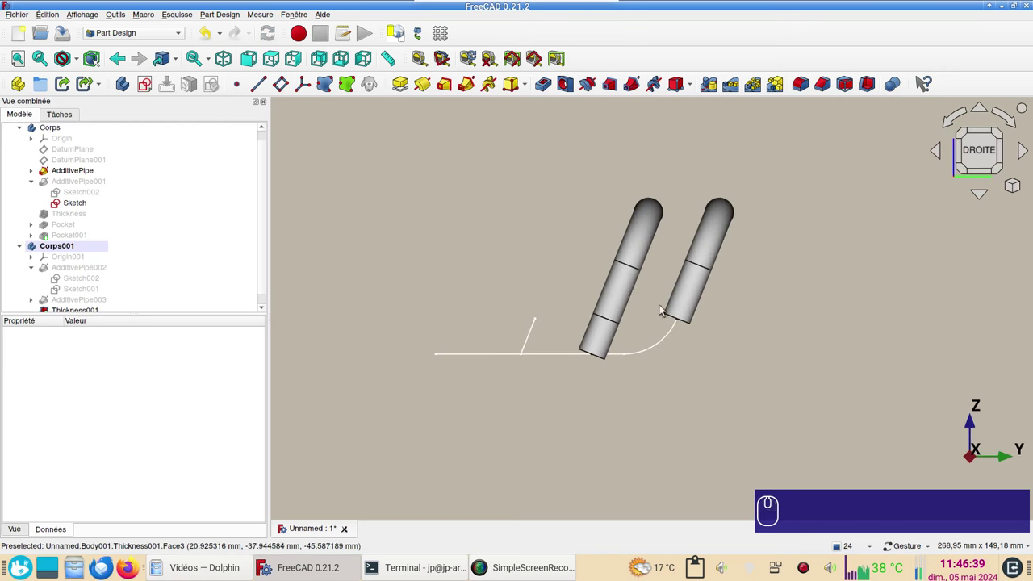
click(793, 475)
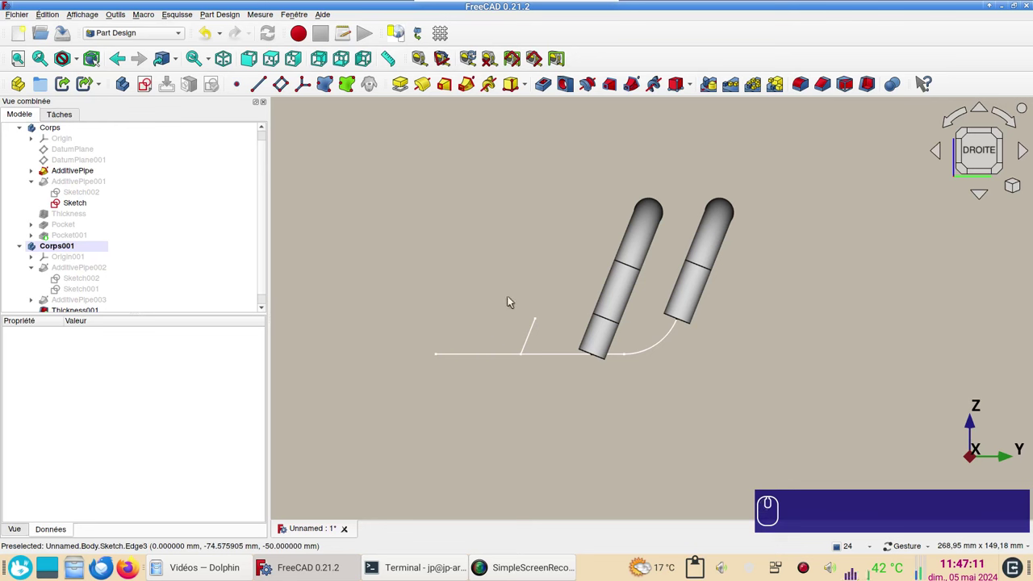
click(623, 303)
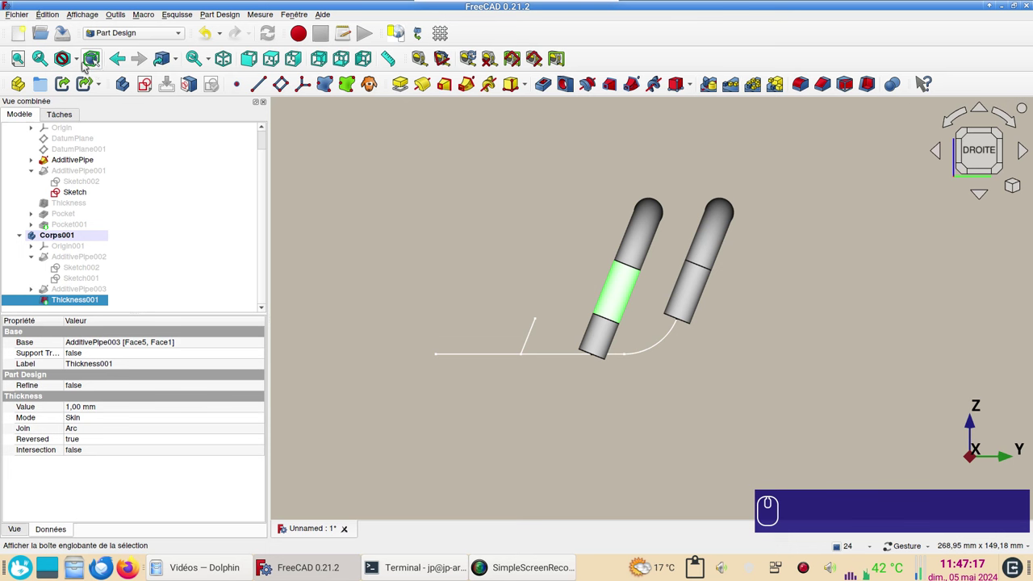
click(82, 63)
click(402, 229)
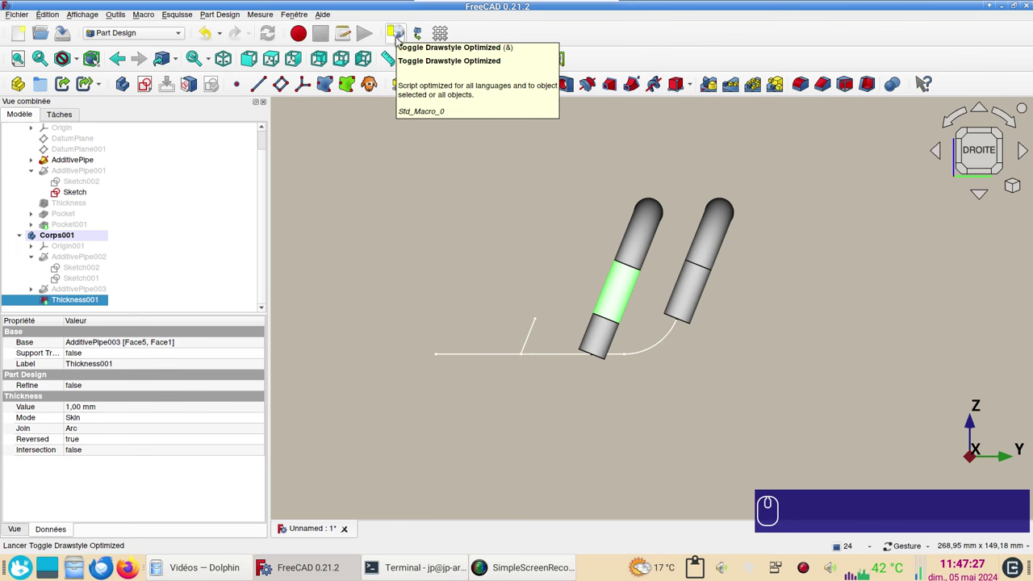
click(117, 20)
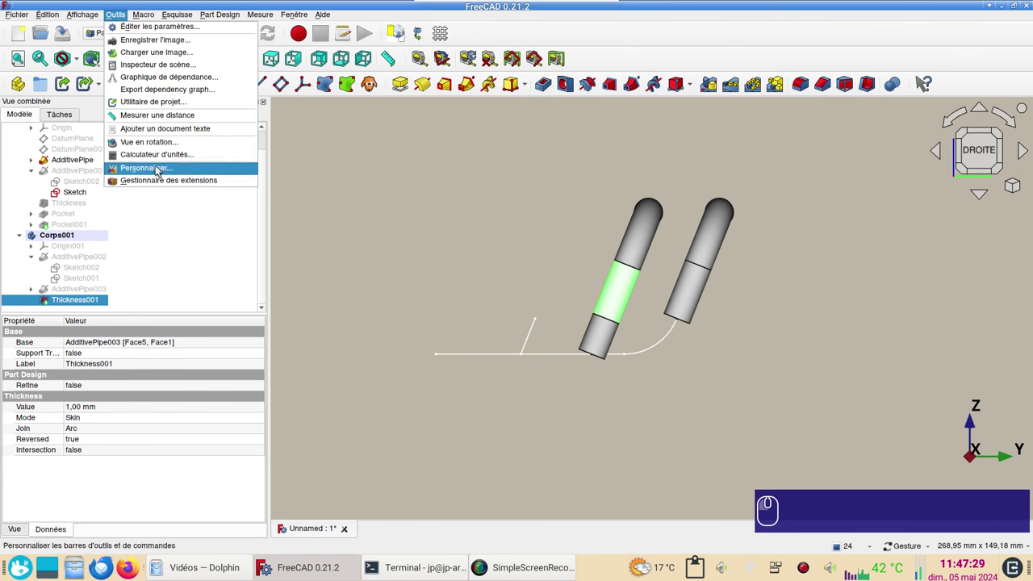
click(398, 209)
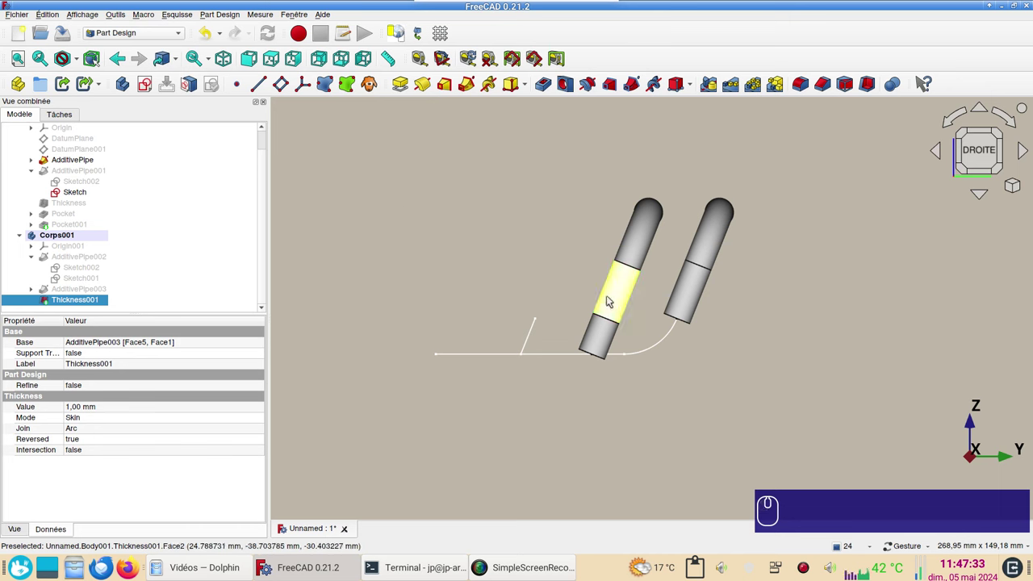
click(401, 32)
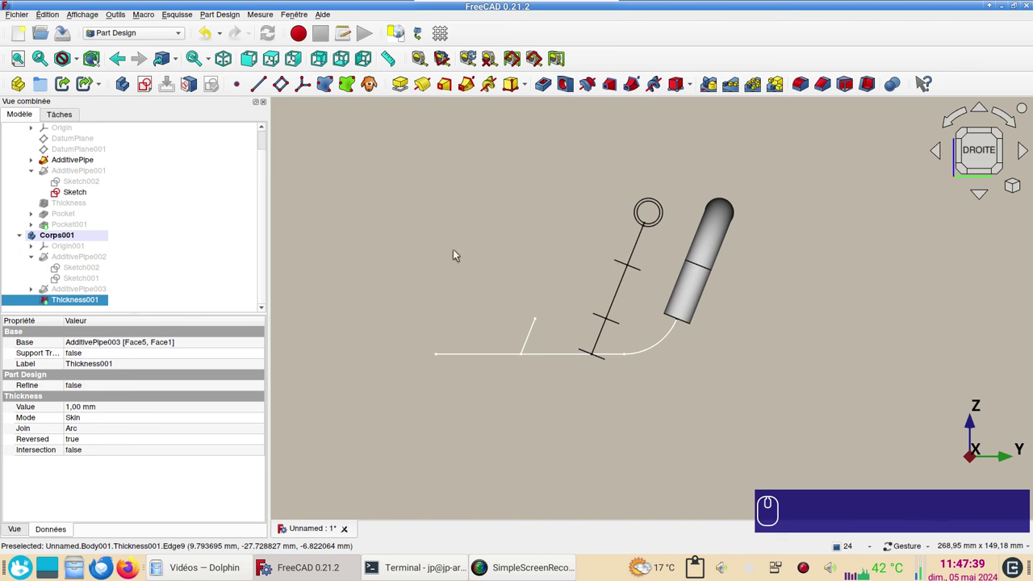
click(458, 251)
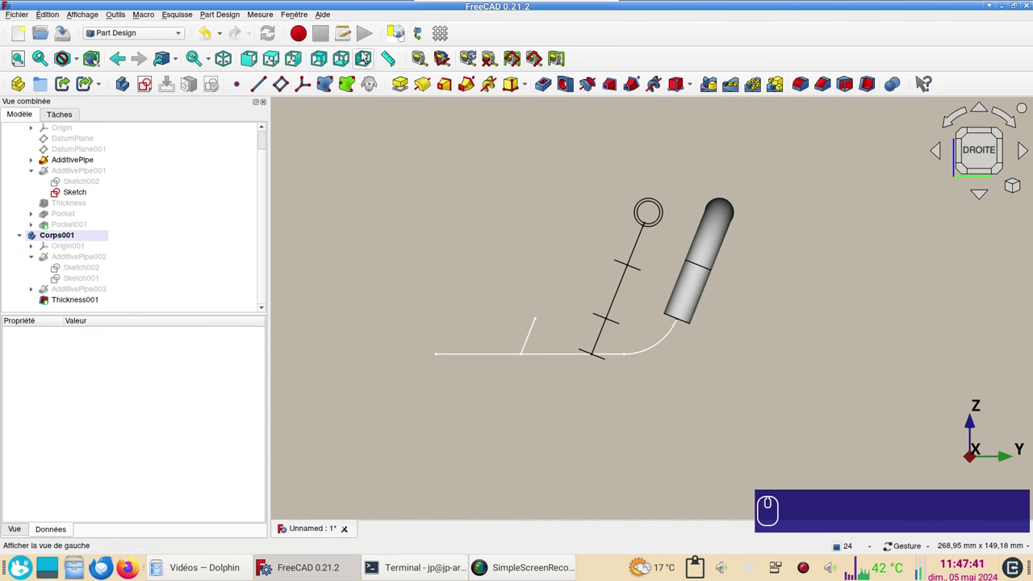
click(402, 35)
click(403, 35)
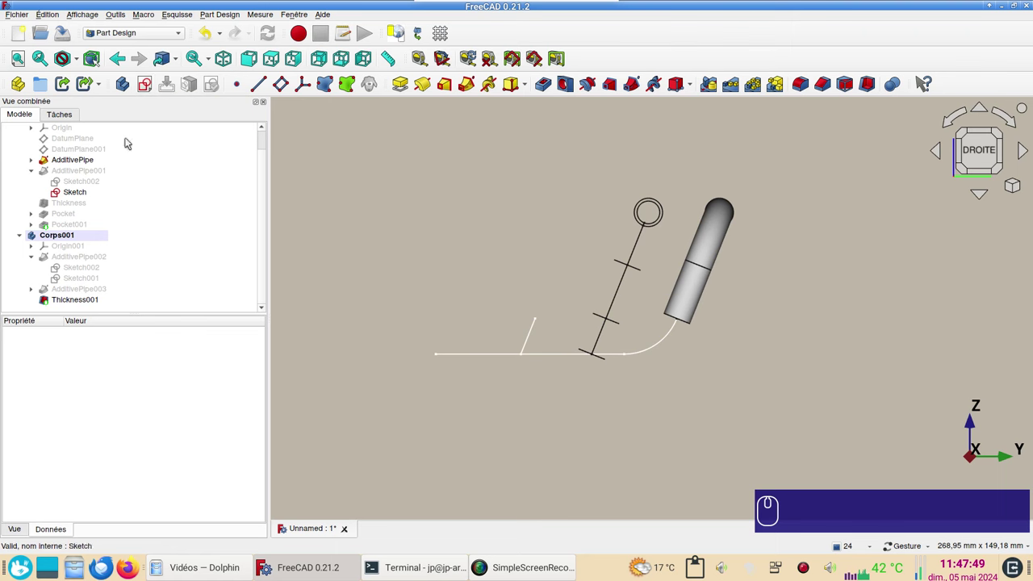
Step: Start a new sketch in Corps001, offered its base planes as support
click(144, 85)
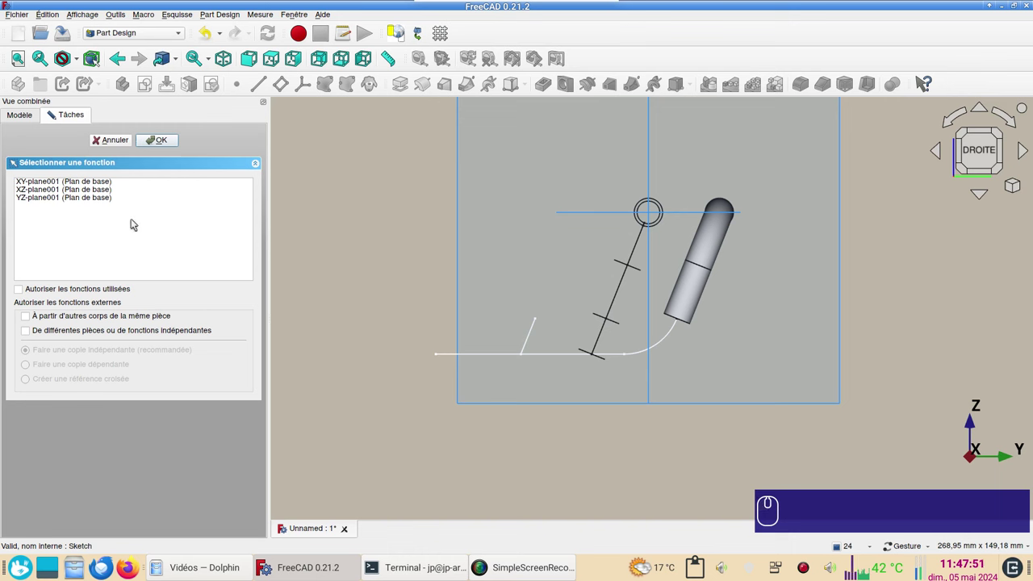
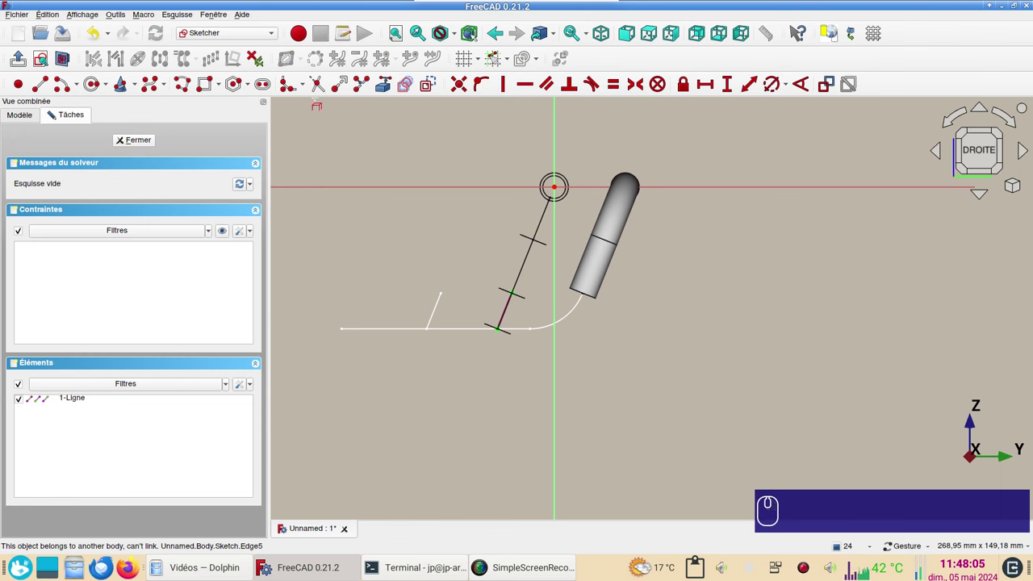
Step: Constrain the notch's top corners horizontal and symmetric about the branch axis
click(190, 87)
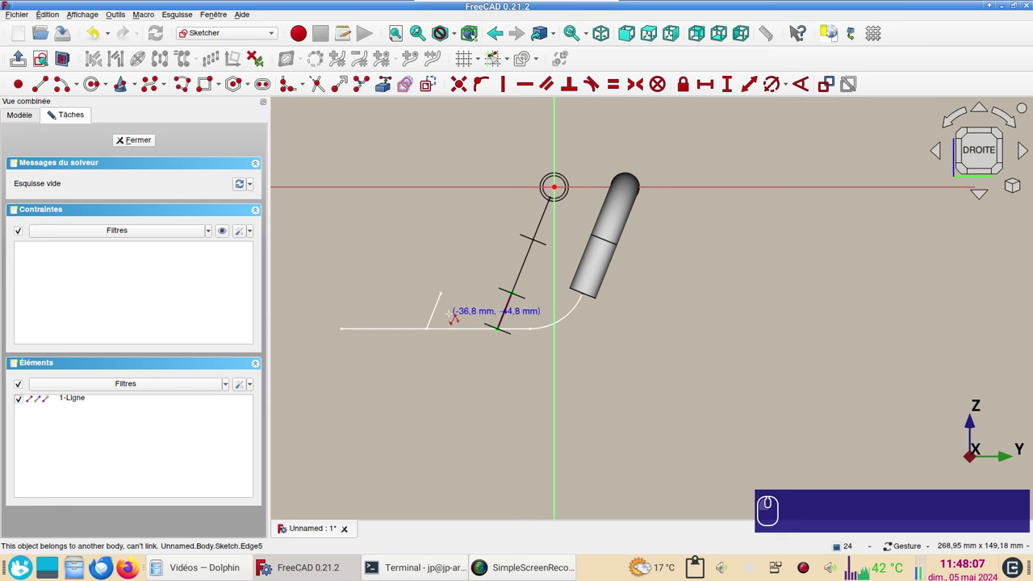
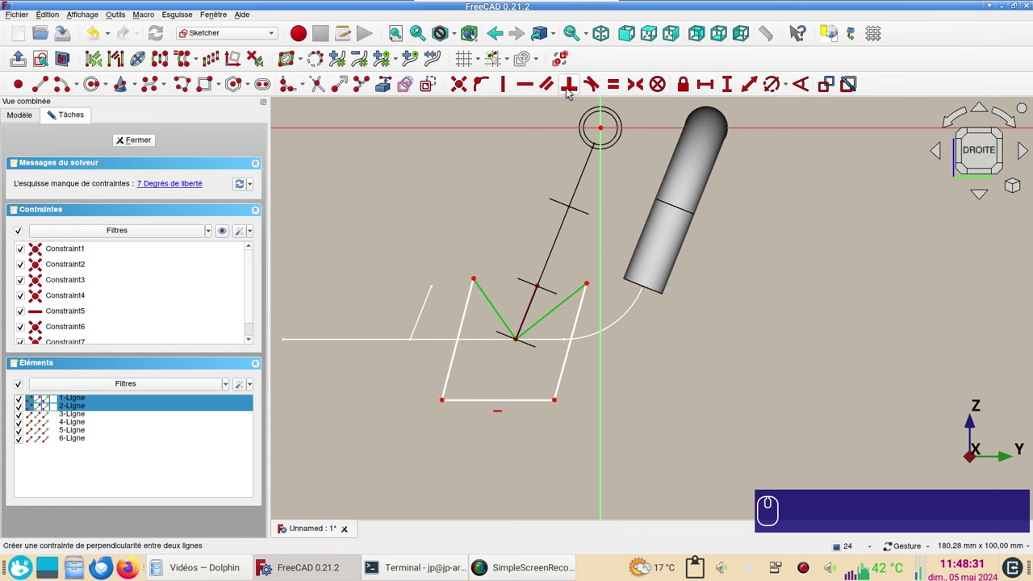
key(n)
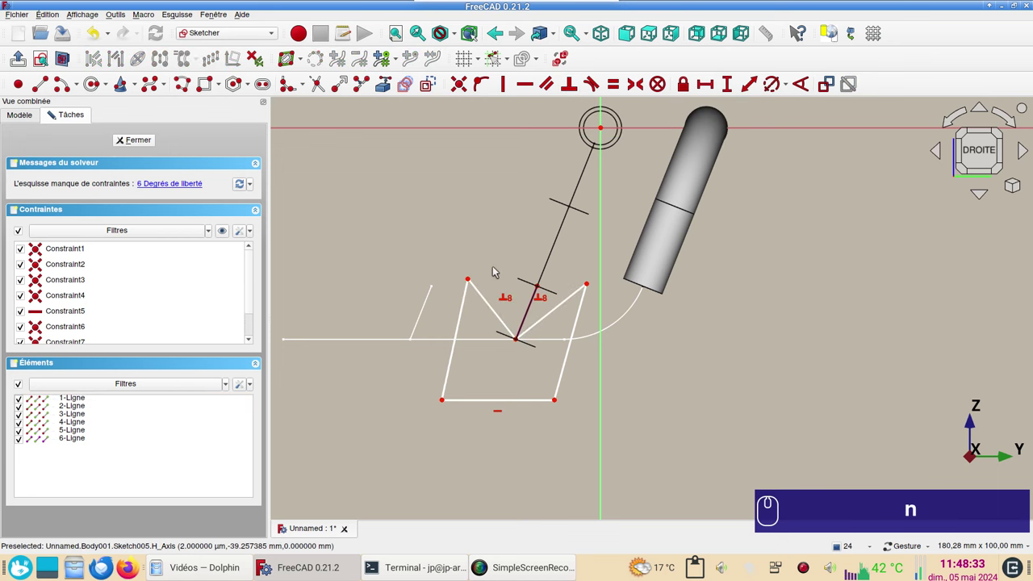
click(470, 282)
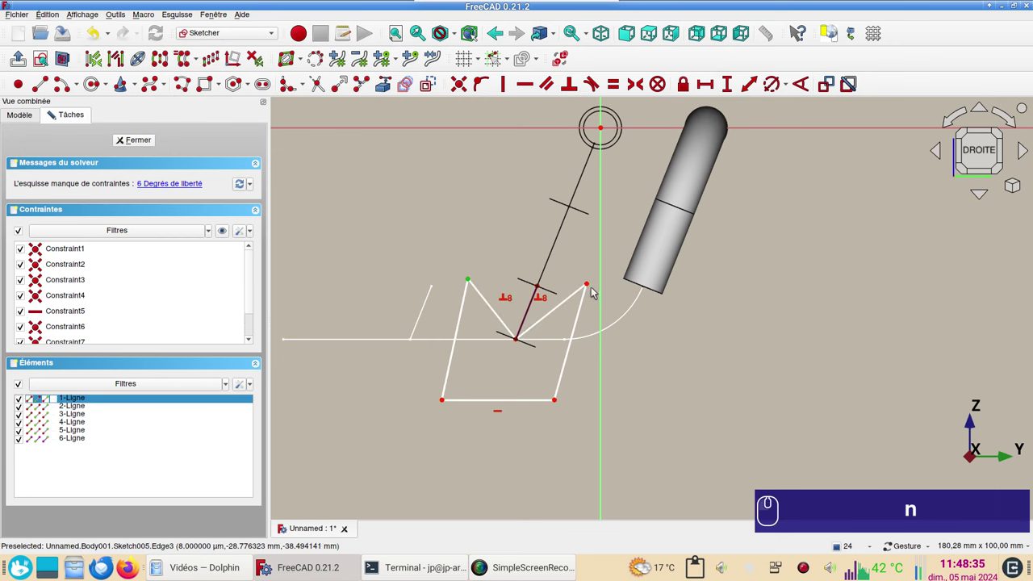
click(592, 287)
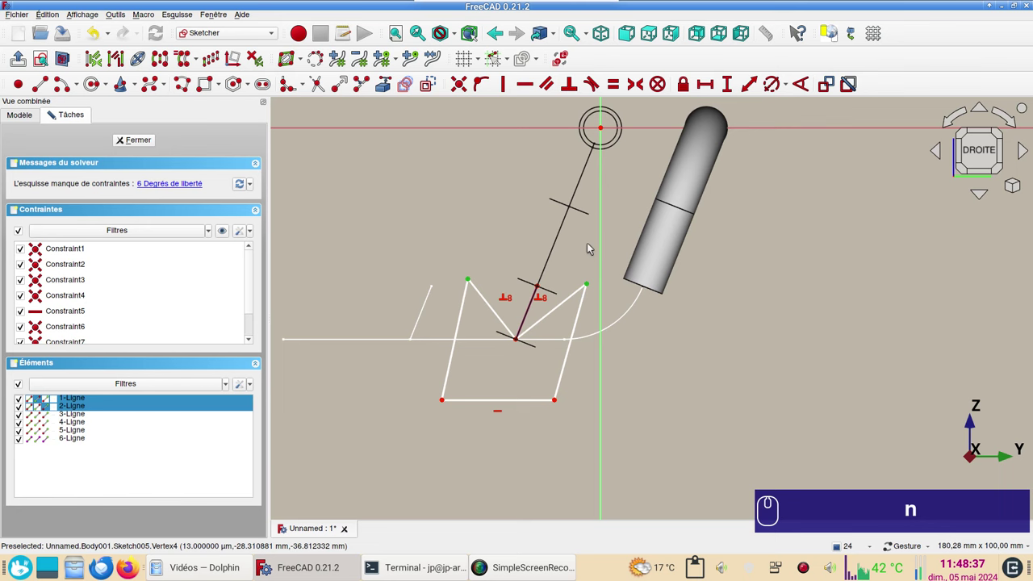
text(nh)
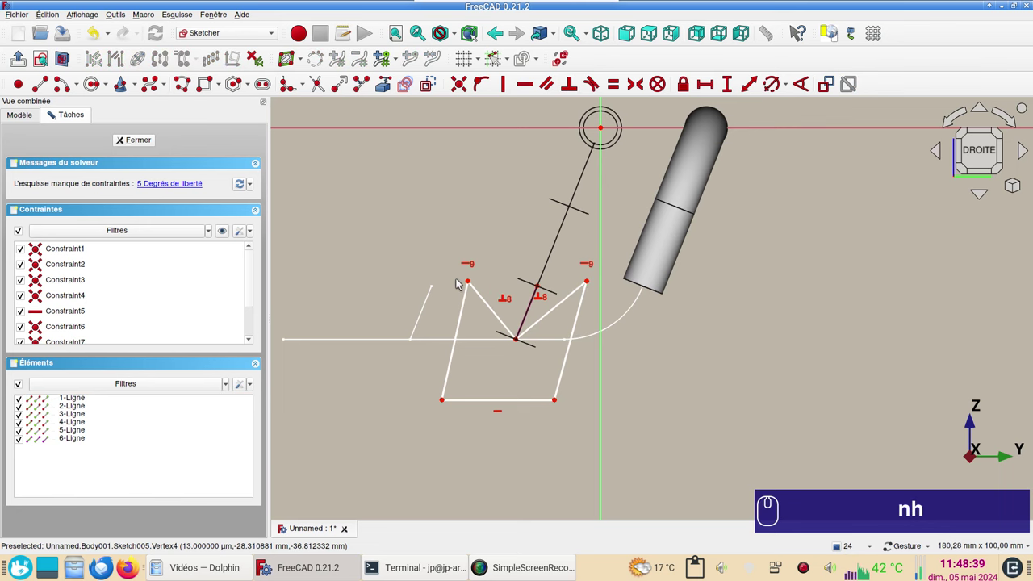
click(472, 283)
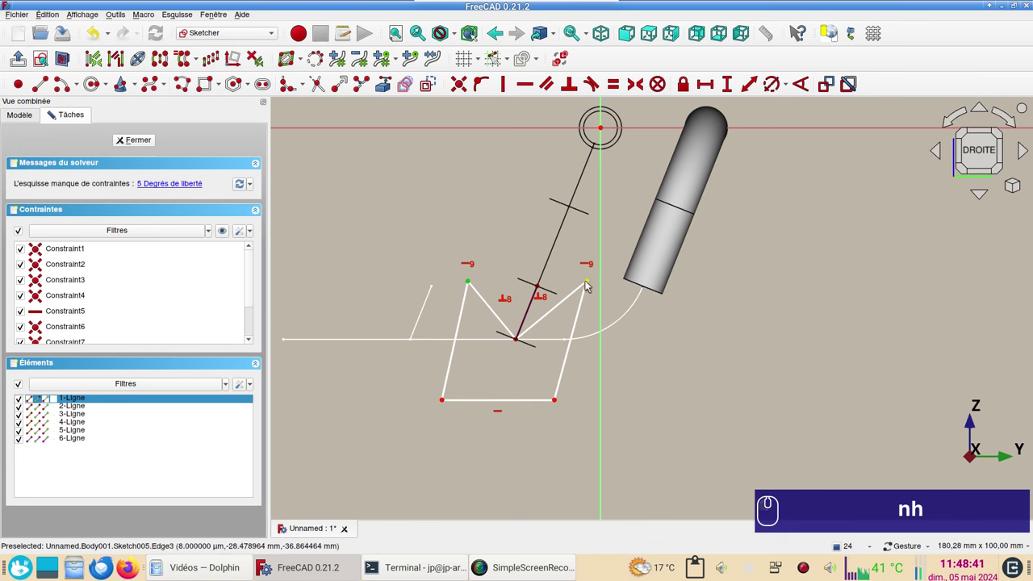
click(591, 284)
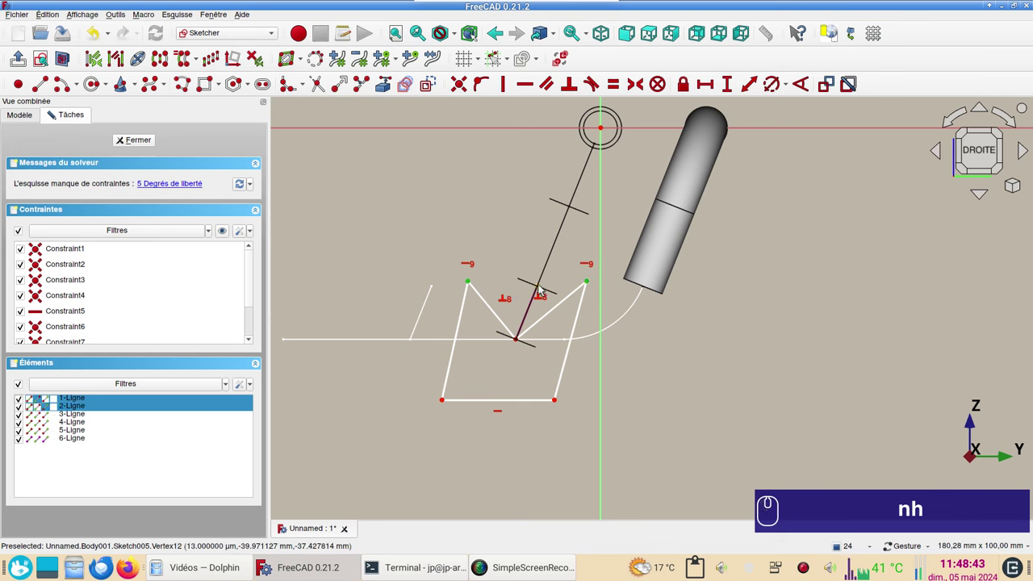
click(544, 287)
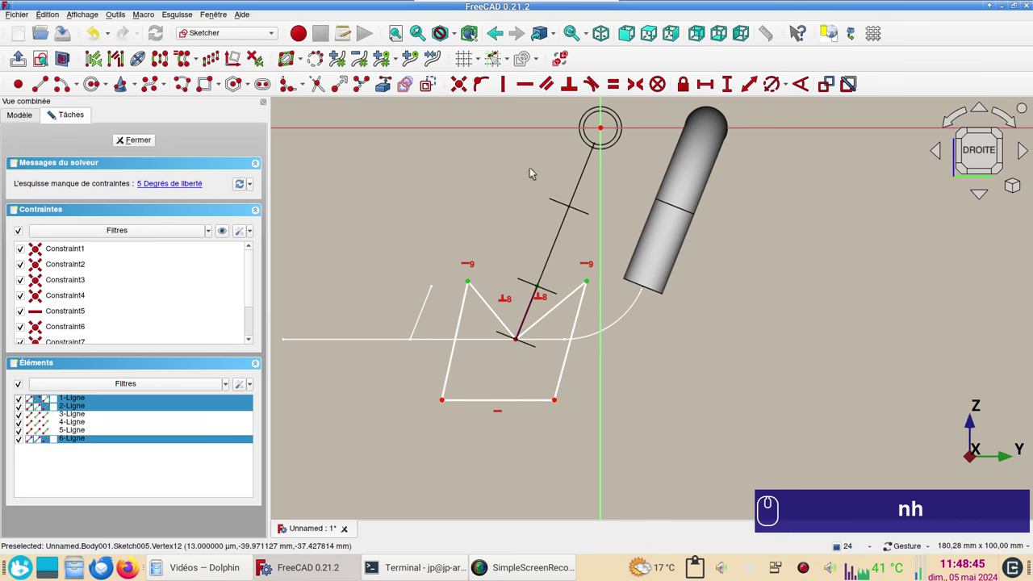
key(s)
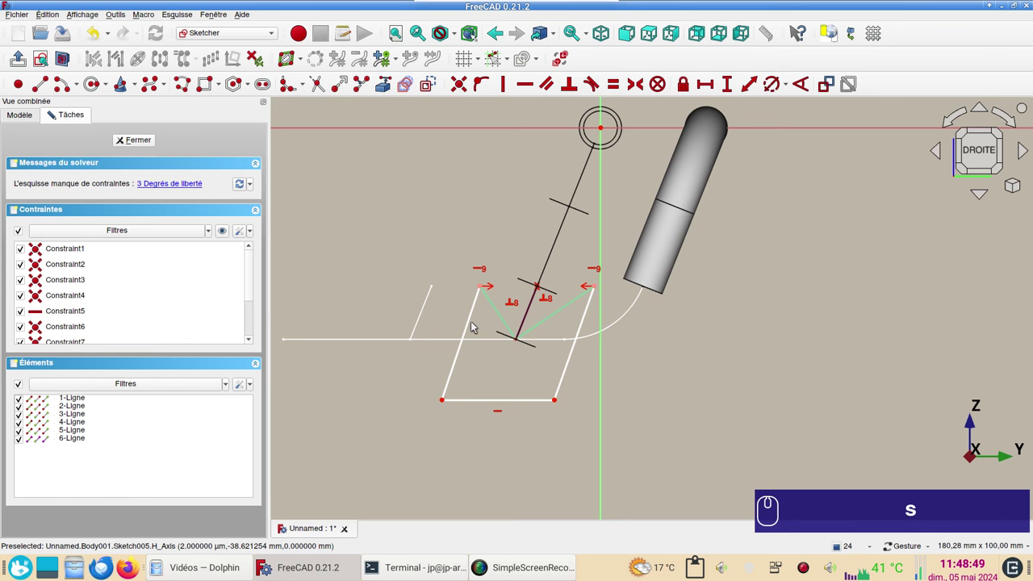
Step: Make the notch sides parallel to the branch edge and close Sketch005
click(472, 326)
click(534, 308)
click(585, 334)
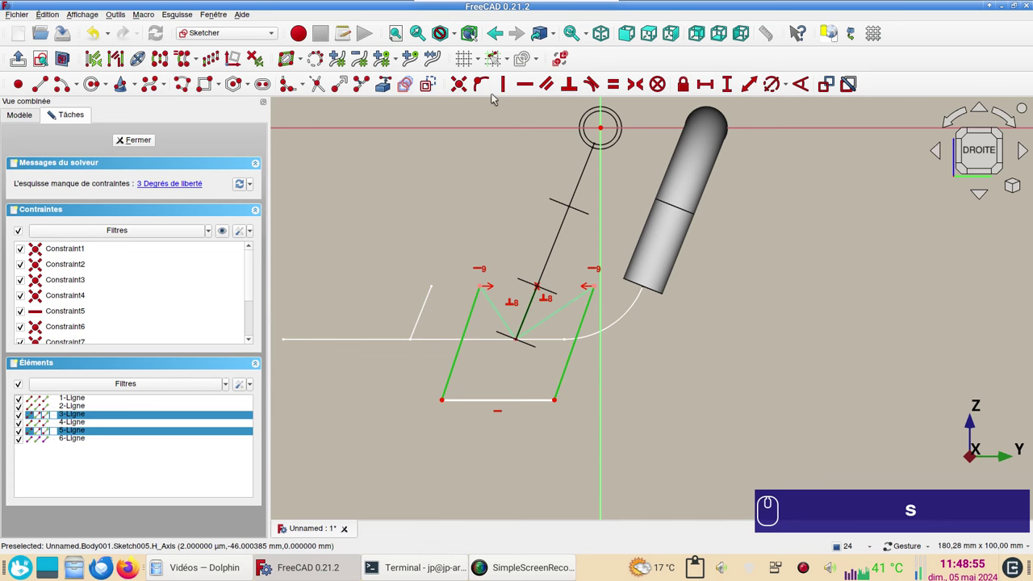
text(sp)
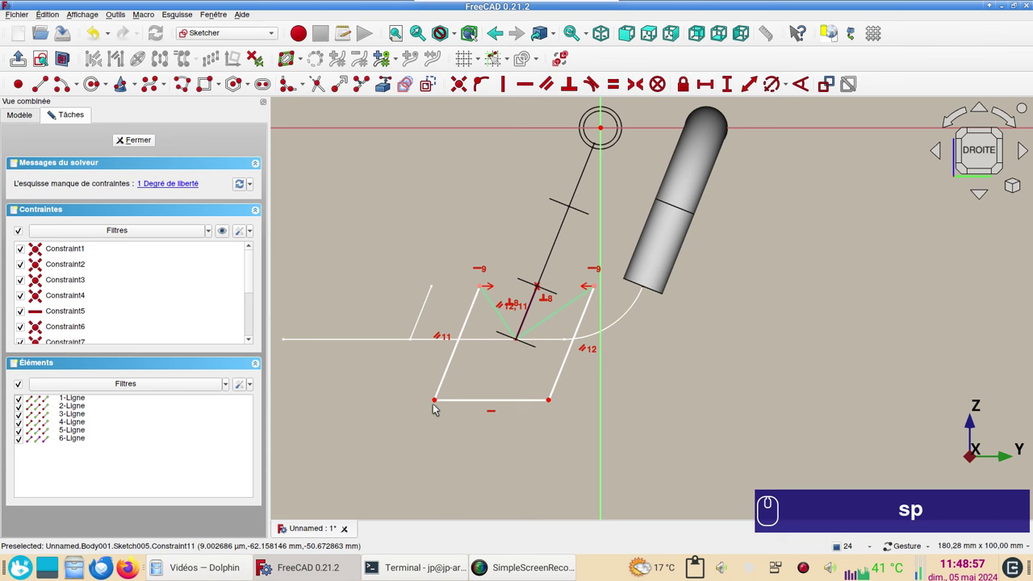
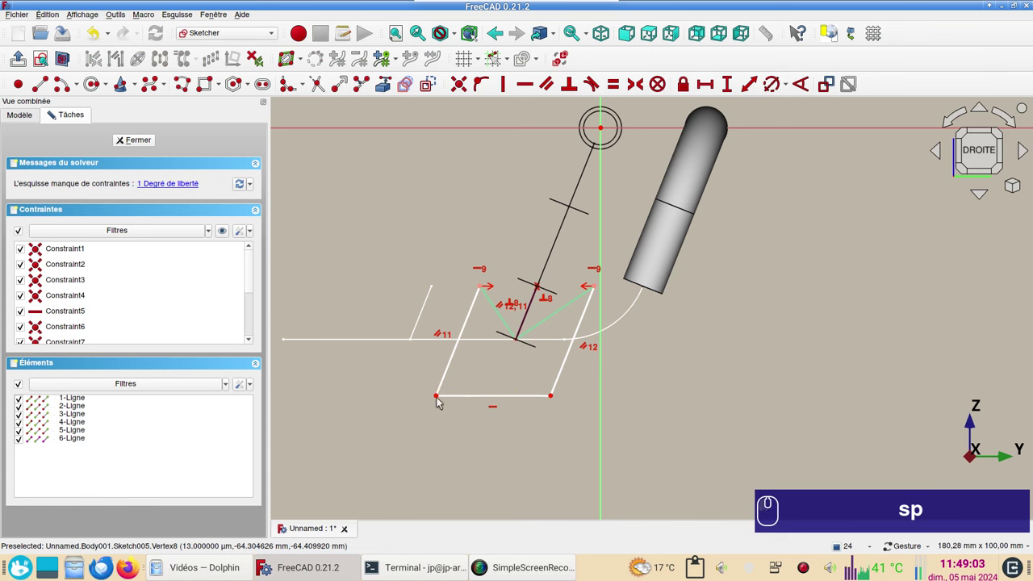
click(440, 398)
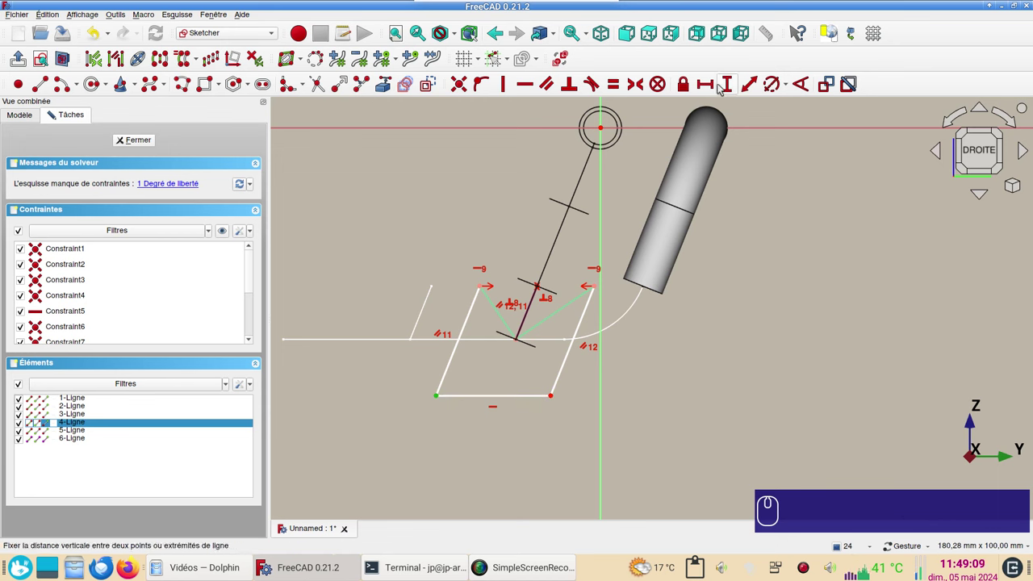
click(866, 151)
click(146, 141)
drag(864, 322, 896, 287)
Step: Cut Pocket002 through all from Sketch005, trimming the copied pipe's end to a V
click(846, 314)
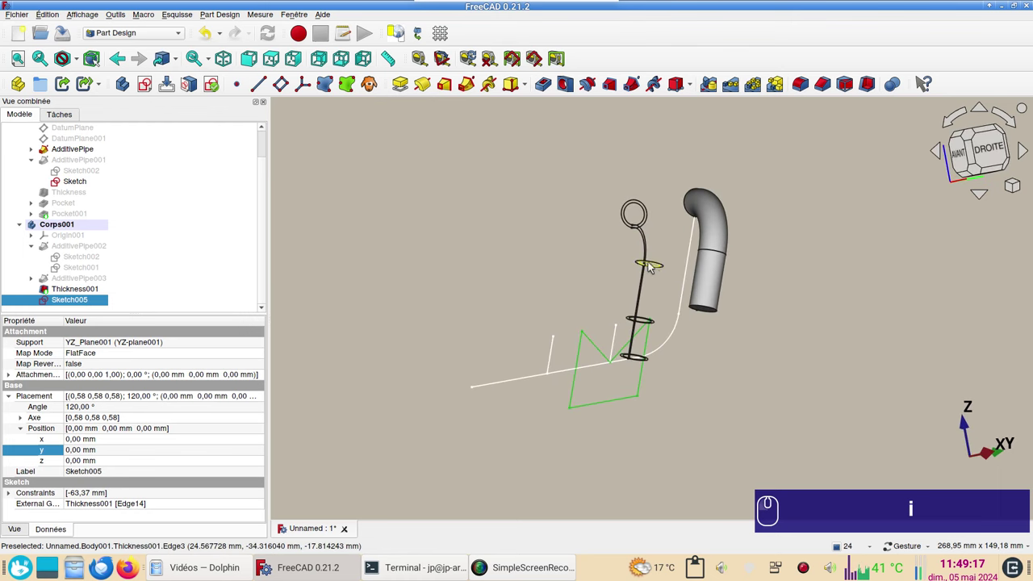
click(653, 266)
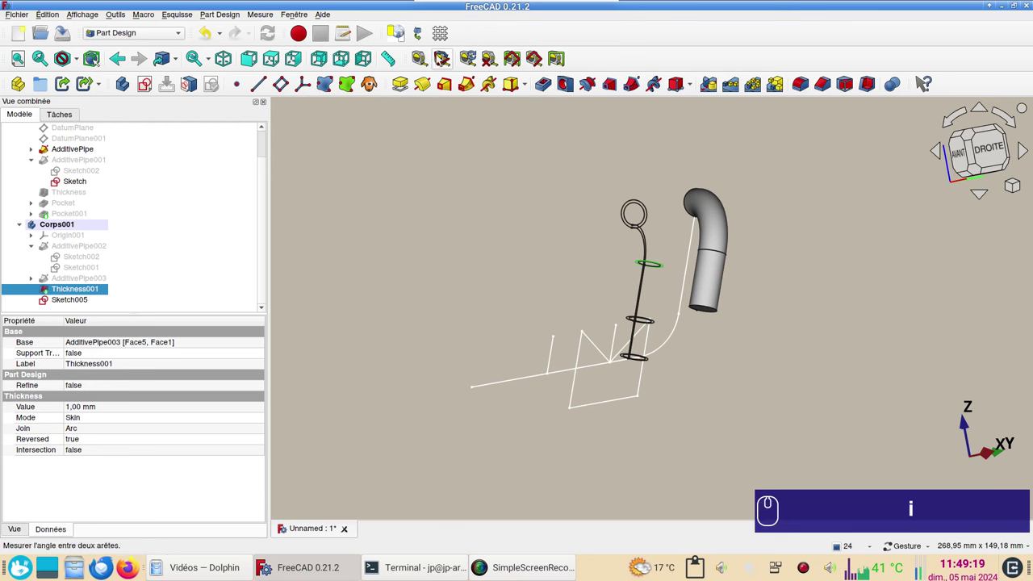
click(404, 42)
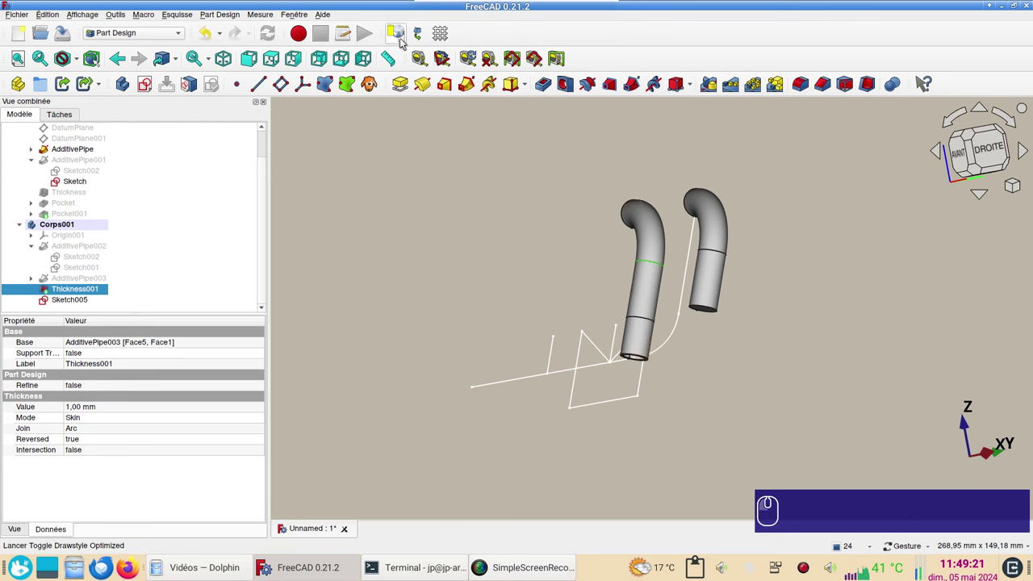
click(56, 301)
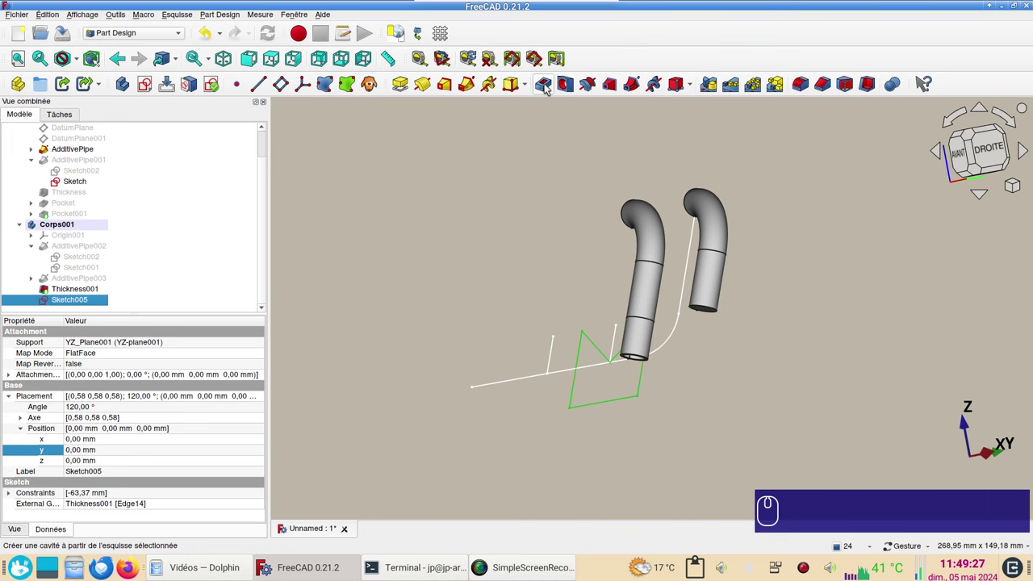
click(548, 86)
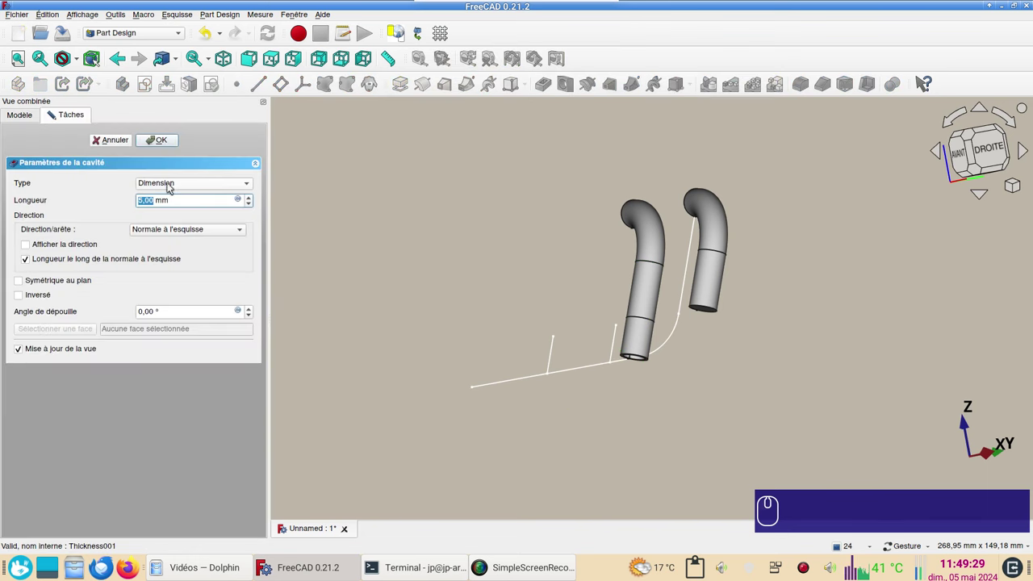
click(174, 188)
click(181, 195)
click(34, 283)
click(172, 140)
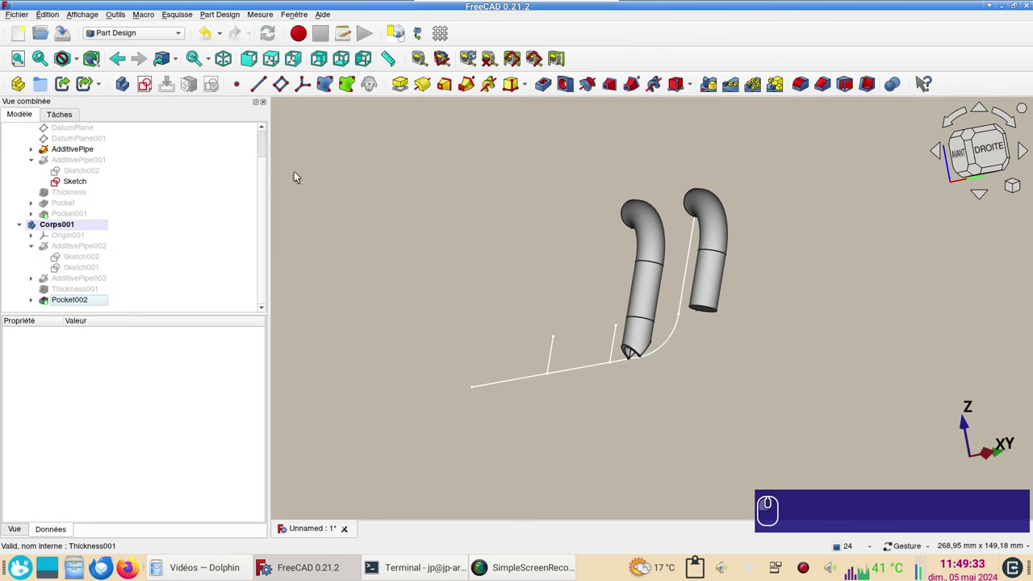
Step: Bring the manifold back to a straight side view
drag(495, 256, 460, 246)
click(737, 232)
click(979, 147)
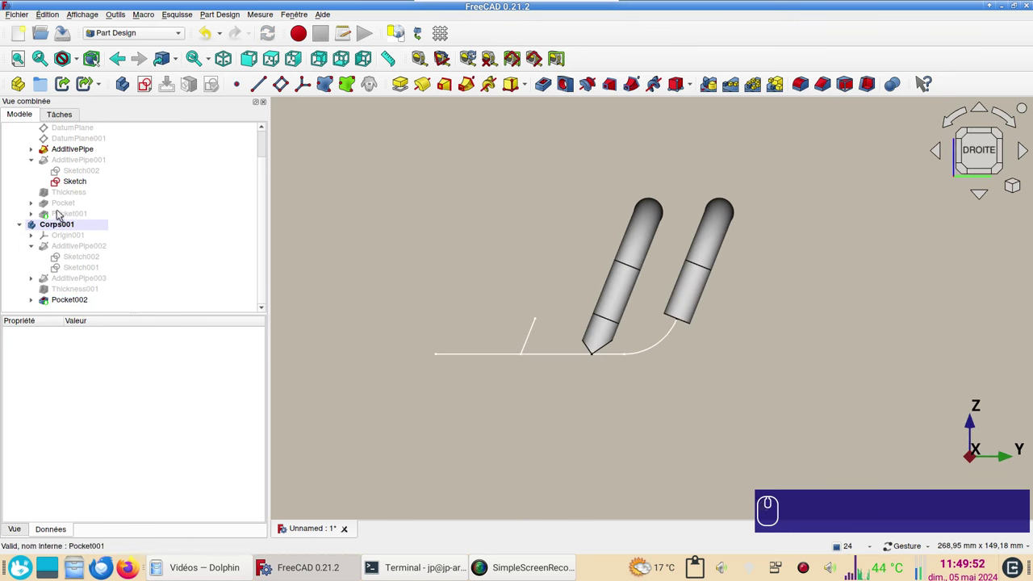
Step: Create a link Corps002 of the branch body Corps001 and select it in the tree
click(64, 213)
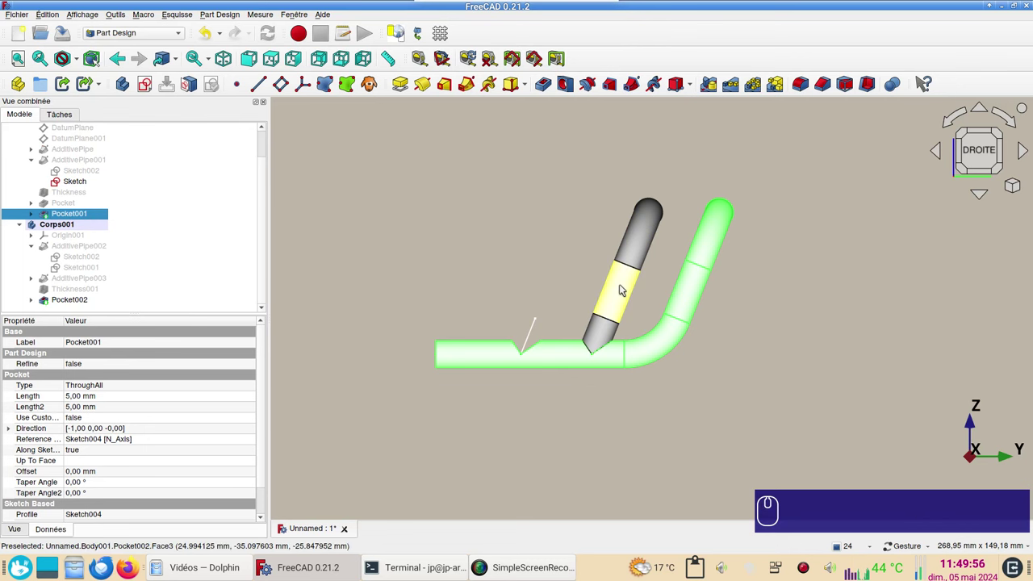
click(623, 288)
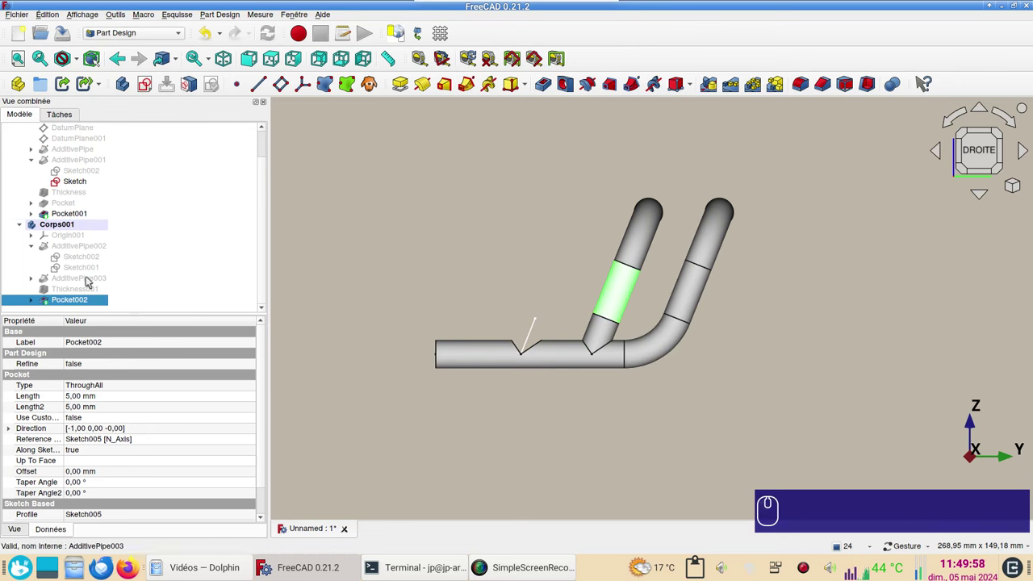
click(70, 231)
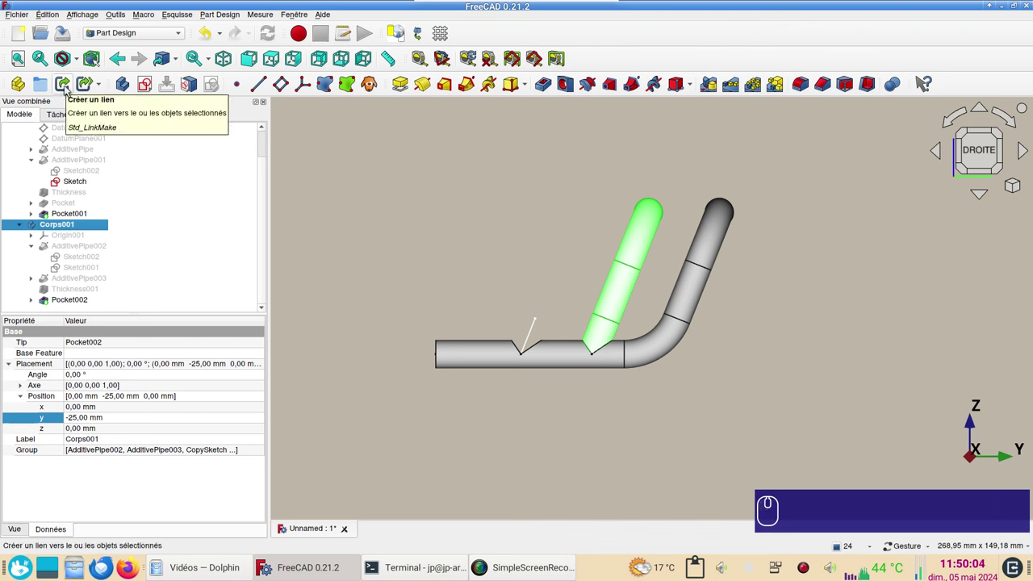
click(70, 88)
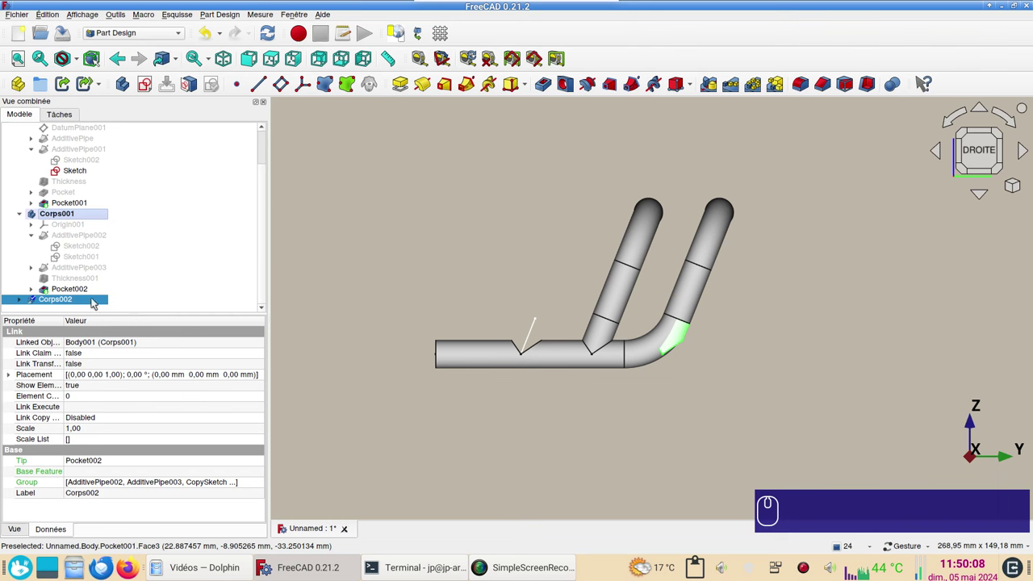
scroll(down, 3)
click(21, 302)
scroll(down, 3)
click(26, 248)
click(68, 301)
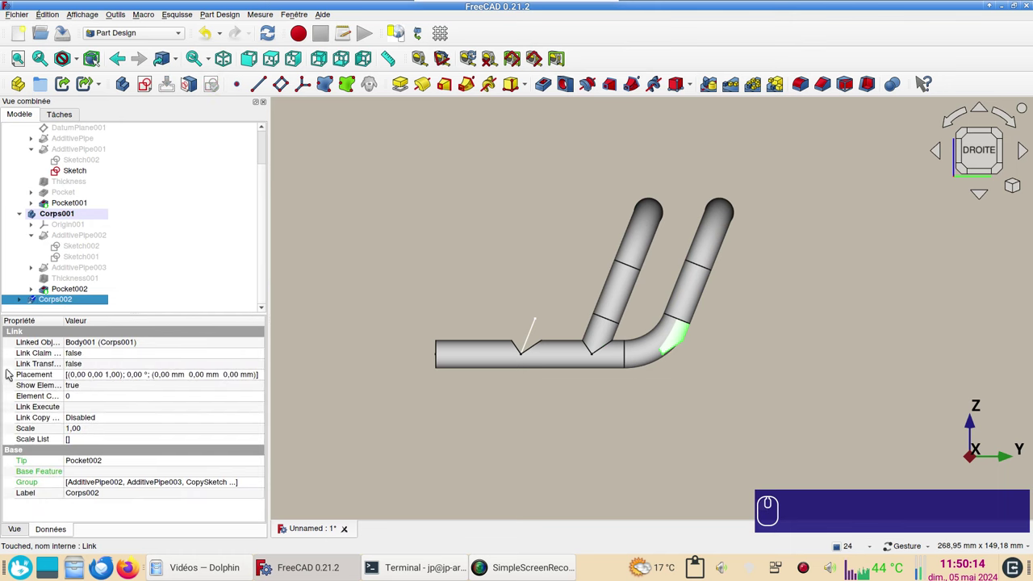
Step: Set the link's Placement > Position y to -50 mm to form a third branch
click(10, 376)
click(27, 408)
click(104, 435)
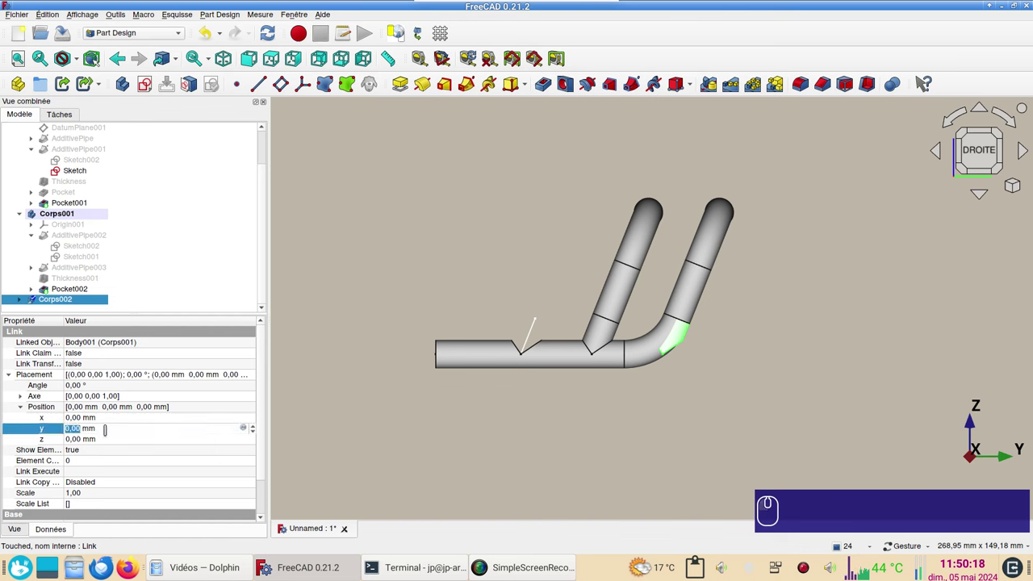
key(KP_Subtract)
key(KP_5)
key(KP_0)
click(425, 238)
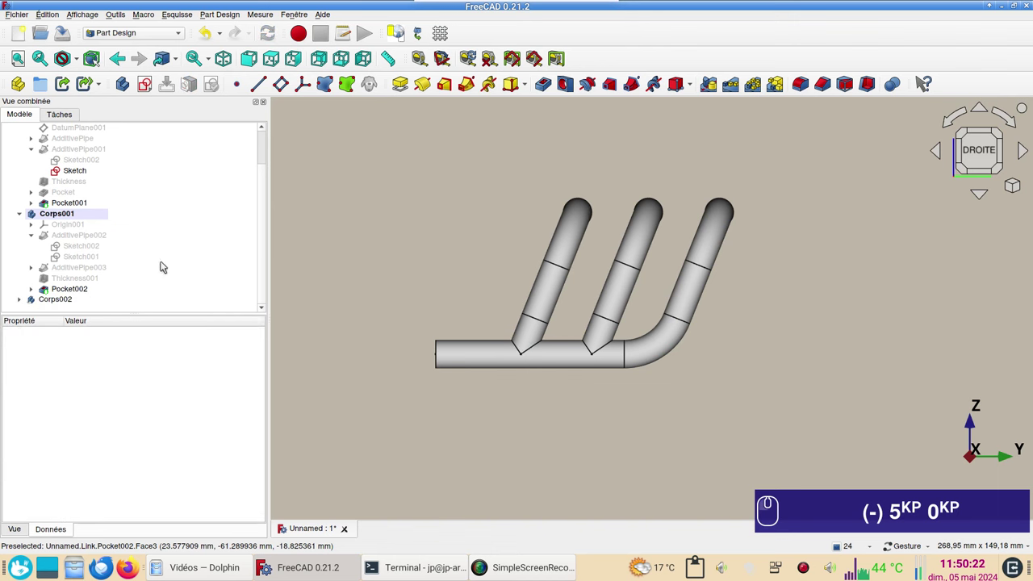
Step: Collapse the tree and select Corps, Corps001 and Corps002 together
click(26, 213)
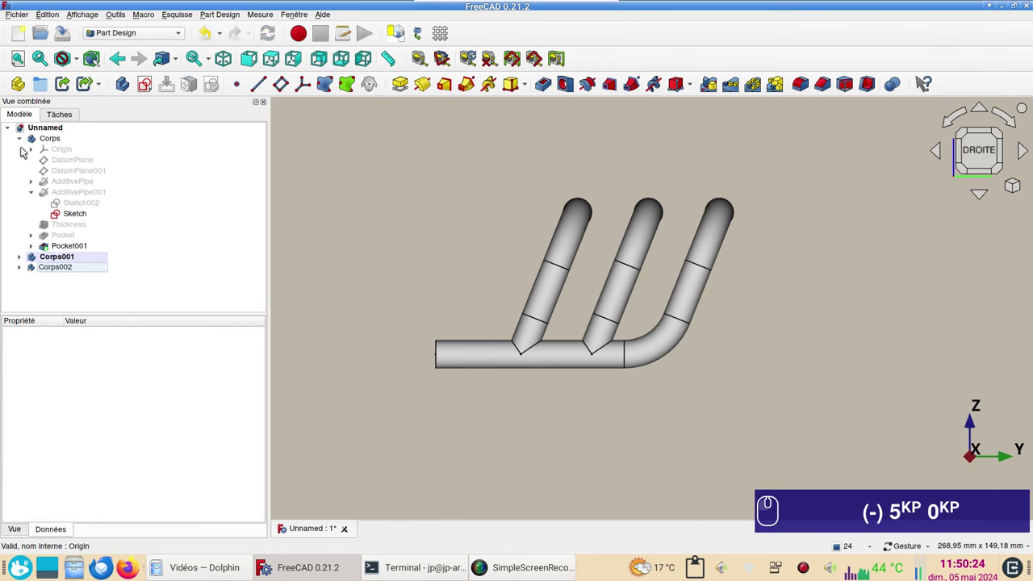
click(25, 143)
click(53, 143)
click(53, 155)
click(50, 163)
Step: Dismiss the accidental Save prompt and bring up Display properties for the three bodies
key(ctrl+s)
key(ctrl+d)
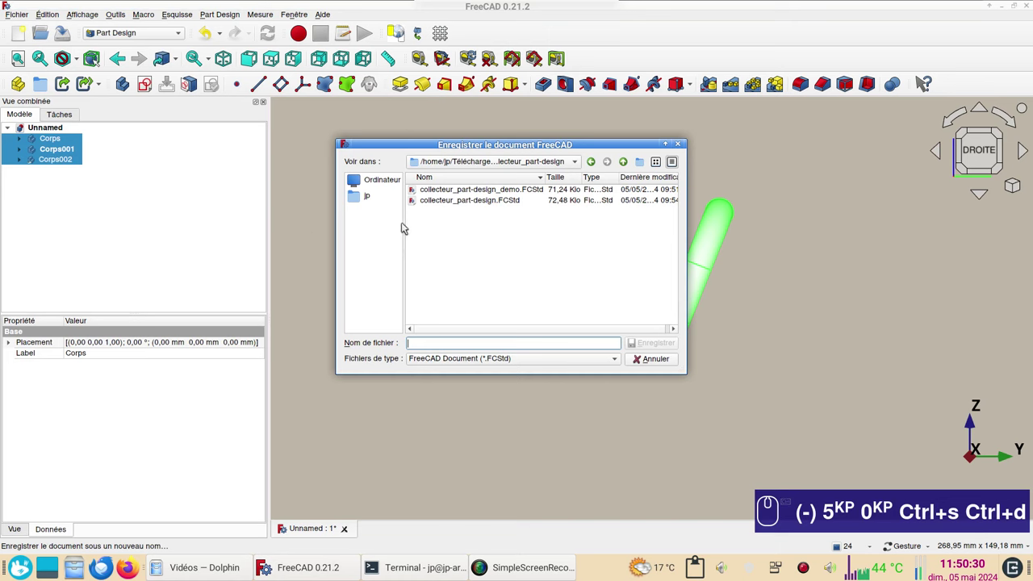
key(Escape)
key(ctrl+d)
click(153, 232)
click(53, 398)
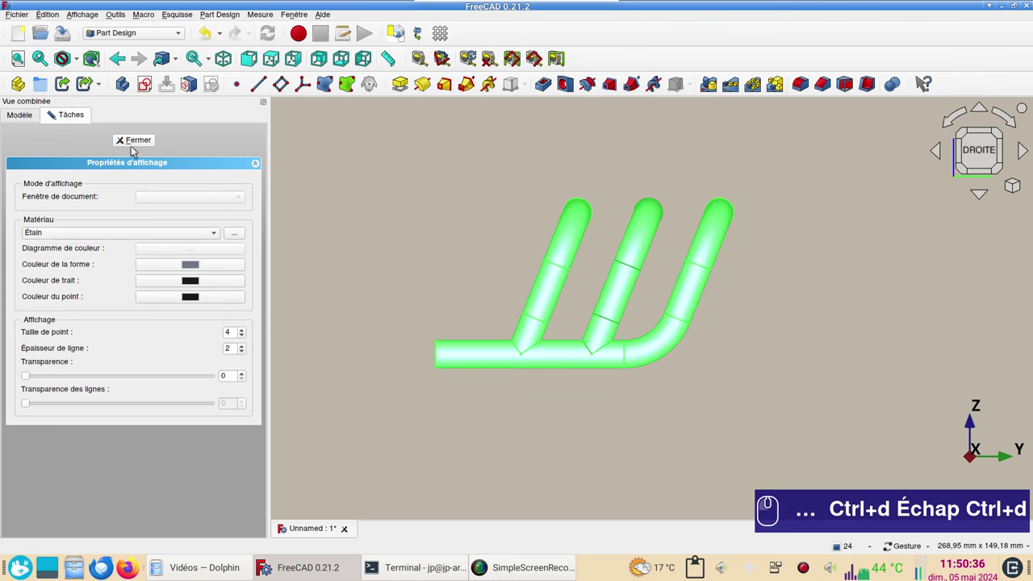
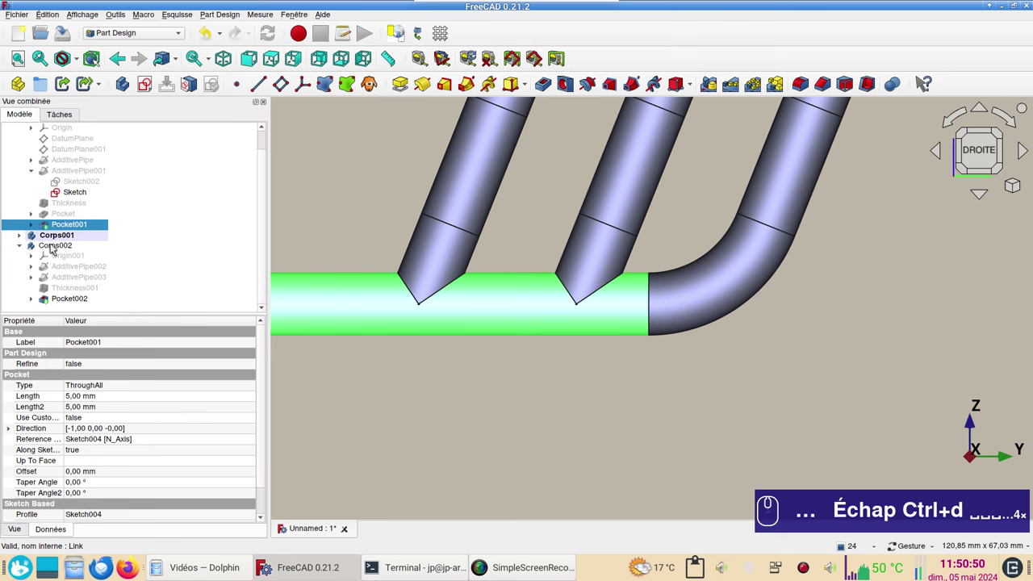
Step: Pan and zoom to view the whole manifold with its three joined branches
drag(58, 249, 596, 384)
scroll(down, 3)
drag(784, 315, 768, 376)
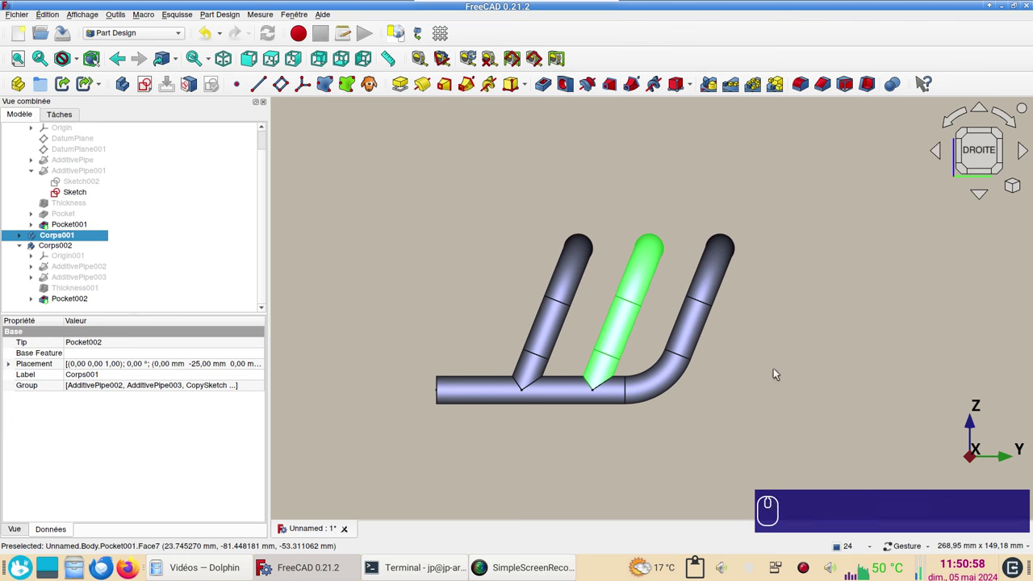